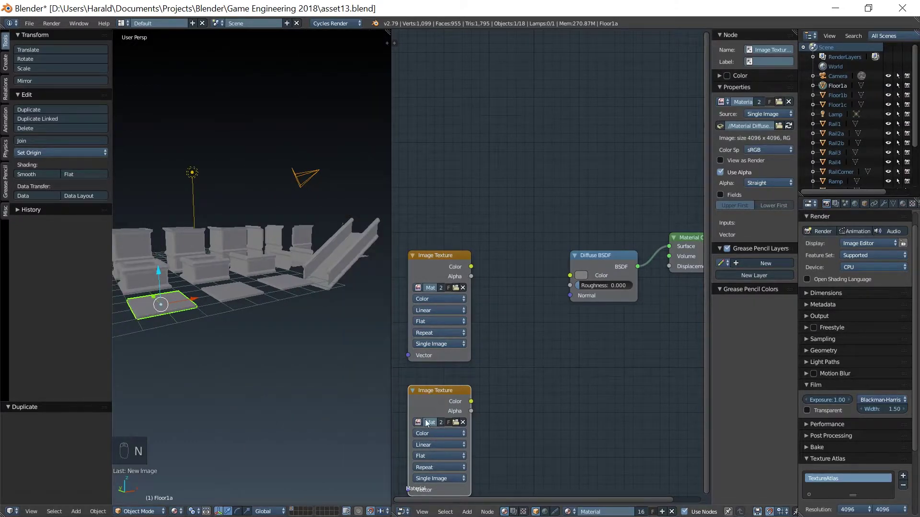
# Step: Create a blank 4096 'Material Bump' image set to Non-Color, add a Bump node, link Color→Height and Normal→Diffuse Normal
pyautogui.moveTo(422, 425); pyautogui.dragTo(563, 295)
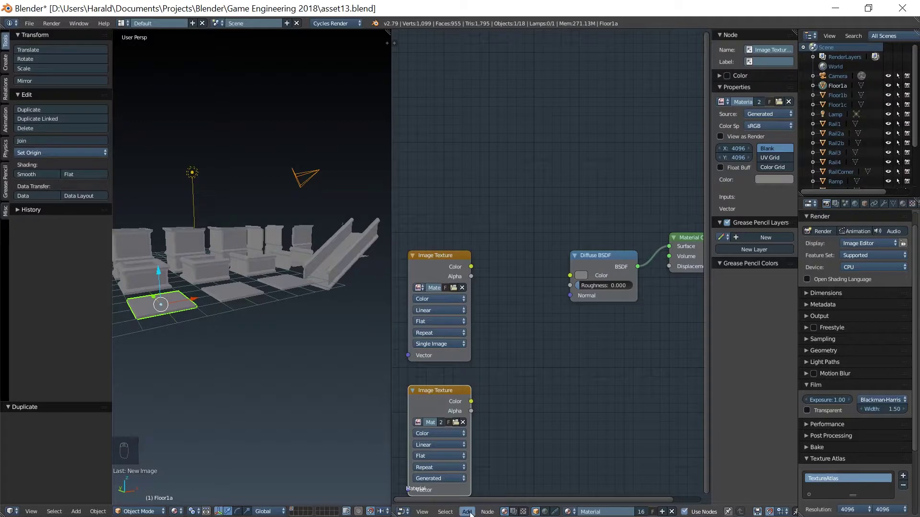
pyautogui.moveTo(194, 172); pyautogui.dragTo(534, 446)
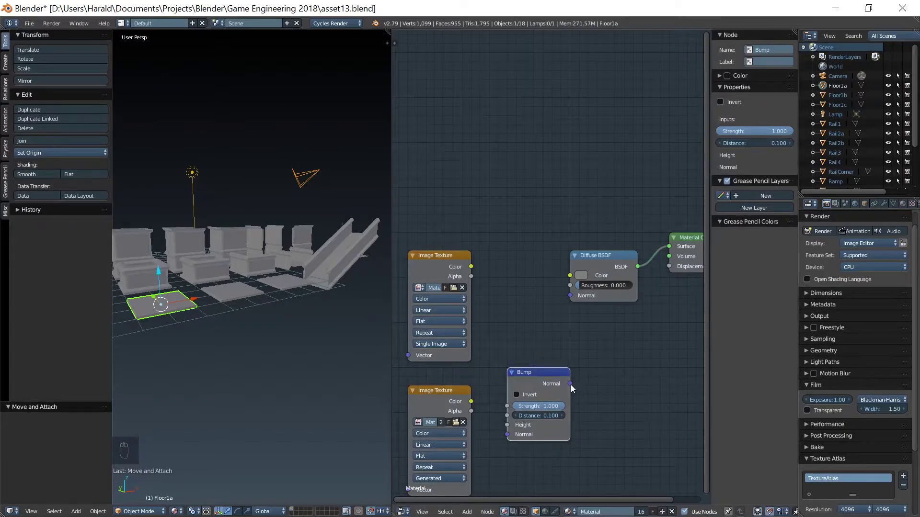
pyautogui.moveTo(572, 387); pyautogui.dragTo(535, 376)
pyautogui.moveTo(535, 376); pyautogui.dragTo(434, 440)
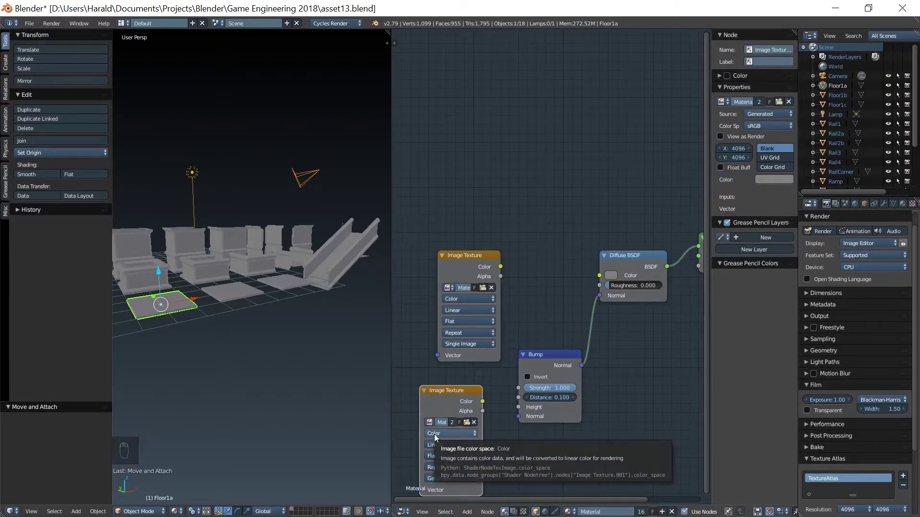
pyautogui.moveTo(436, 438); pyautogui.dragTo(450, 418)
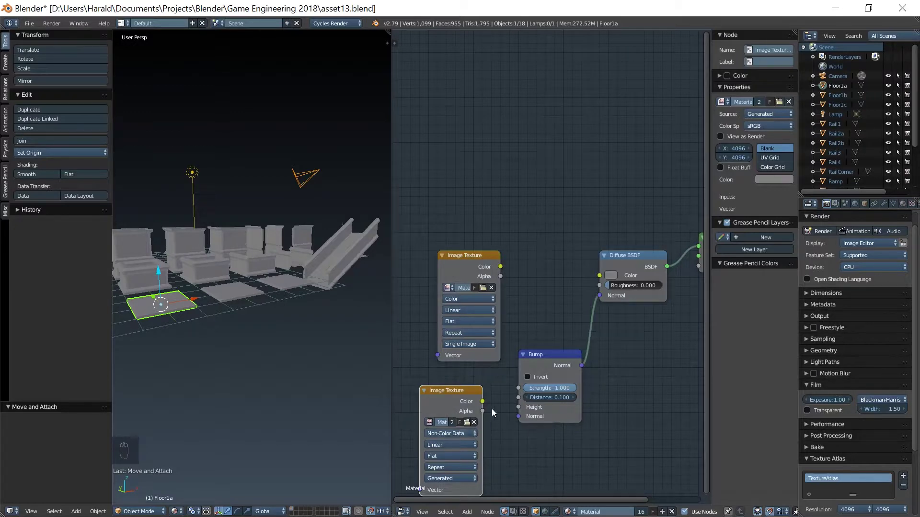
pyautogui.moveTo(484, 405); pyautogui.dragTo(493, 402)
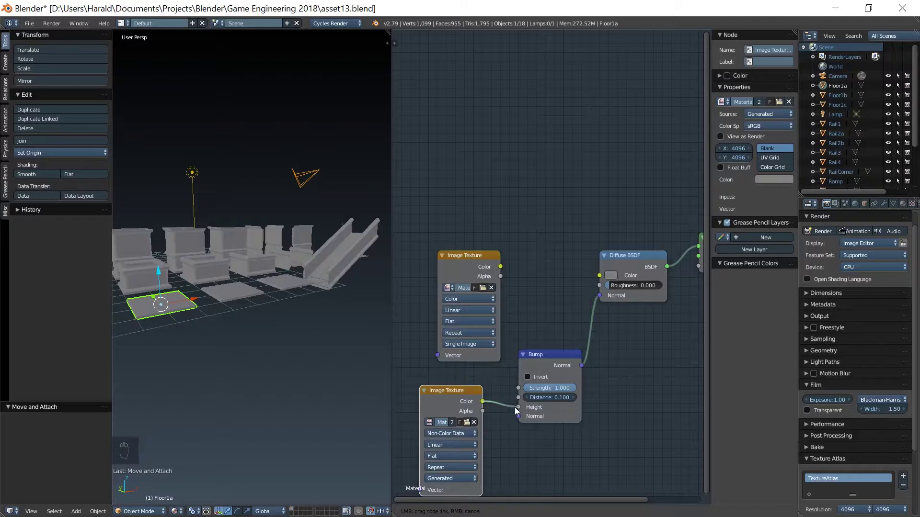
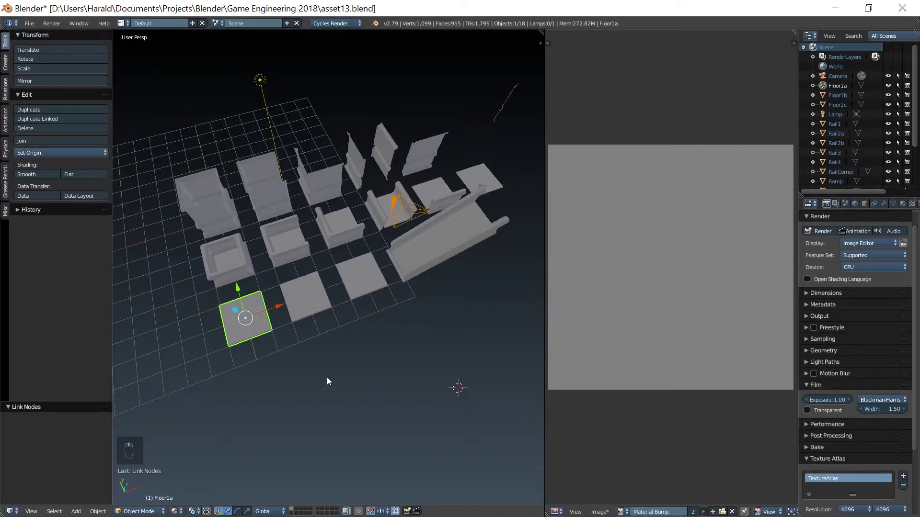
# Step: Switch to top orthographic view and isolate the Floor1a tile in local view
pyautogui.press('KP_7')
pyautogui.middleClick(312, 369)
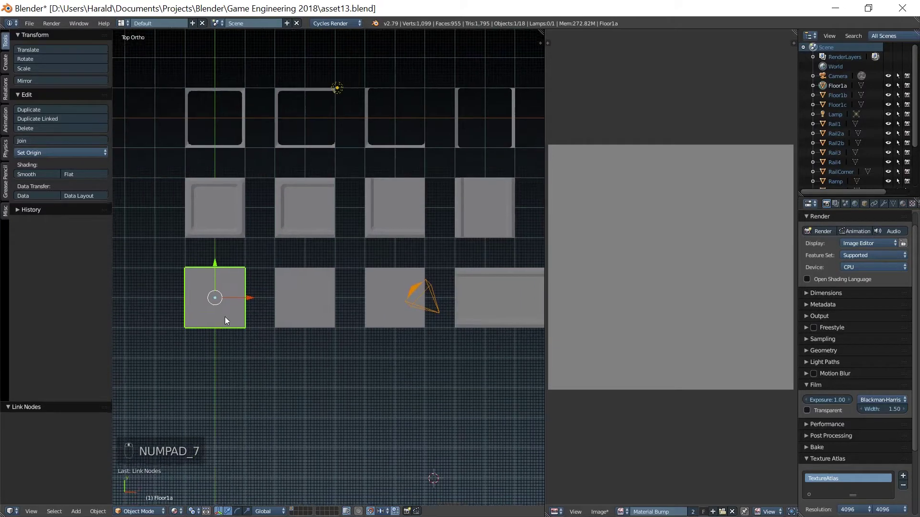
pyautogui.press('KP_Divide')
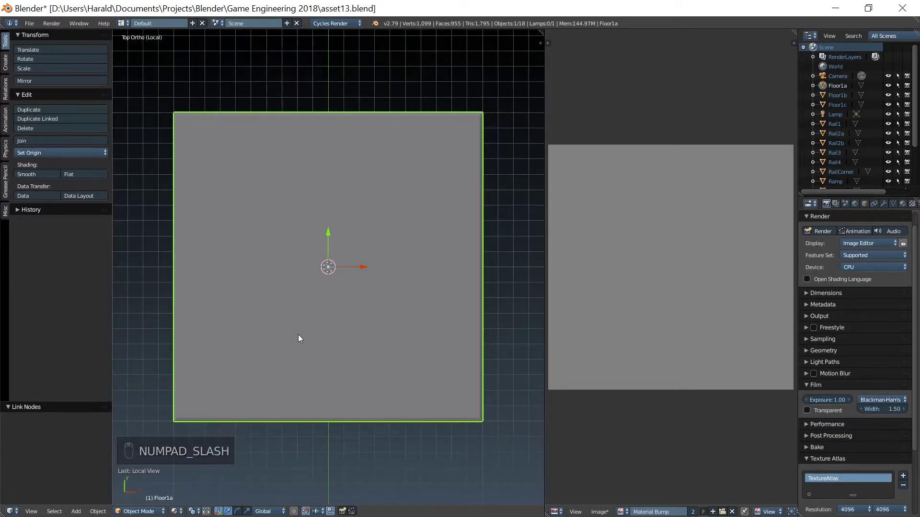
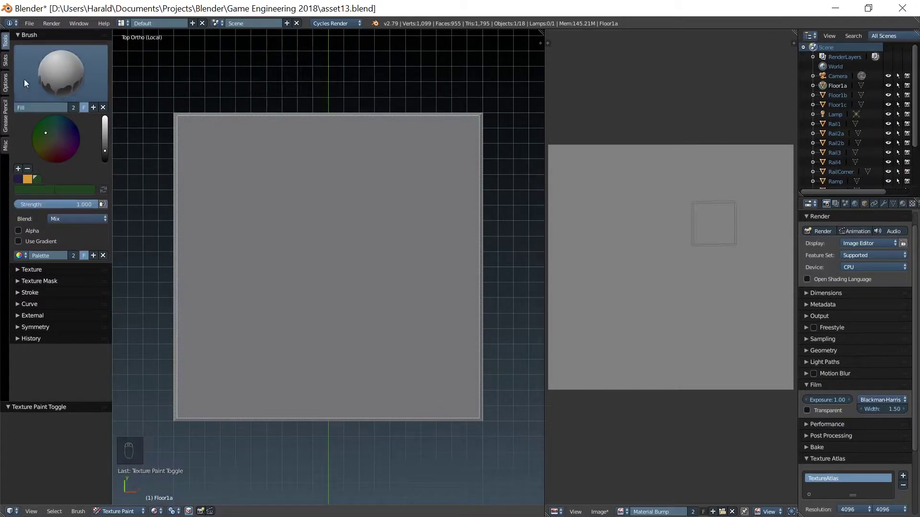
# Step: Select the TexDraw brush, set its colour to white and add white to the palette
pyautogui.moveTo(64, 73); pyautogui.dragTo(237, 137)
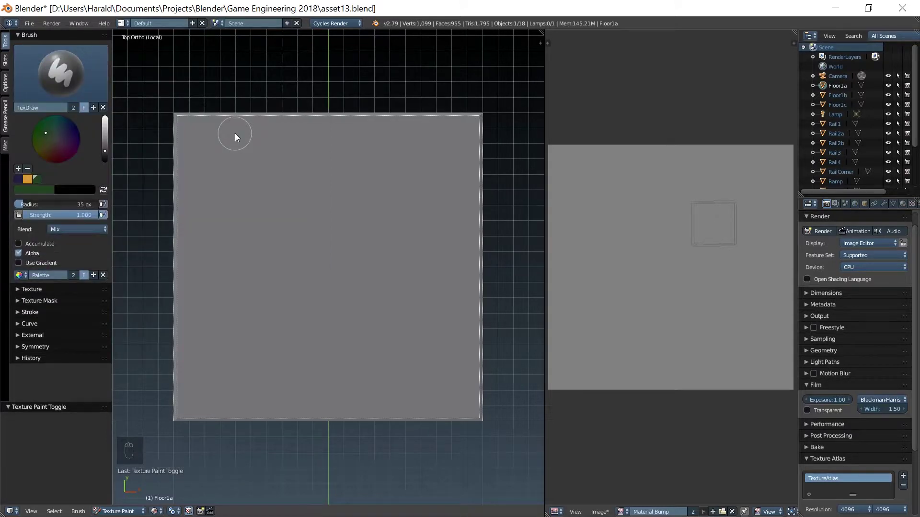
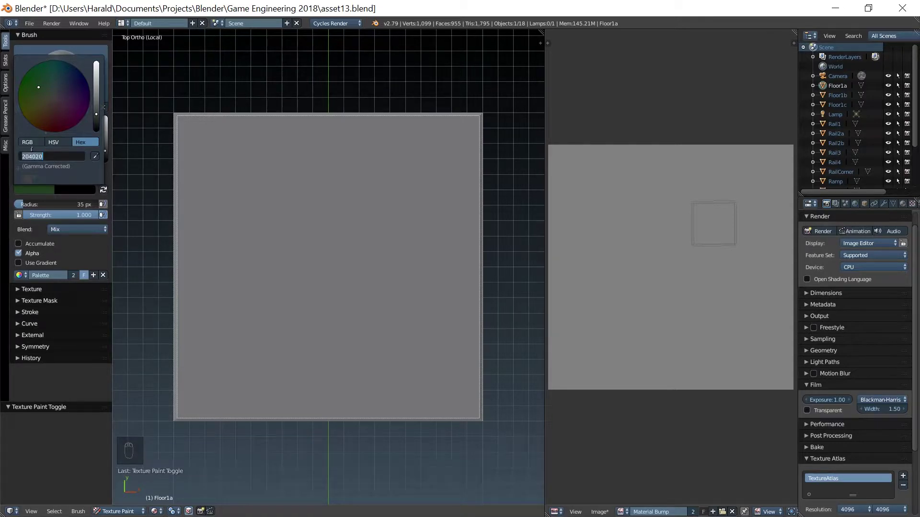
pyautogui.press('f')
pyautogui.press('f')
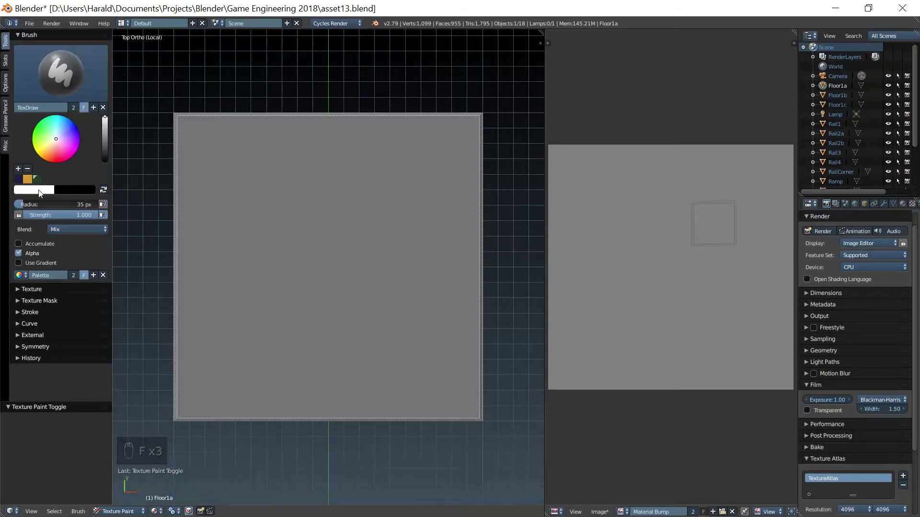
pyautogui.moveTo(20, 172); pyautogui.dragTo(52, 178)
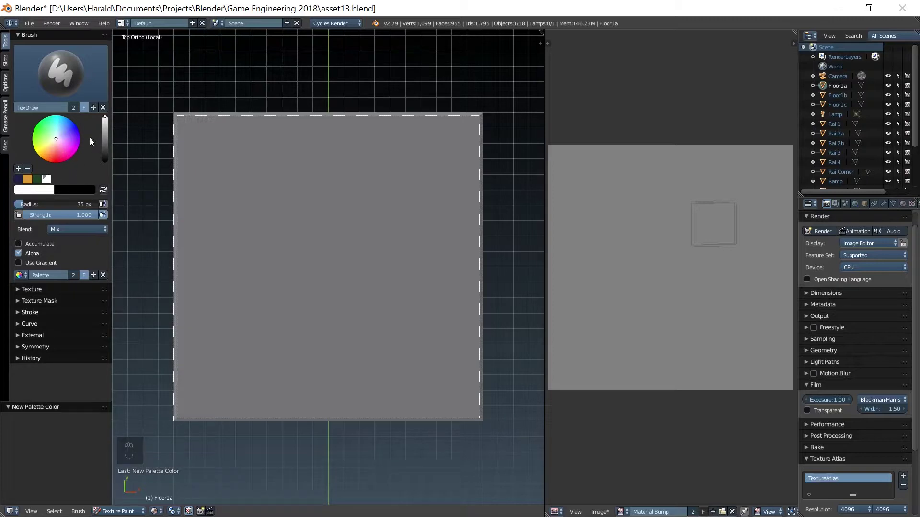
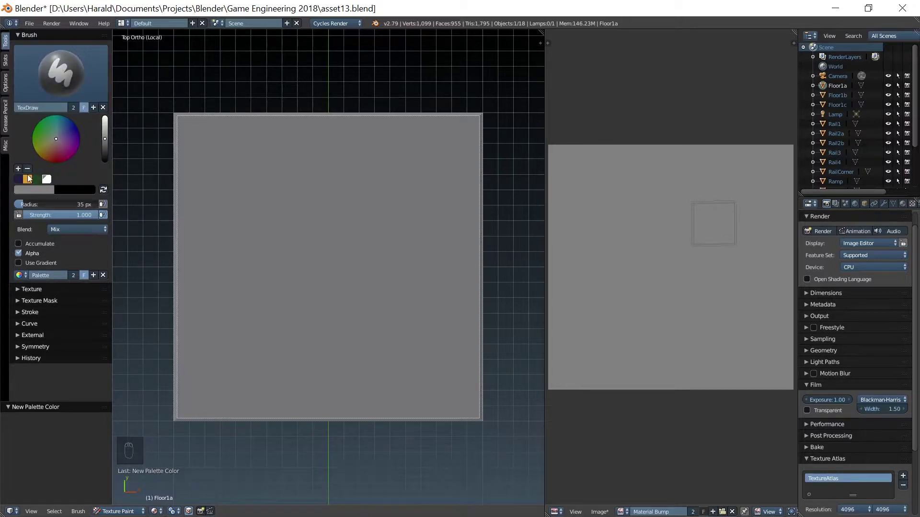
# Step: Add grey and black swatches to the palette, flipping the primary and secondary colours
pyautogui.moveTo(20, 169); pyautogui.dragTo(66, 195)
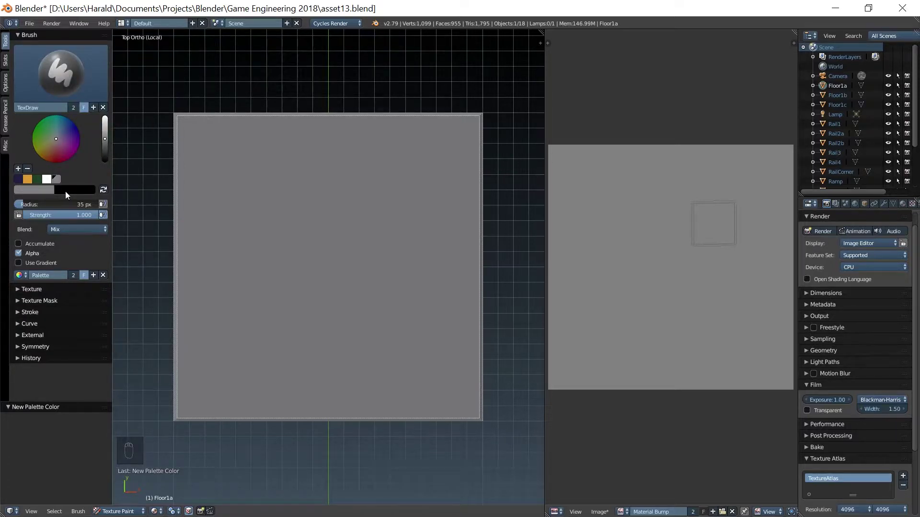
pyautogui.press('x')
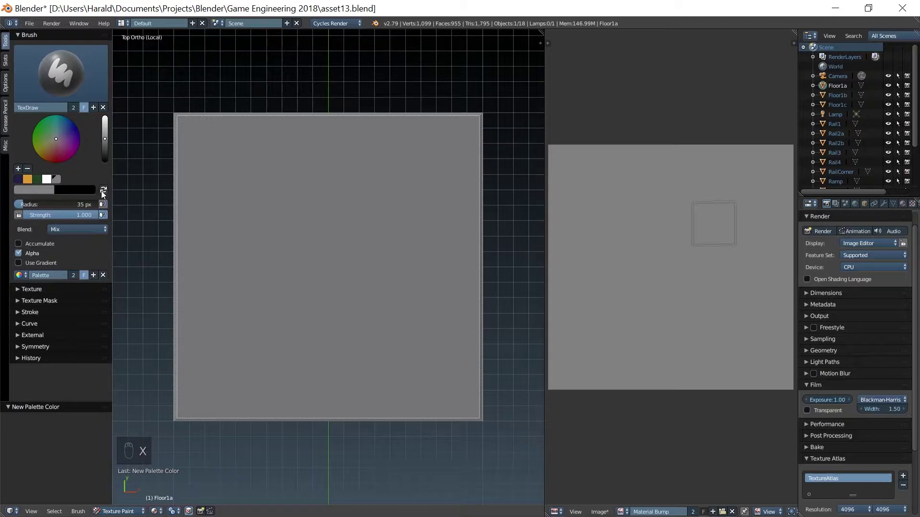
pyautogui.moveTo(105, 193); pyautogui.dragTo(37, 174)
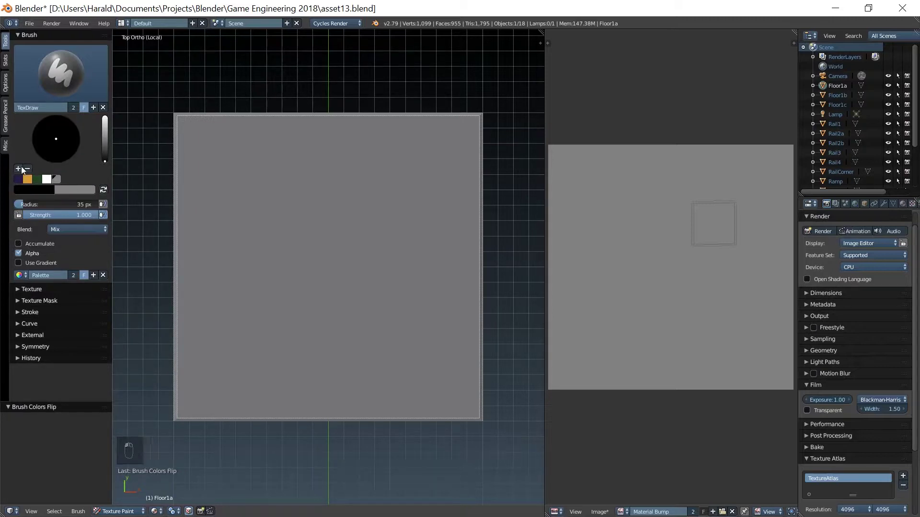
pyautogui.moveTo(19, 170); pyautogui.dragTo(289, 309)
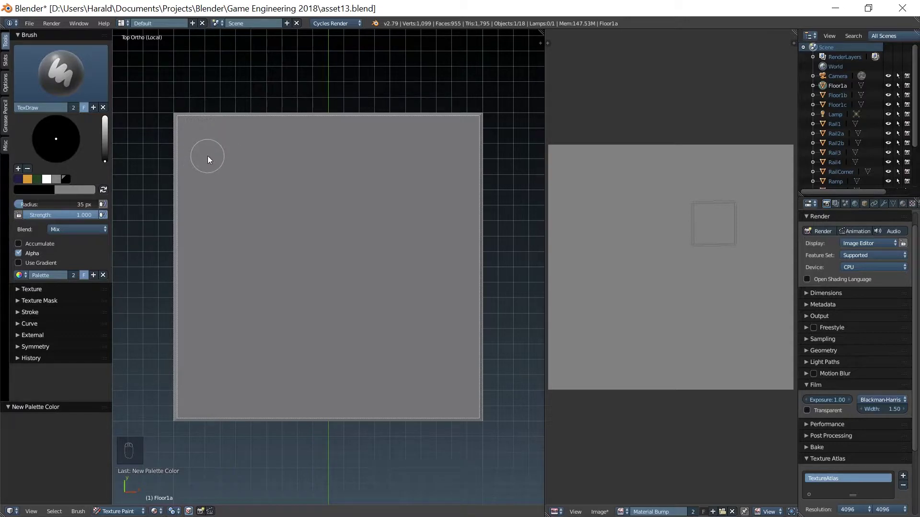
# Step: Reduce the TexDraw brush radius to 20 px and pick white as the paint colour
pyautogui.press('f')
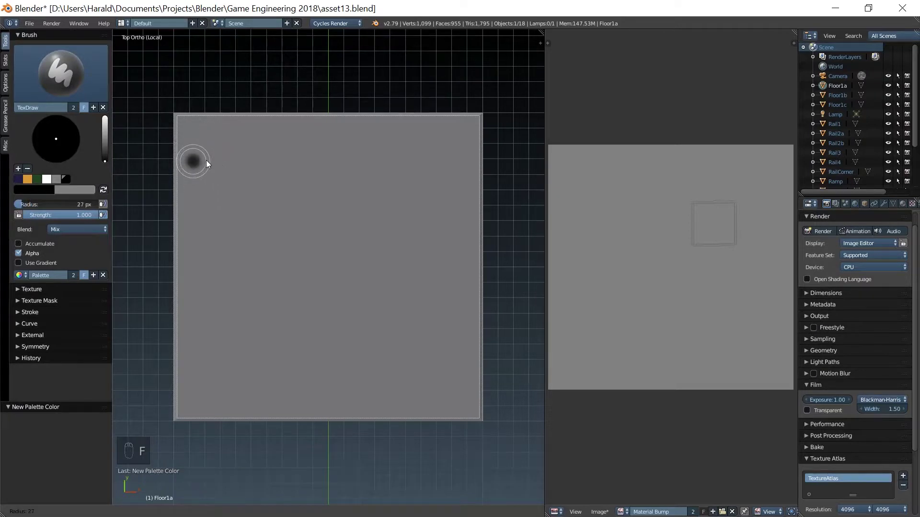
pyautogui.moveTo(206, 161); pyautogui.dragTo(198, 131)
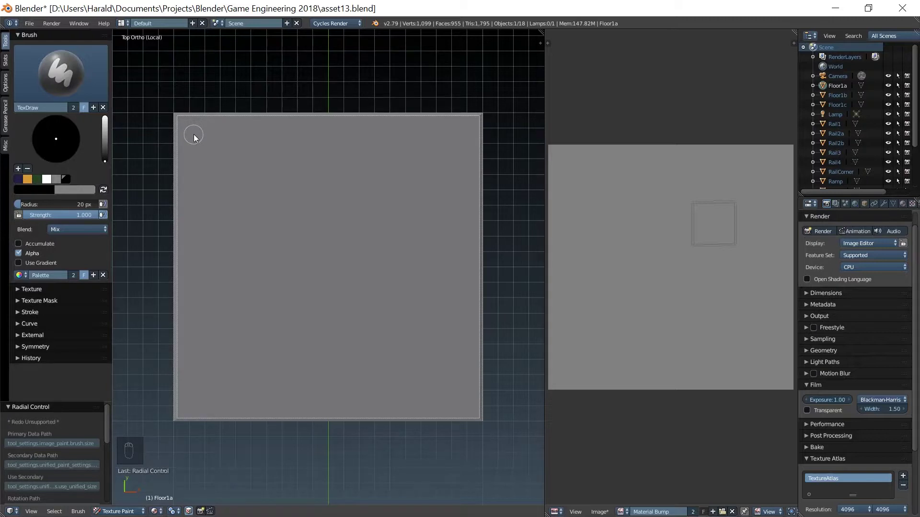
pyautogui.moveTo(51, 183); pyautogui.dragTo(197, 139)
pyautogui.click(199, 139)
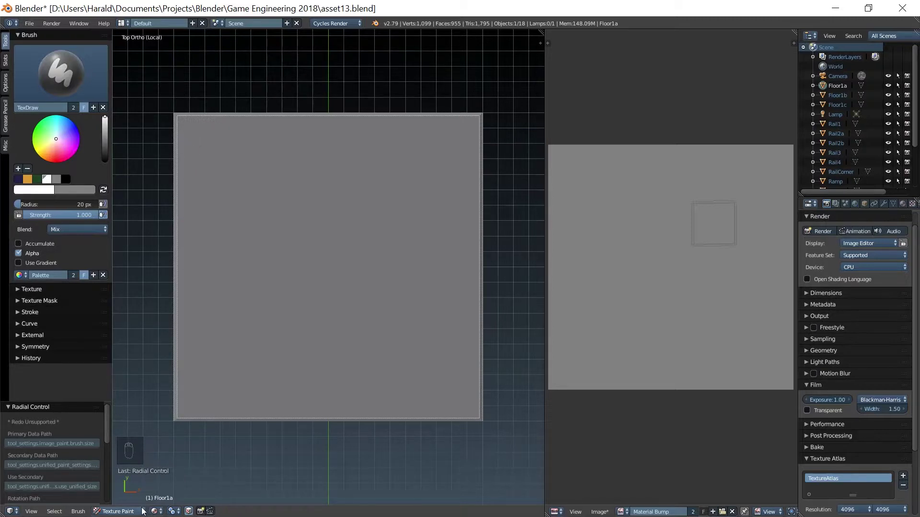
# Step: Orbit around the floor tile to inspect it, then return to the top-down view
pyautogui.moveTo(153, 514); pyautogui.dragTo(169, 464)
pyautogui.moveTo(231, 313); pyautogui.dragTo(358, 328)
pyautogui.scroll(3)
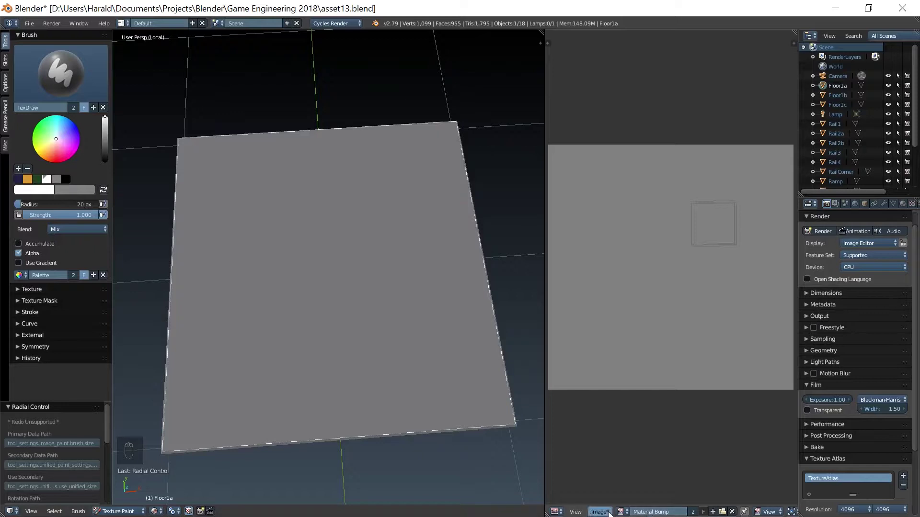
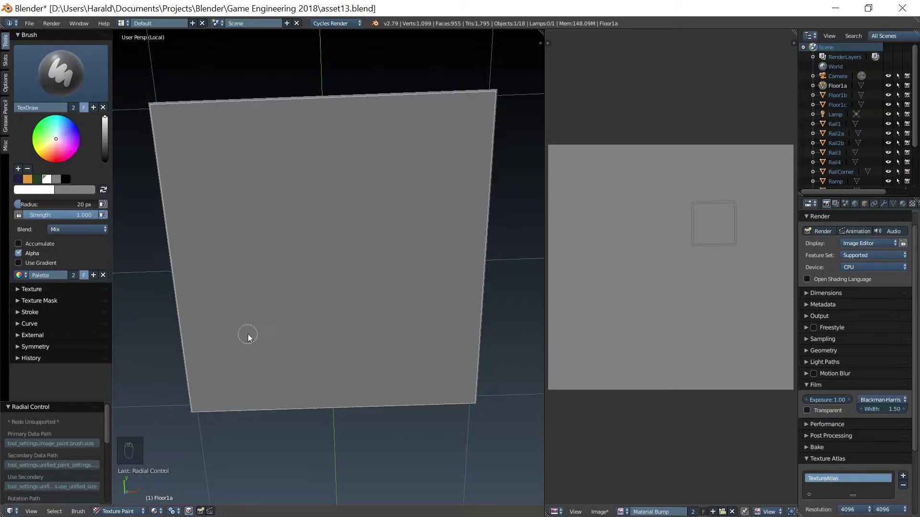
pyautogui.press('KP_7')
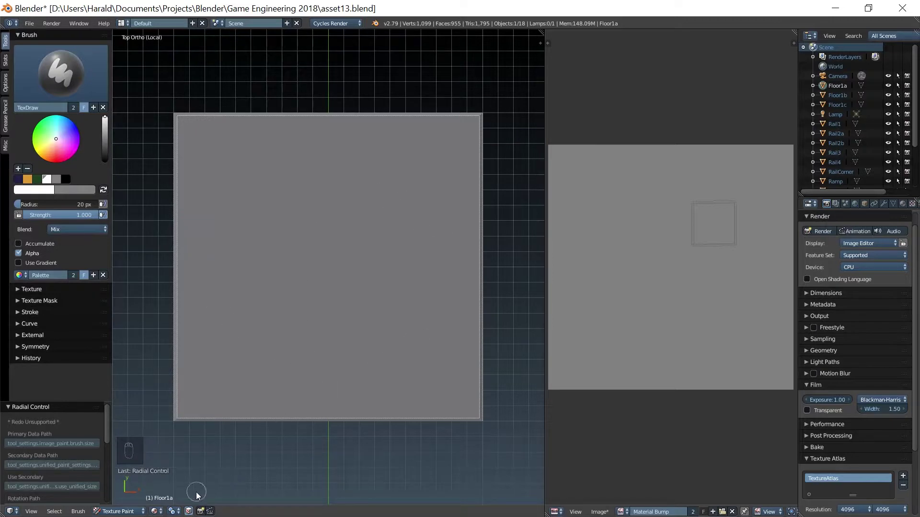
# Step: Paint a white screw dot in each of the tile's four corners, then switch the paint colour to black
pyautogui.moveTo(189, 514); pyautogui.dragTo(210, 145)
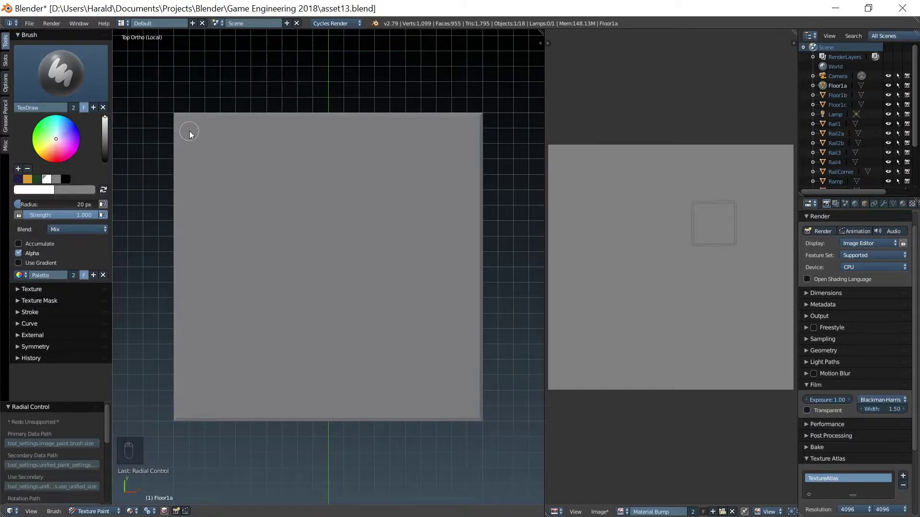
pyautogui.moveTo(191, 132); pyautogui.dragTo(468, 132)
pyautogui.moveTo(469, 132); pyautogui.dragTo(469, 407)
pyautogui.moveTo(468, 406); pyautogui.dragTo(192, 407)
pyautogui.click(192, 407)
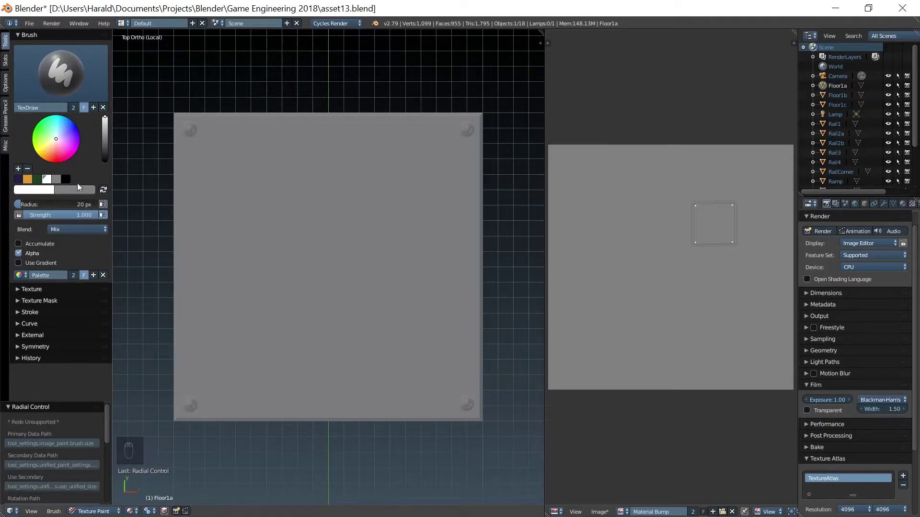
pyautogui.click(68, 182)
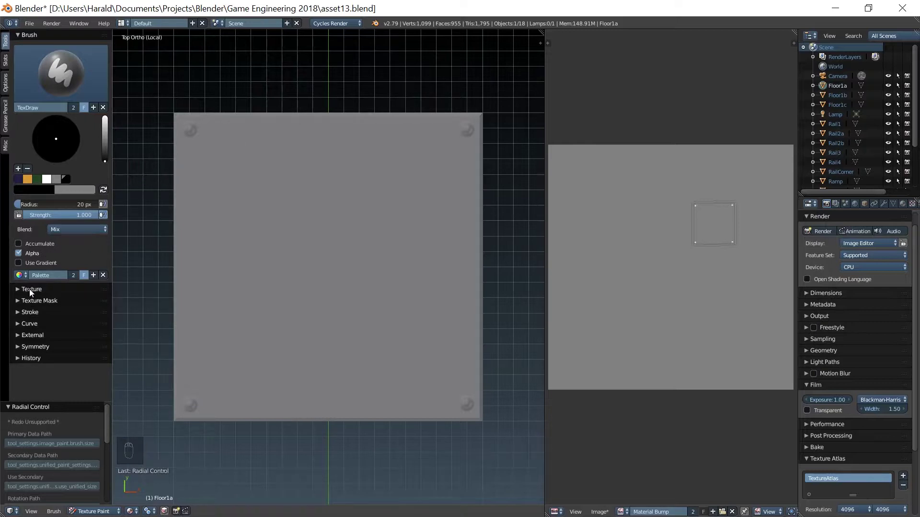
# Step: Set the stroke method to Line and draw the groove along the top edge, top-right chamfer and right edge
pyautogui.moveTo(35, 317); pyautogui.dragTo(41, 331)
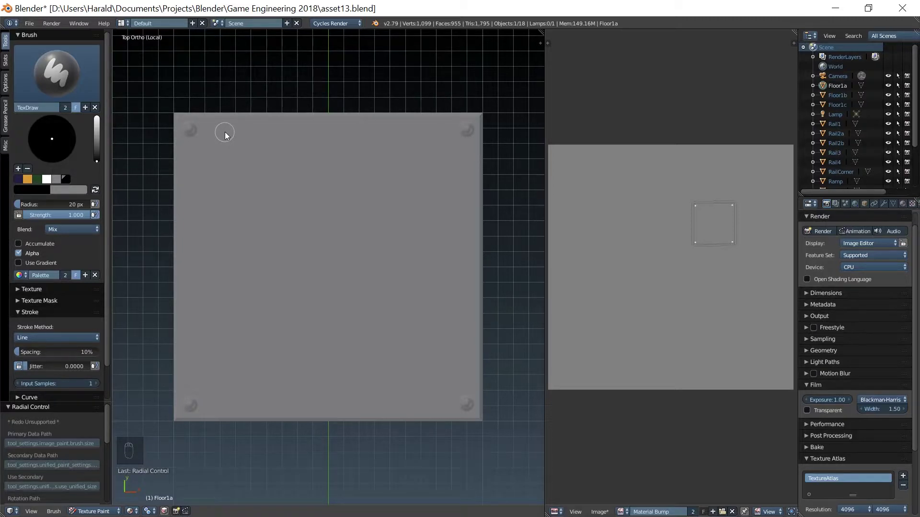
pyautogui.moveTo(229, 137); pyautogui.dragTo(267, 136)
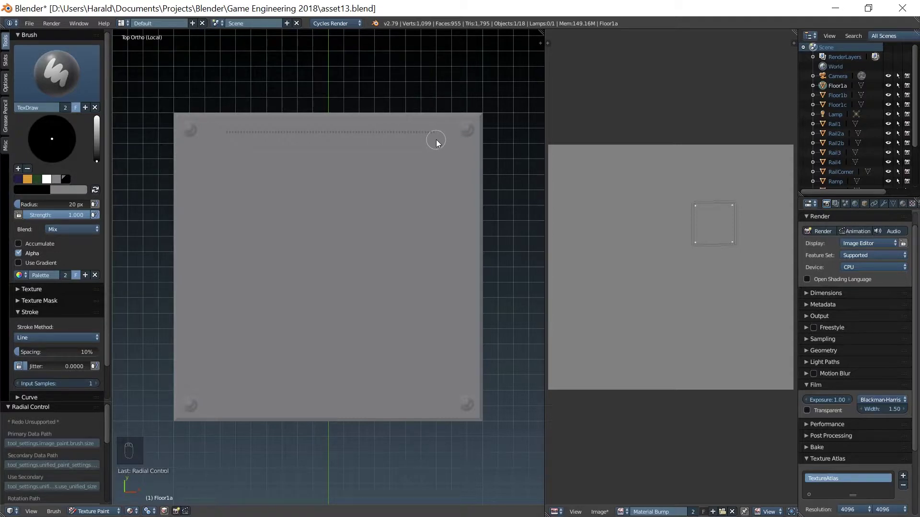
pyautogui.moveTo(437, 140); pyautogui.dragTo(462, 177)
pyautogui.click(462, 176)
pyautogui.moveTo(462, 173); pyautogui.dragTo(472, 175)
pyautogui.moveTo(468, 173); pyautogui.dragTo(463, 365)
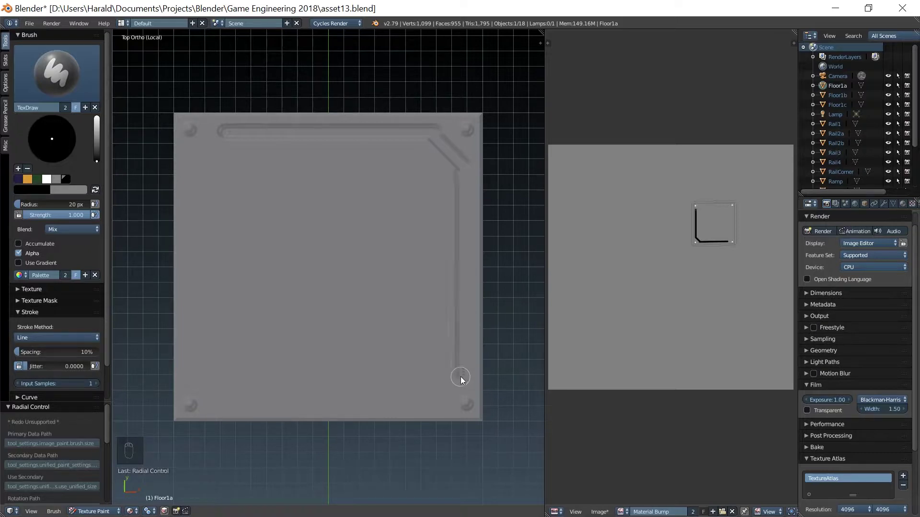
# Step: Continue the groove along the bottom, across the diagonal lower-left corner and up the left side to close the outline
pyautogui.moveTo(464, 382); pyautogui.dragTo(434, 399)
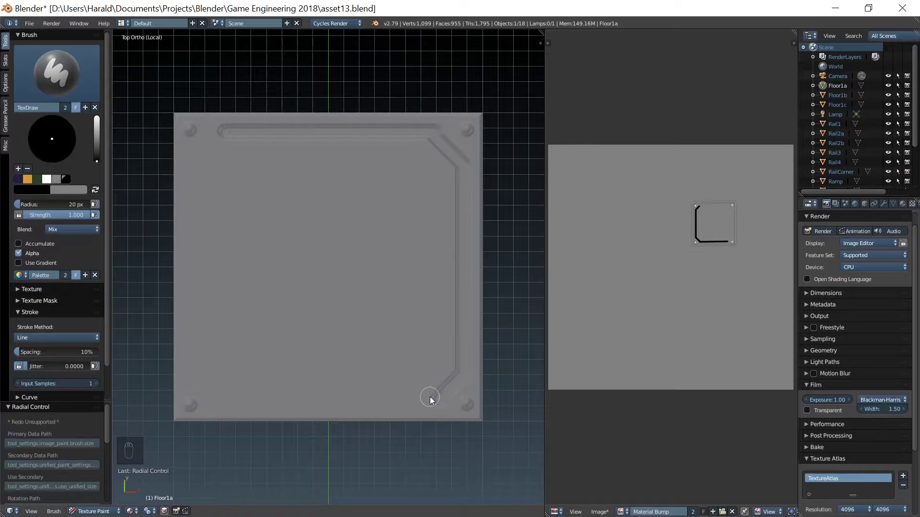
pyautogui.moveTo(434, 398); pyautogui.dragTo(440, 401)
pyautogui.moveTo(440, 401); pyautogui.dragTo(335, 402)
pyautogui.moveTo(338, 402); pyautogui.dragTo(223, 296)
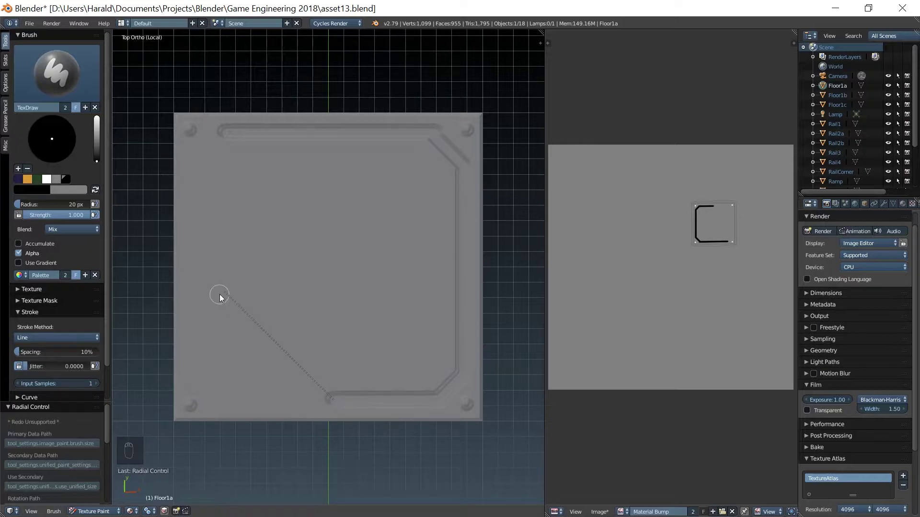
pyautogui.moveTo(227, 293); pyautogui.dragTo(237, 139)
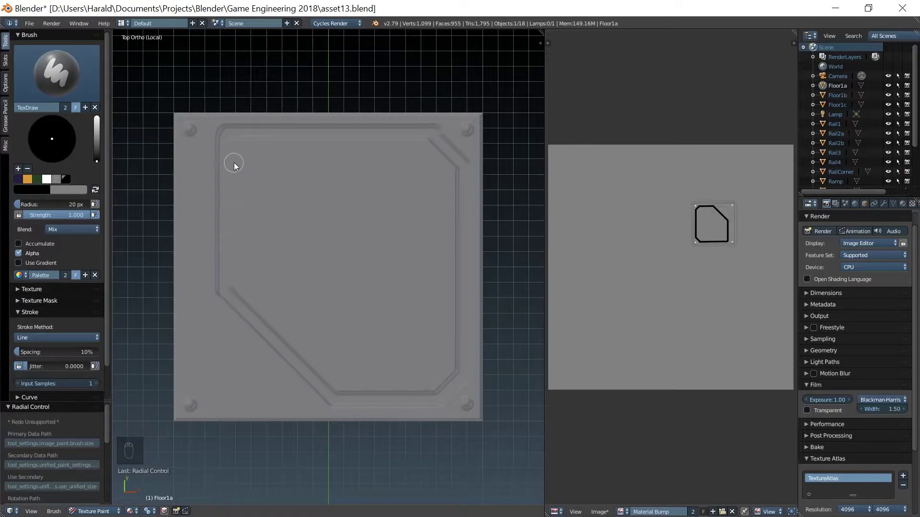
# Step: Paint a stack of parallel horizontal grooves down the tile, shortening them near the cut corner
pyautogui.moveTo(238, 168); pyautogui.dragTo(442, 175)
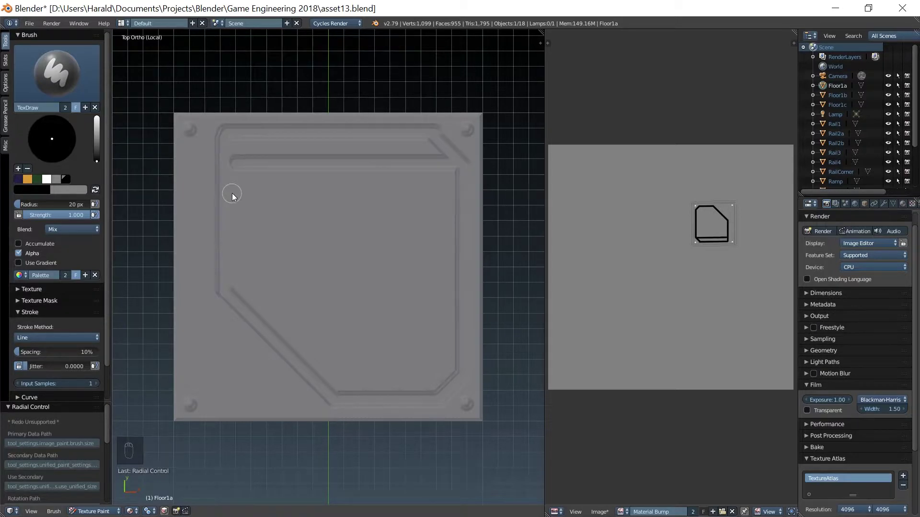
pyautogui.moveTo(236, 198); pyautogui.dragTo(459, 200)
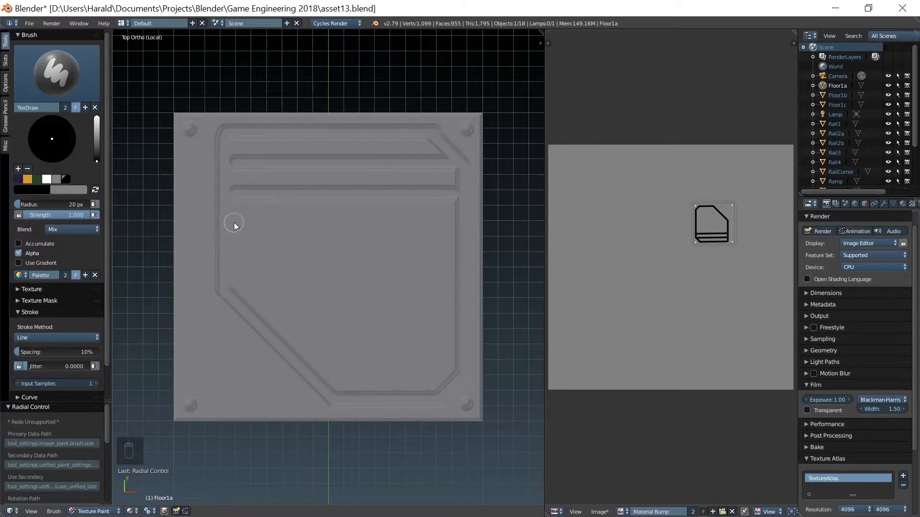
pyautogui.moveTo(238, 227); pyautogui.dragTo(458, 225)
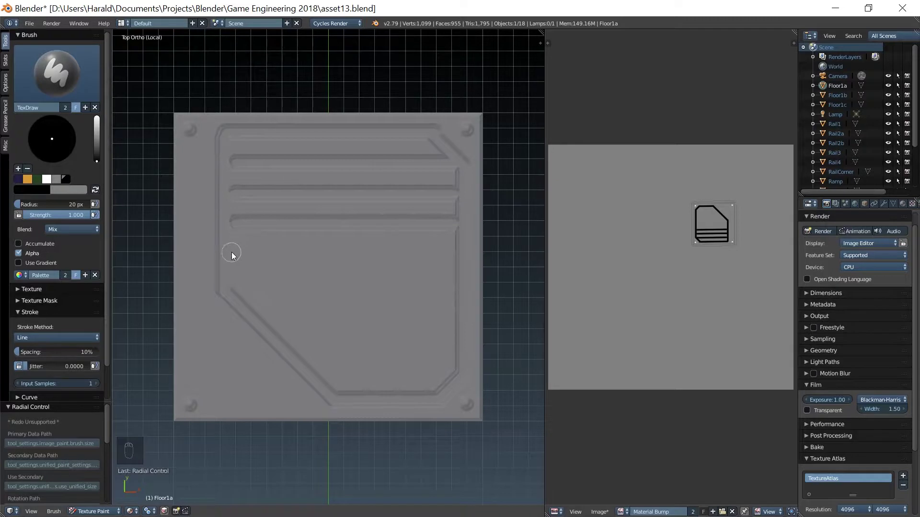
pyautogui.moveTo(235, 257); pyautogui.dragTo(439, 270)
pyautogui.moveTo(238, 287); pyautogui.dragTo(453, 290)
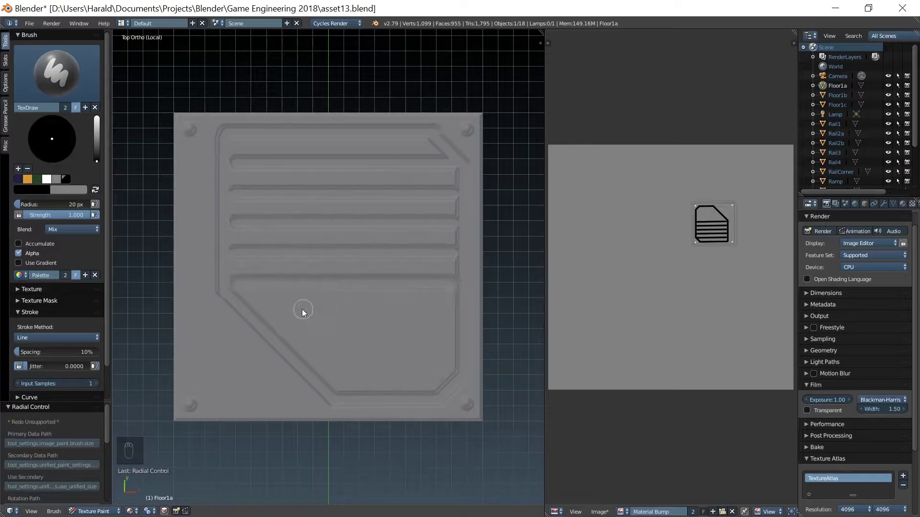
pyautogui.moveTo(266, 319); pyautogui.dragTo(455, 318)
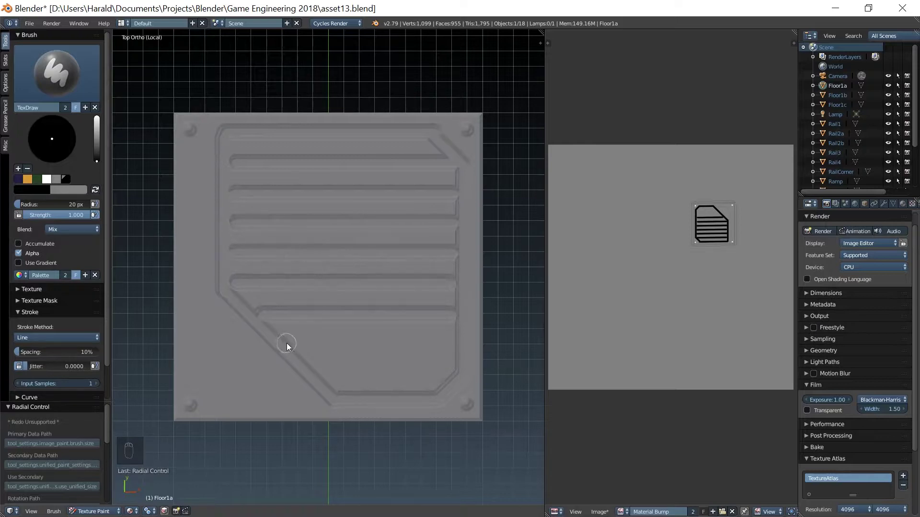
pyautogui.moveTo(293, 350); pyautogui.dragTo(454, 348)
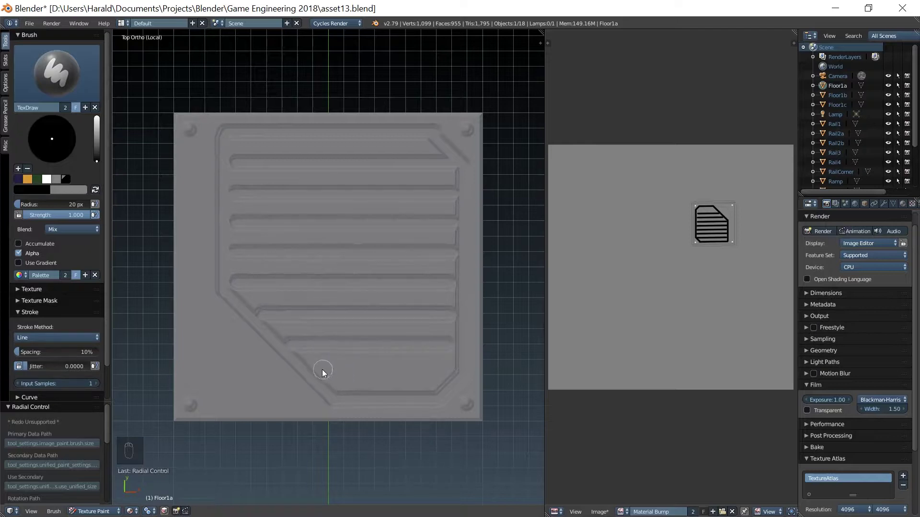
pyautogui.moveTo(322, 377); pyautogui.dragTo(453, 376)
pyautogui.moveTo(458, 376); pyautogui.dragTo(37, 253)
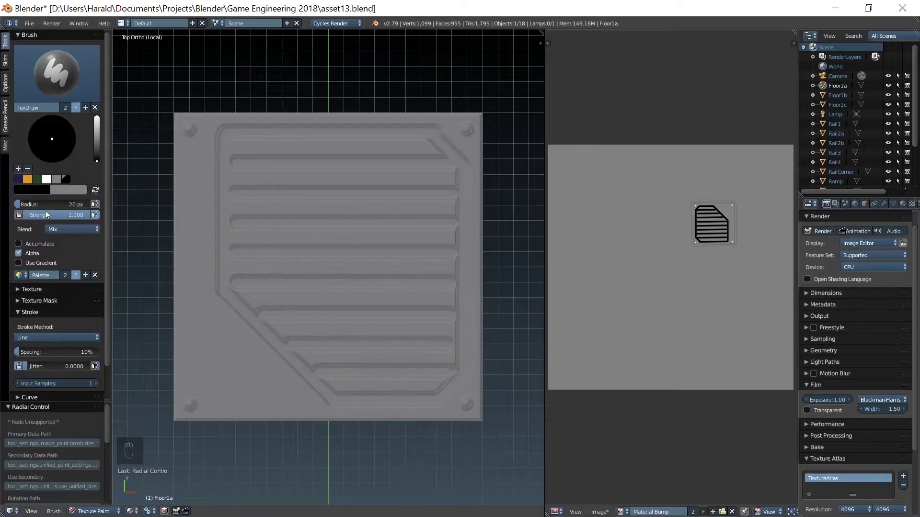
# Step: Retouch the horizontal grooves and try diagonal grooves near the lower-left corner
pyautogui.moveTo(49, 342); pyautogui.dragTo(54, 322)
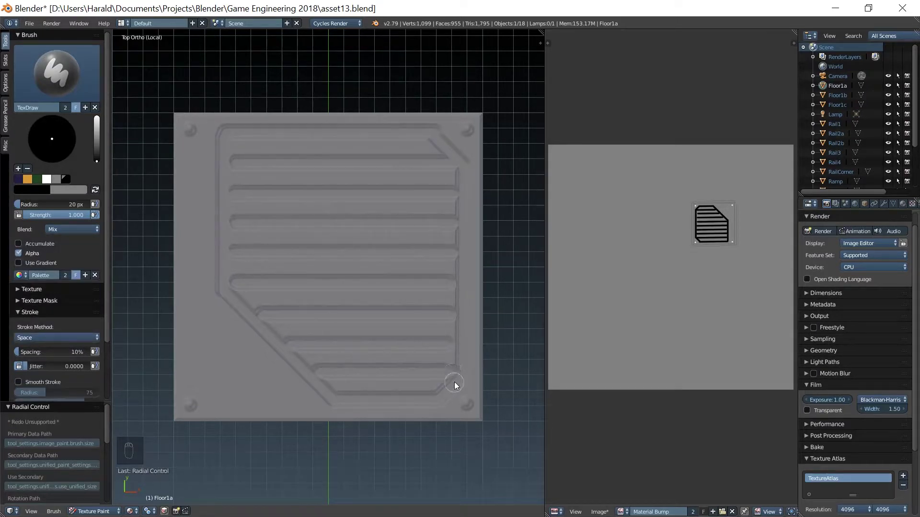
pyautogui.moveTo(461, 378); pyautogui.dragTo(460, 347)
pyautogui.moveTo(461, 348); pyautogui.dragTo(236, 200)
pyautogui.moveTo(236, 197); pyautogui.dragTo(238, 165)
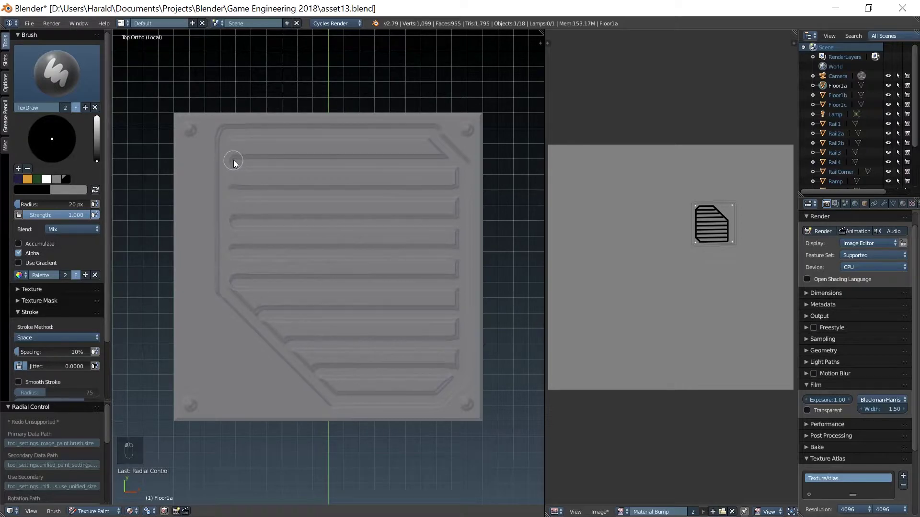
pyautogui.moveTo(238, 167); pyautogui.dragTo(236, 228)
pyautogui.moveTo(237, 228); pyautogui.dragTo(263, 319)
pyautogui.click(263, 318)
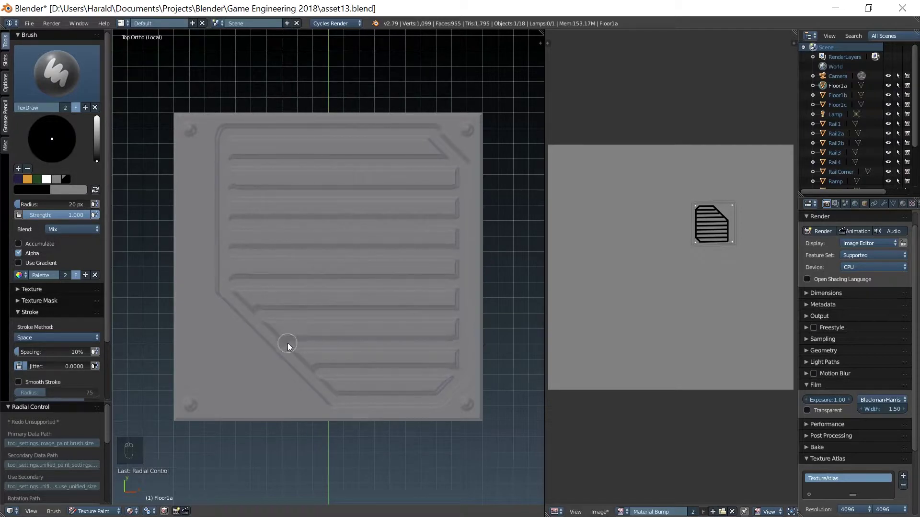
pyautogui.moveTo(293, 348); pyautogui.dragTo(218, 322)
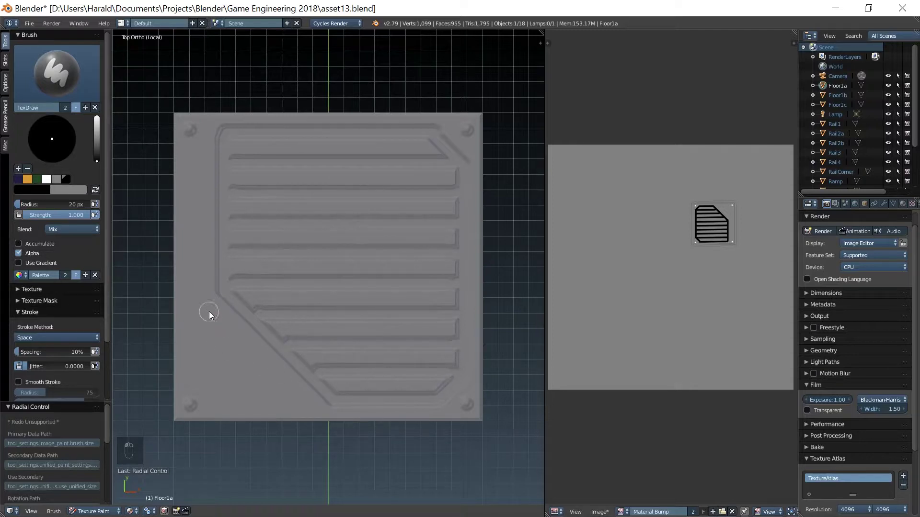
pyautogui.moveTo(200, 310); pyautogui.dragTo(259, 384)
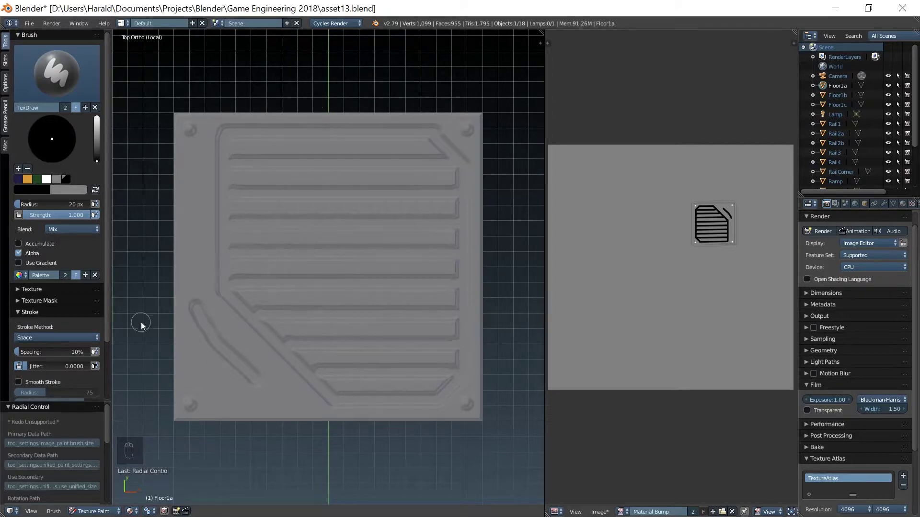
# Step: Undo the attempt and redraw the diagonal corner grooves as straight connected lines with a short vertical groove
pyautogui.press('ctrl+z')
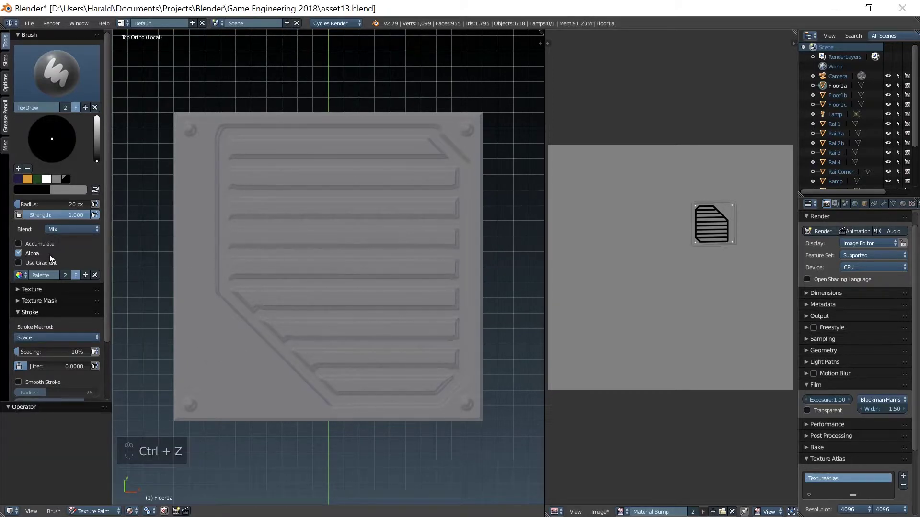
pyautogui.moveTo(43, 340); pyautogui.dragTo(52, 289)
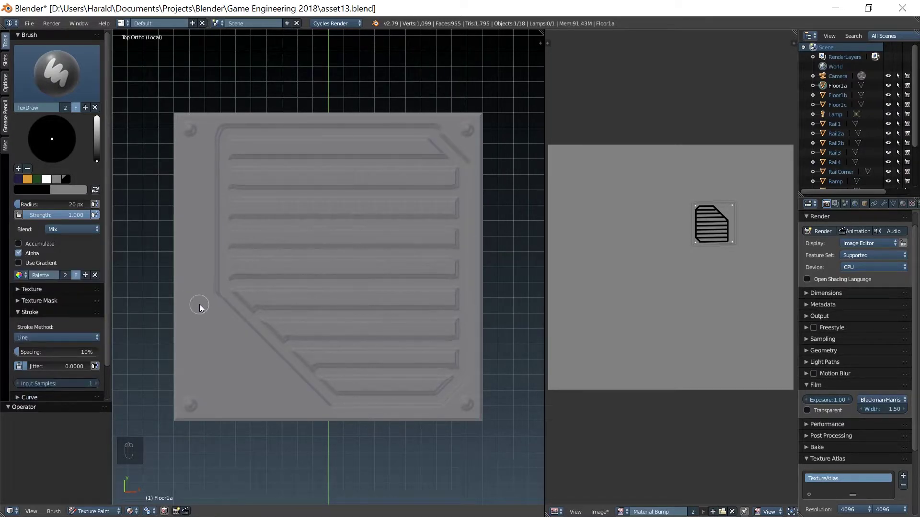
pyautogui.moveTo(200, 308); pyautogui.dragTo(280, 397)
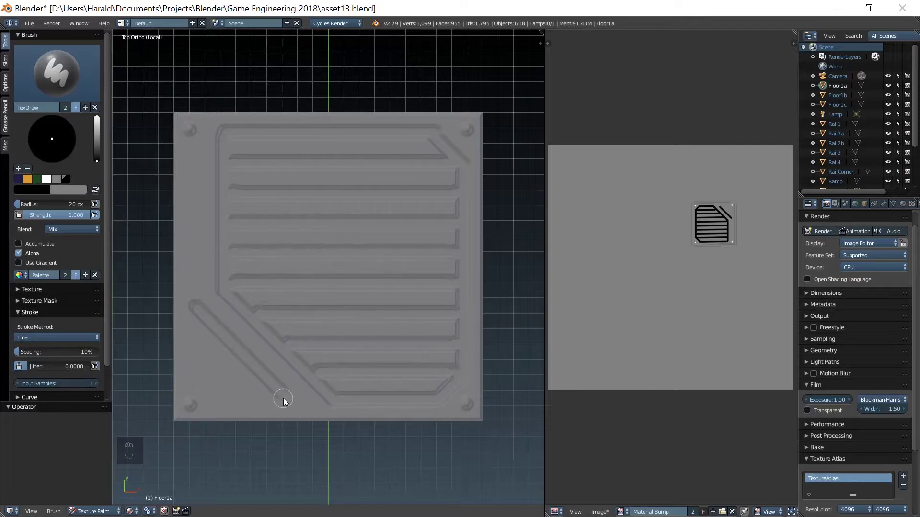
pyautogui.moveTo(287, 400); pyautogui.dragTo(226, 394)
pyautogui.moveTo(226, 394); pyautogui.dragTo(192, 362)
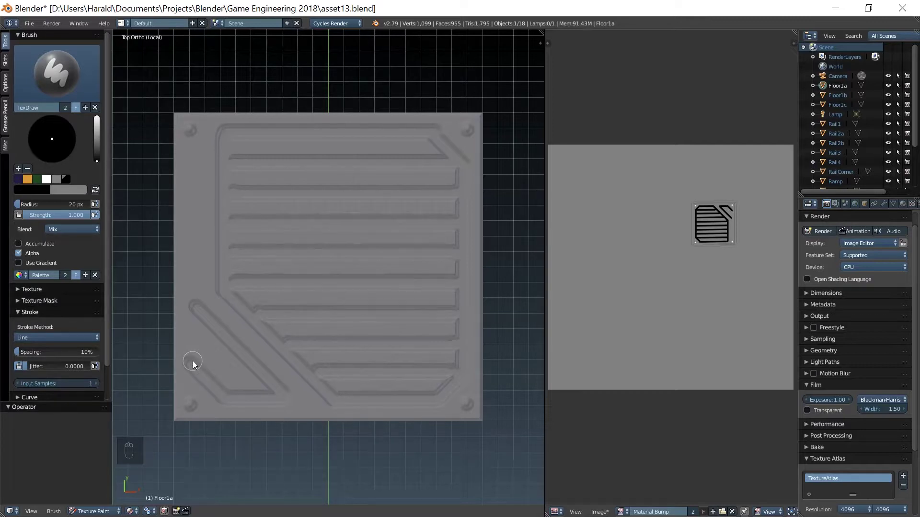
pyautogui.moveTo(197, 362); pyautogui.dragTo(199, 327)
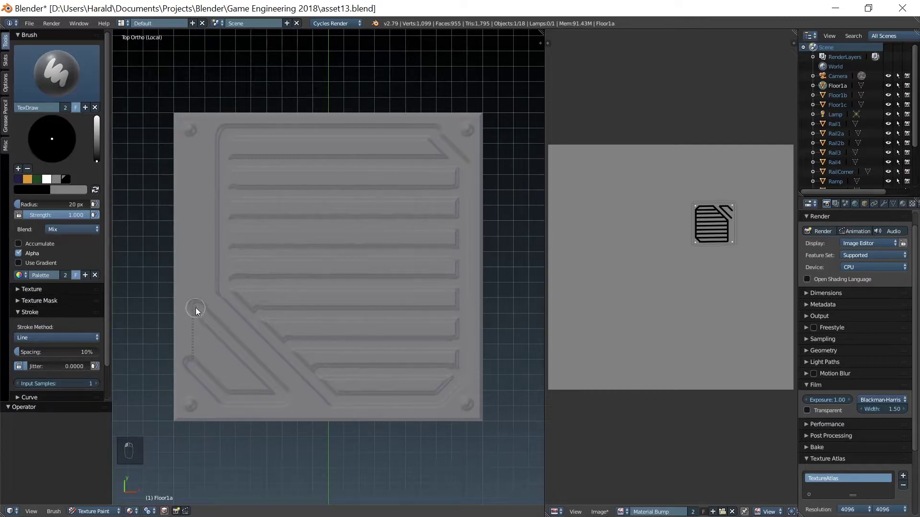
pyautogui.moveTo(206, 328); pyautogui.dragTo(58, 224)
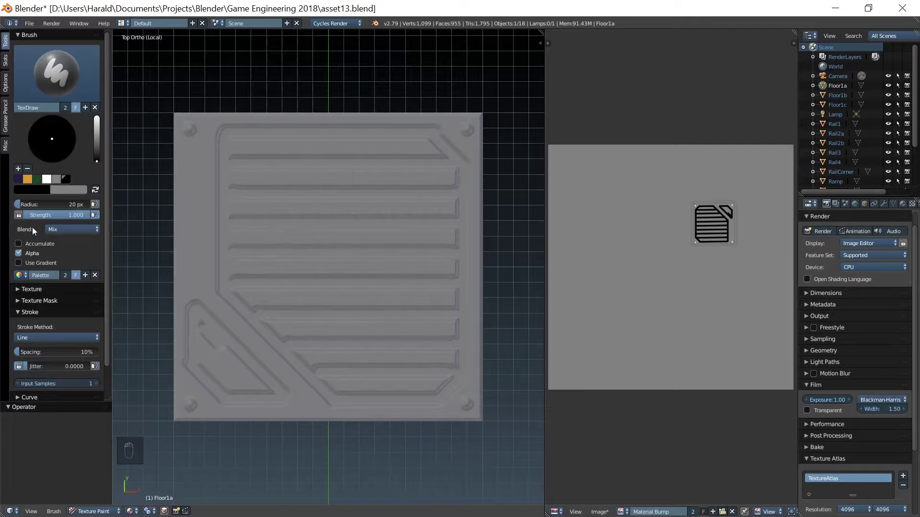
# Step: Smooth the corner grooves with spaced strokes, then paint a vertical slot on the left side and touch up the bottom
pyautogui.moveTo(43, 341); pyautogui.dragTo(52, 271)
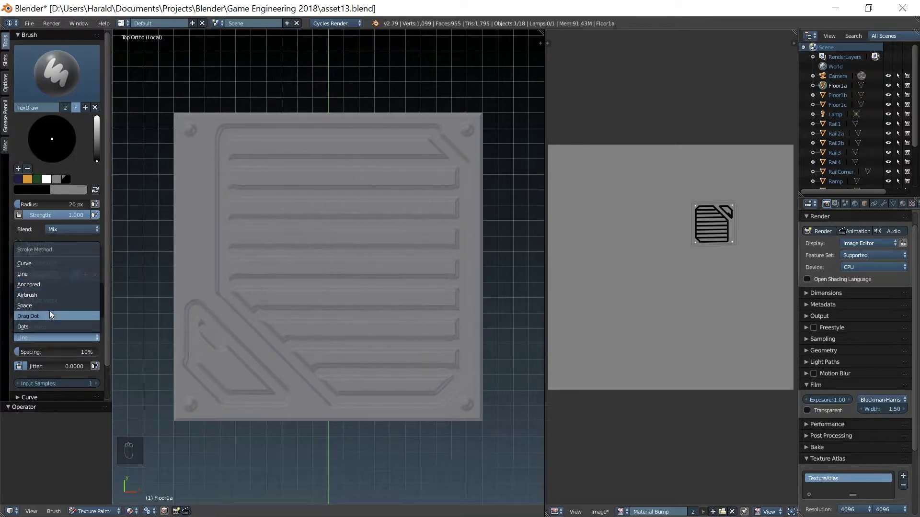
pyautogui.moveTo(206, 326); pyautogui.dragTo(270, 396)
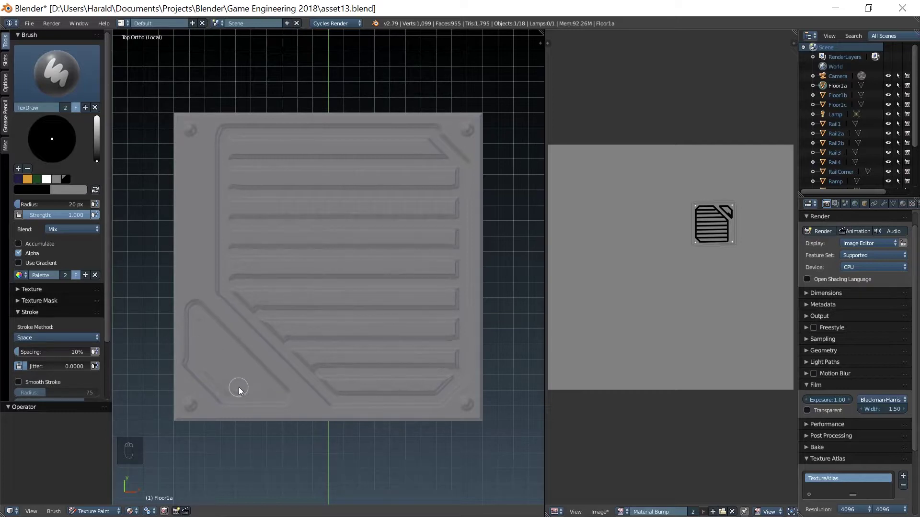
pyautogui.moveTo(206, 361); pyautogui.dragTo(194, 310)
pyautogui.moveTo(194, 310); pyautogui.dragTo(58, 270)
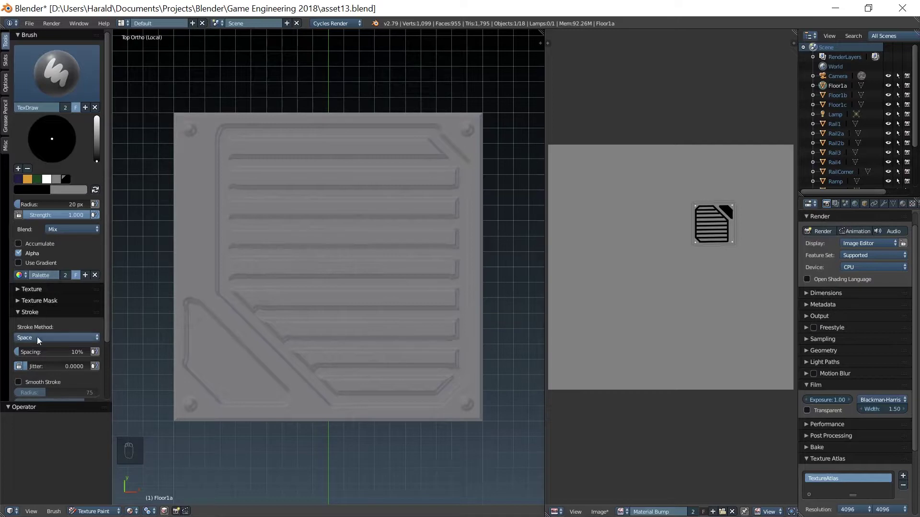
pyautogui.moveTo(40, 338); pyautogui.dragTo(51, 308)
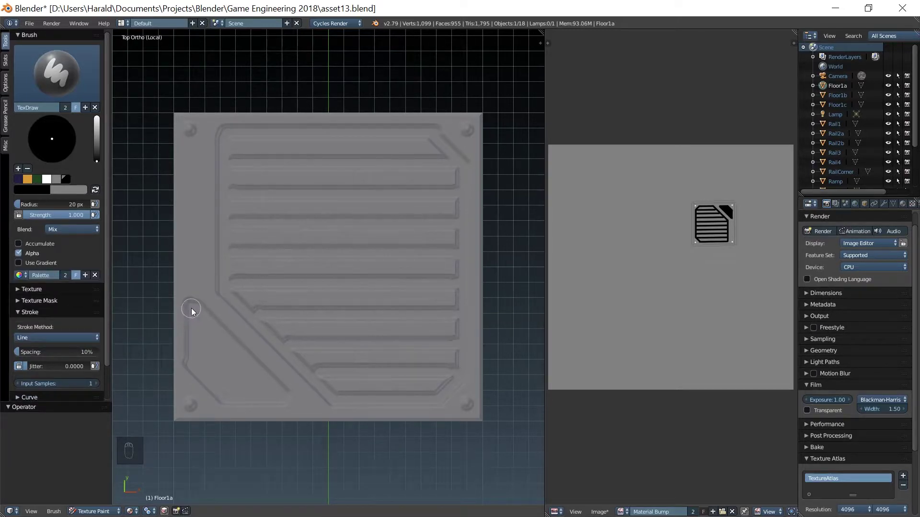
pyautogui.click(195, 310)
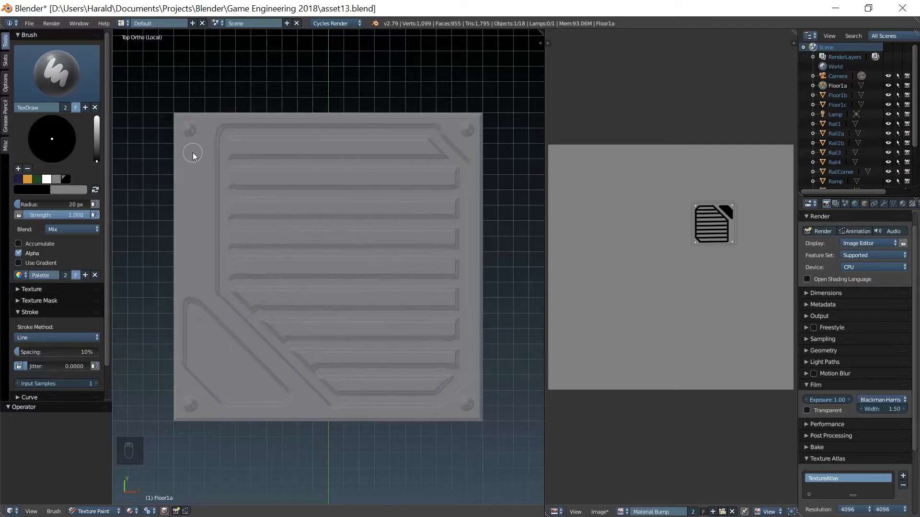
pyautogui.moveTo(196, 154); pyautogui.dragTo(195, 274)
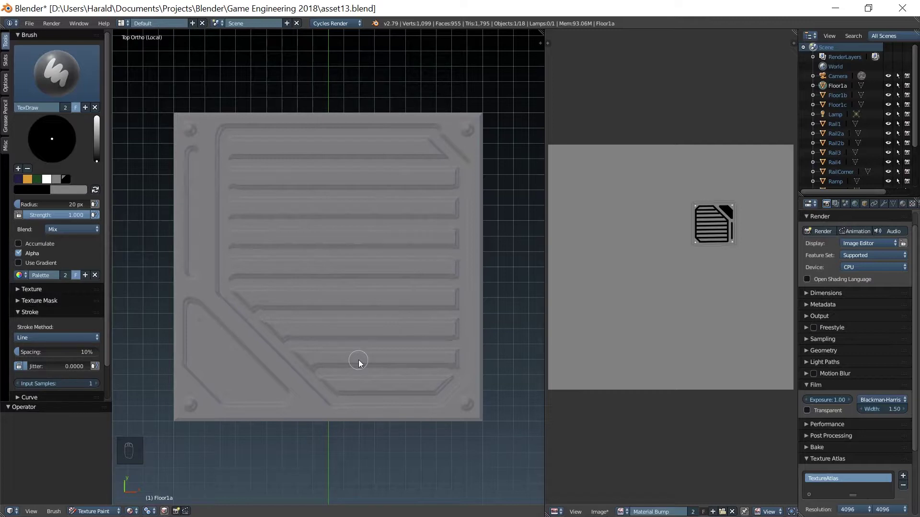
pyautogui.moveTo(364, 378); pyautogui.dragTo(455, 301)
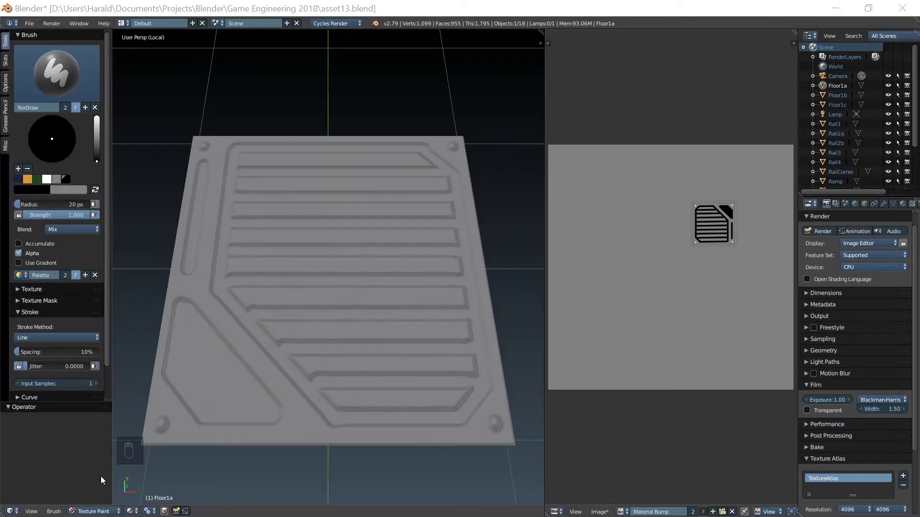
# Step: Leave local view, select the Floor1b tile and enter Texture Paint on it
pyautogui.click(123, 513)
pyautogui.press('KP_Divide')
pyautogui.rightClick(426, 335)
pyautogui.click(192, 392)
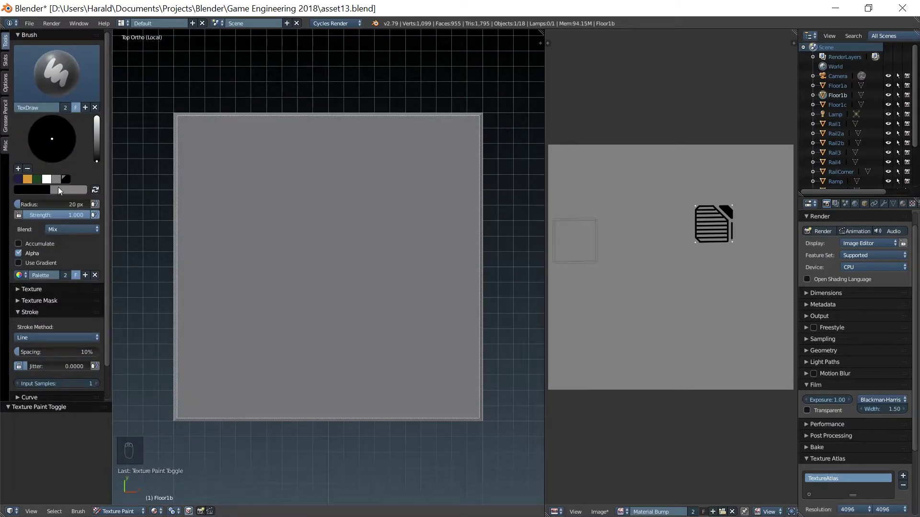
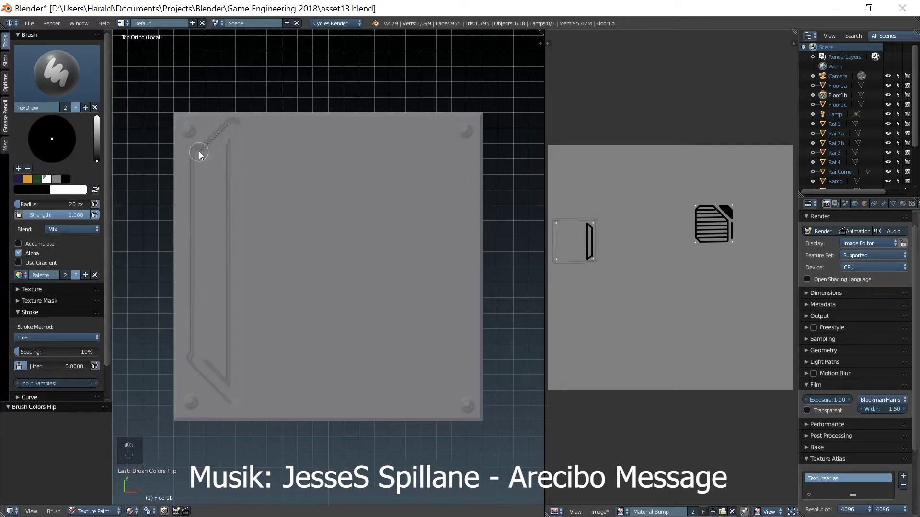
# Step: Paint two vertical grooves down the left side of Floor1b with a diagonal groove below
pyautogui.click(228, 146)
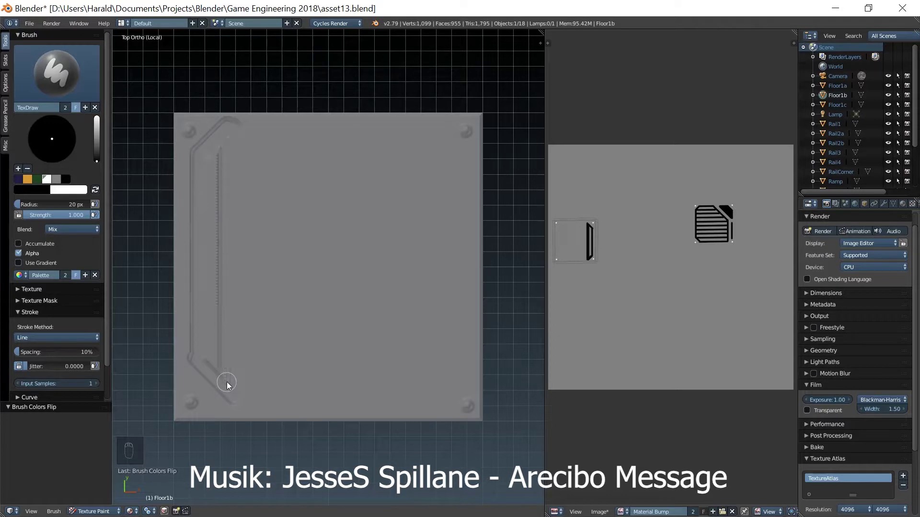
pyautogui.click(233, 139)
pyautogui.click(209, 159)
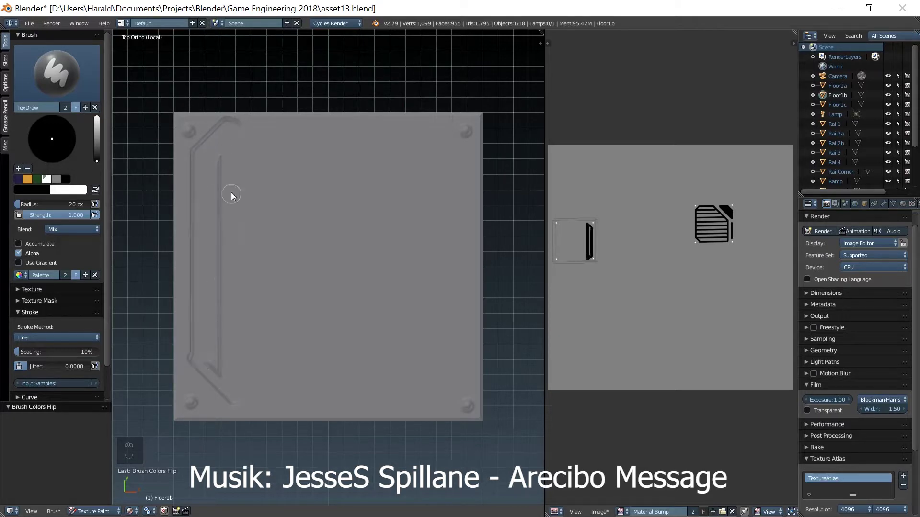
pyautogui.click(216, 158)
pyautogui.click(204, 356)
pyautogui.click(268, 134)
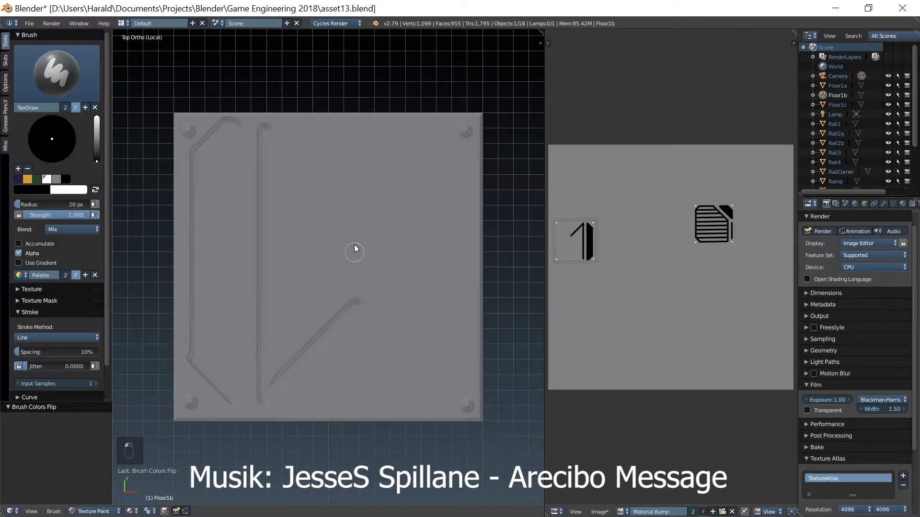
# Step: Paint a column of horizontal circuit lines off the middle groove and a diagonal groove across the lower tile
pyautogui.click(363, 137)
pyautogui.click(275, 136)
pyautogui.click(275, 167)
pyautogui.click(278, 194)
pyautogui.click(278, 228)
pyautogui.click(275, 263)
pyautogui.click(276, 288)
pyautogui.click(279, 315)
pyautogui.click(277, 342)
pyautogui.moveTo(277, 310); pyautogui.dragTo(71, 200)
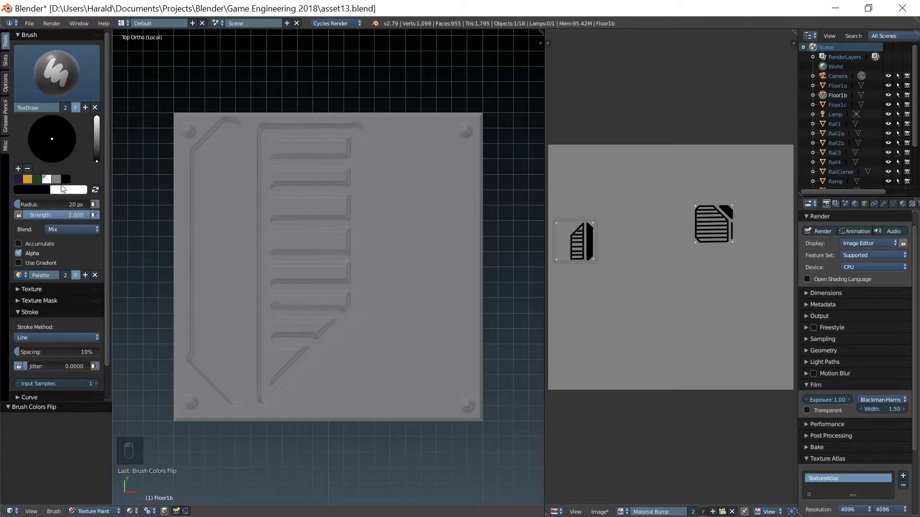
# Step: Change the paint colour and add short branch lines along the left edge
pyautogui.click(191, 171)
pyautogui.click(194, 211)
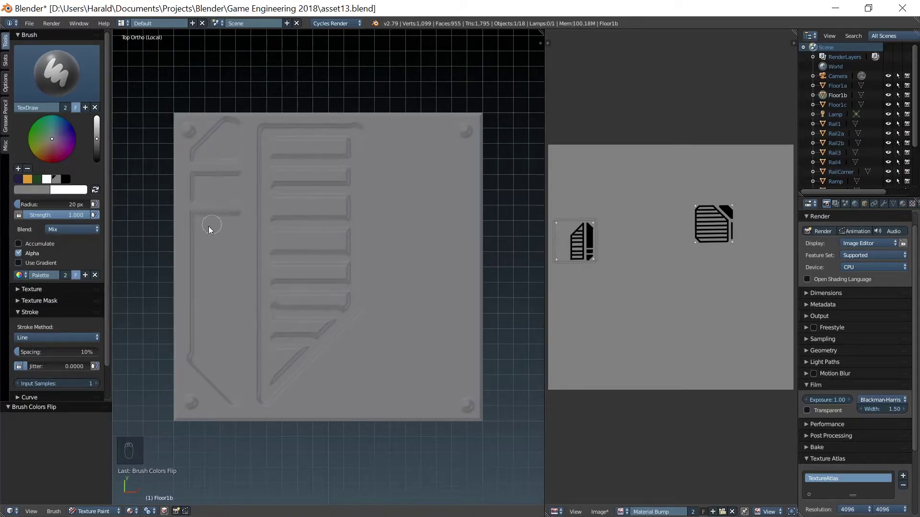
pyautogui.click(190, 248)
pyautogui.click(192, 284)
pyautogui.click(193, 316)
pyautogui.click(193, 347)
pyautogui.click(205, 381)
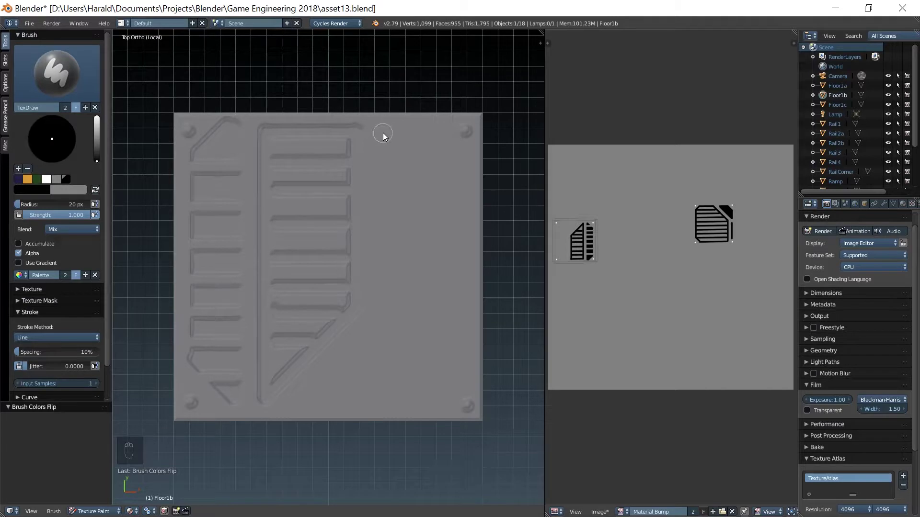
# Step: Paint a vertical groove and chamfered circuit loop on the right side of the tile
pyautogui.click(387, 134)
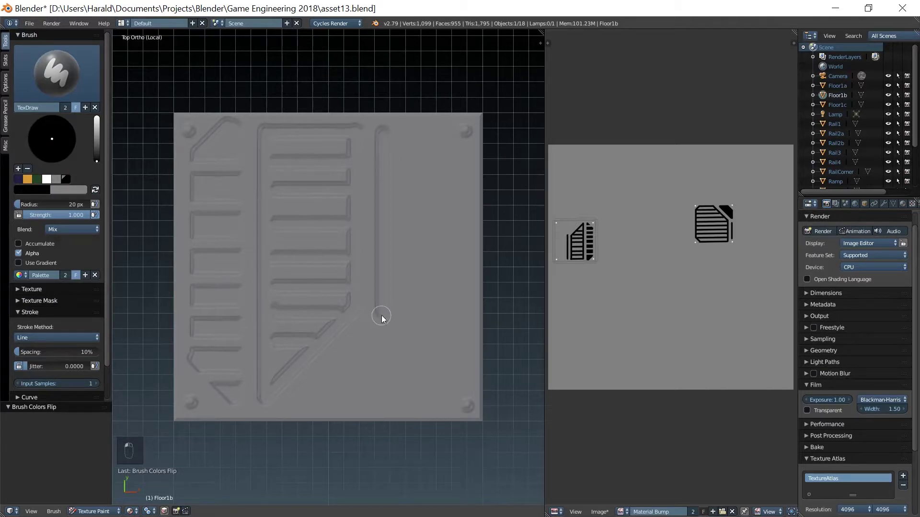
pyautogui.click(307, 399)
pyautogui.click(441, 397)
pyautogui.click(462, 380)
pyautogui.click(462, 159)
pyautogui.moveTo(432, 132); pyautogui.dragTo(392, 135)
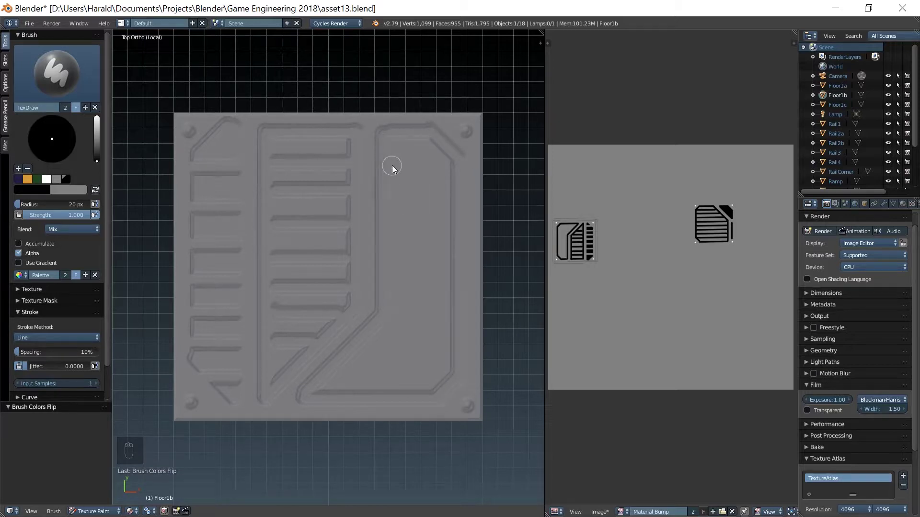
# Step: Fill the right loop with parallel vertical grooves
pyautogui.click(415, 139)
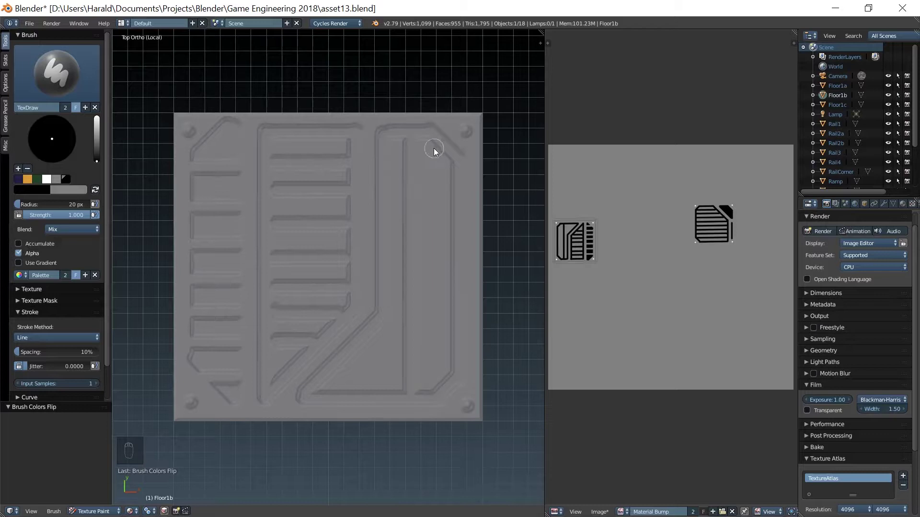
pyautogui.click(437, 149)
pyautogui.click(383, 334)
pyautogui.click(355, 364)
pyautogui.moveTo(356, 364); pyautogui.dragTo(494, 370)
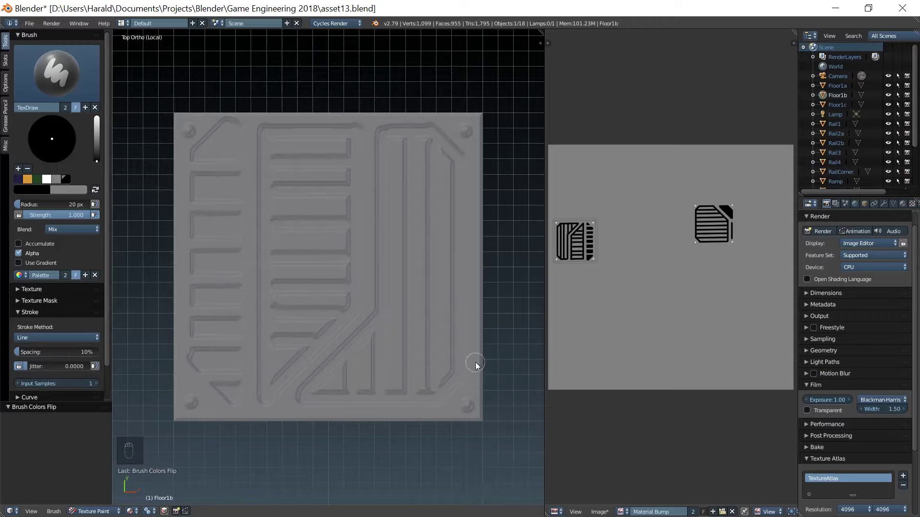
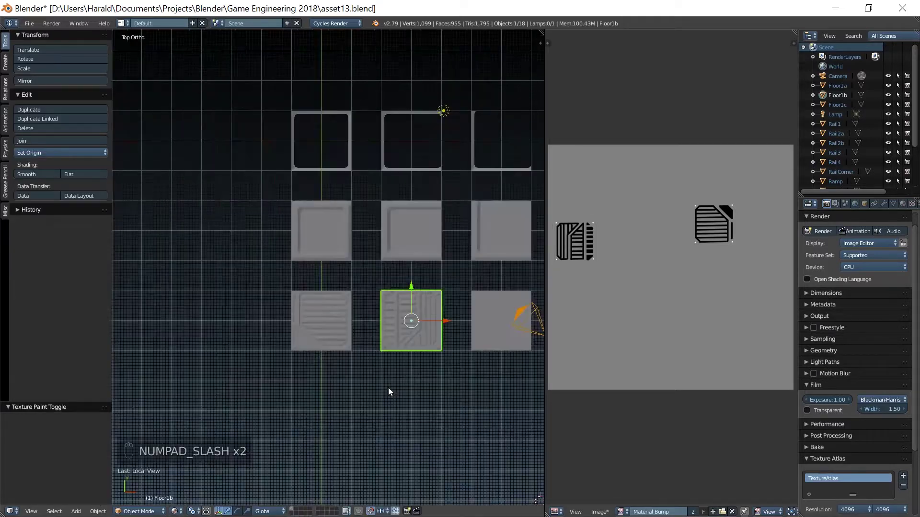
# Step: Isolate the Floor1c tile in local view and set up the groove paint colour
pyautogui.rightClick(492, 340)
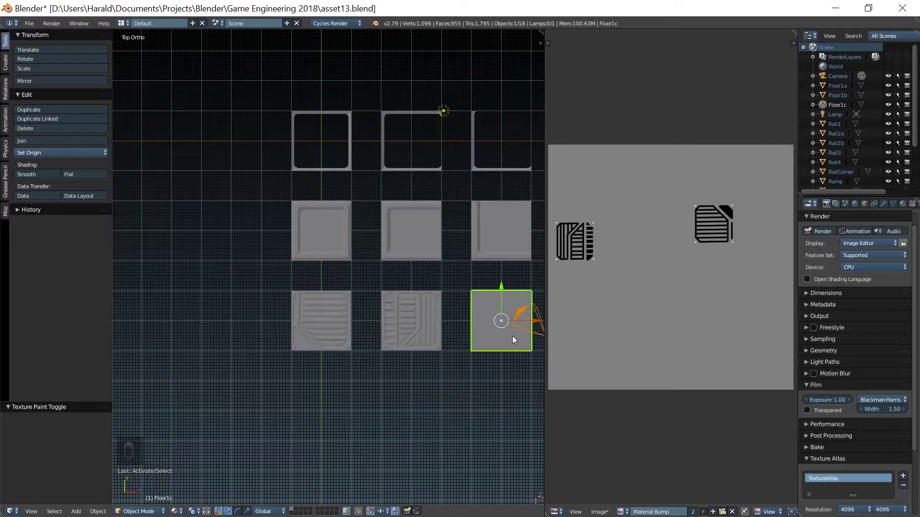
pyautogui.press('KP_Divide')
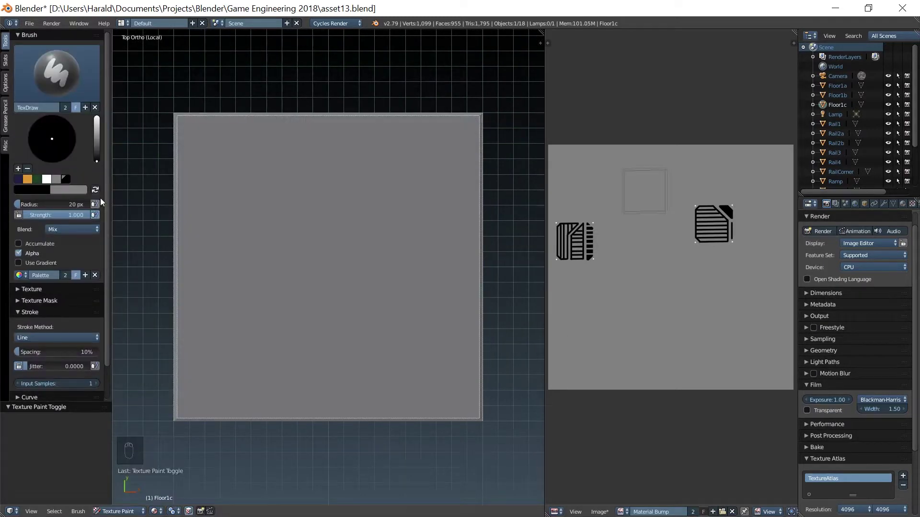
pyautogui.moveTo(102, 194); pyautogui.dragTo(195, 135)
pyautogui.click(194, 135)
pyautogui.moveTo(211, 440); pyautogui.dragTo(468, 405)
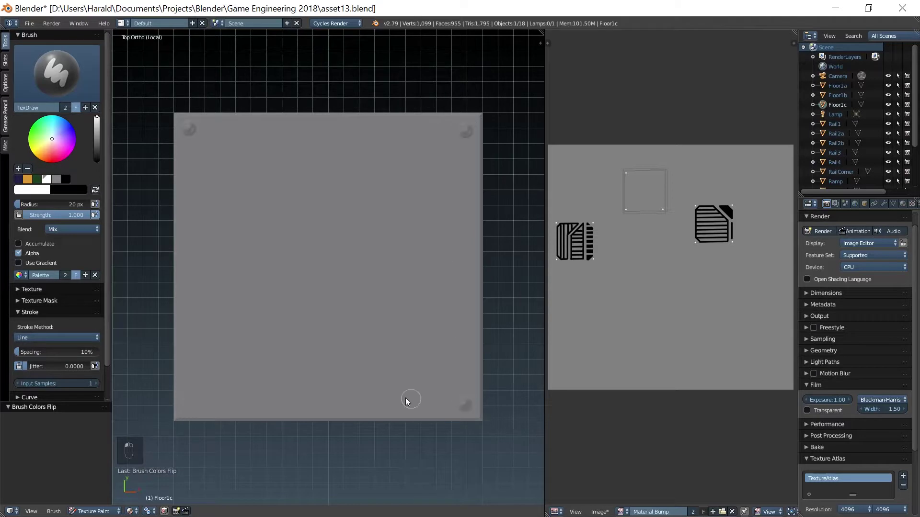
pyautogui.click(193, 405)
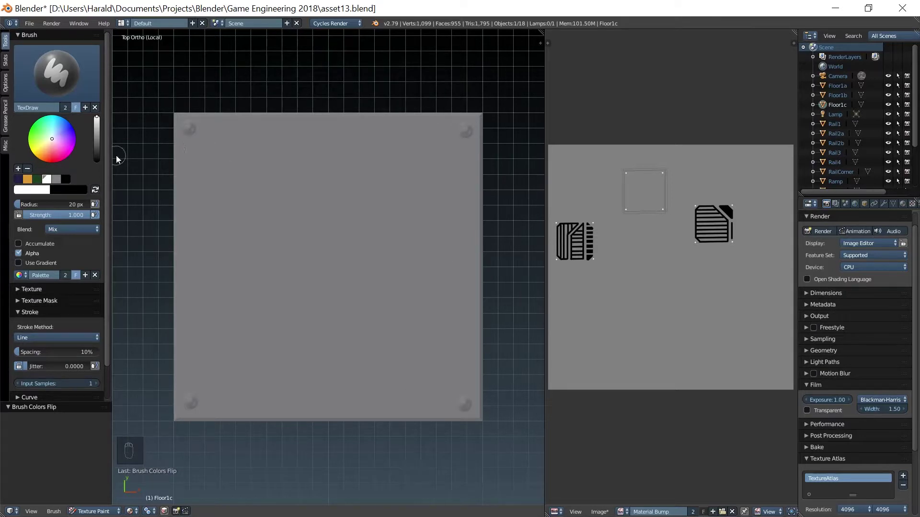
pyautogui.press('x')
pyautogui.press('x')
# Step: Paint the chamfered grooved border around the tile's edges
pyautogui.click(101, 194)
pyautogui.click(194, 151)
pyautogui.click(198, 379)
pyautogui.click(224, 403)
pyautogui.click(222, 405)
pyautogui.moveTo(440, 403); pyautogui.dragTo(465, 382)
pyautogui.click(468, 382)
pyautogui.click(468, 162)
pyautogui.click(436, 136)
# Step: Paint the central diamond groove in the middle of the tile
pyautogui.moveTo(217, 133); pyautogui.dragTo(196, 153)
pyautogui.click(324, 186)
pyautogui.click(261, 244)
pyautogui.moveTo(318, 295); pyautogui.dragTo(378, 244)
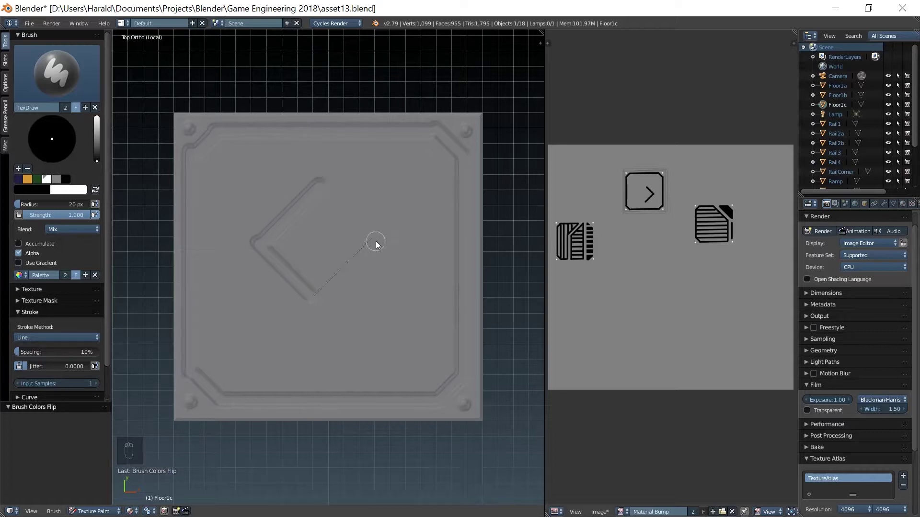
# Step: Paint the horizontal circuit lines across the rows above and below the diamond
pyautogui.click(204, 160)
pyautogui.click(199, 194)
pyautogui.click(348, 197)
pyautogui.click(204, 223)
pyautogui.click(201, 223)
pyautogui.click(376, 224)
pyautogui.click(198, 255)
pyautogui.click(358, 270)
pyautogui.press('ctrl+z')
pyautogui.click(367, 262)
pyautogui.click(199, 296)
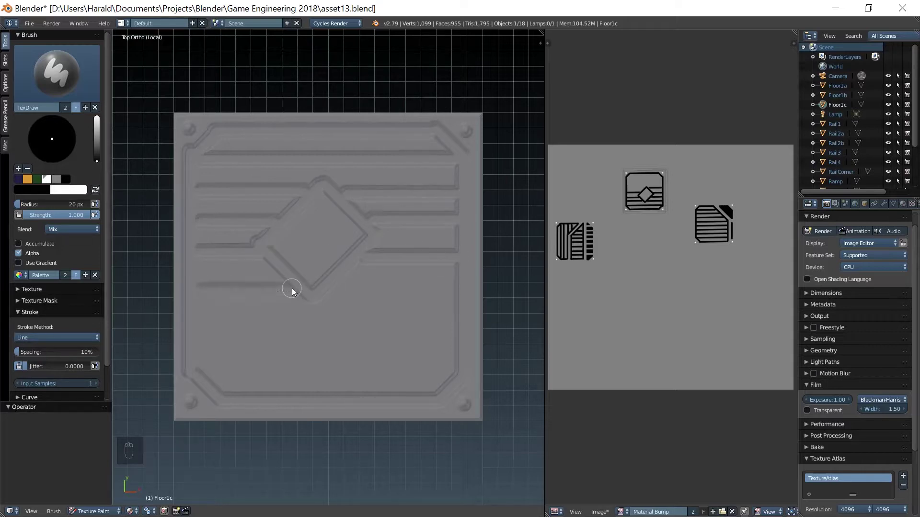
pyautogui.click(338, 294)
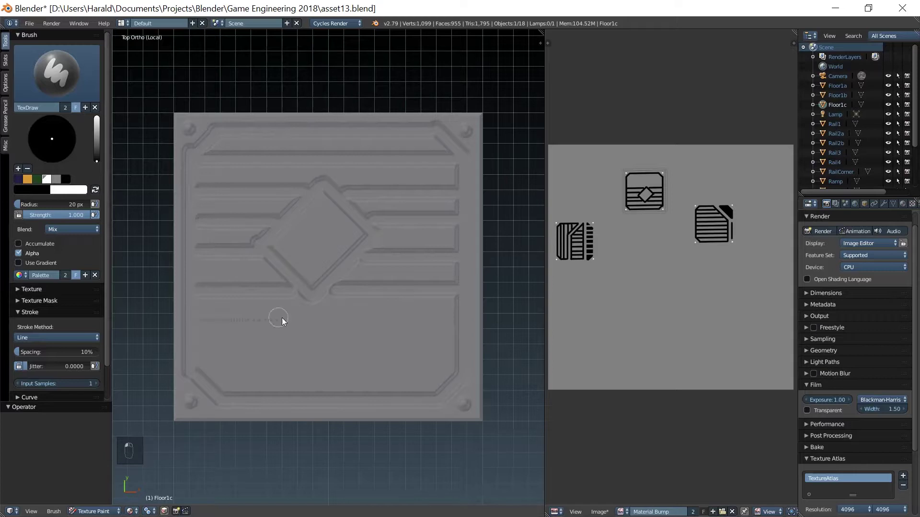
pyautogui.click(198, 351)
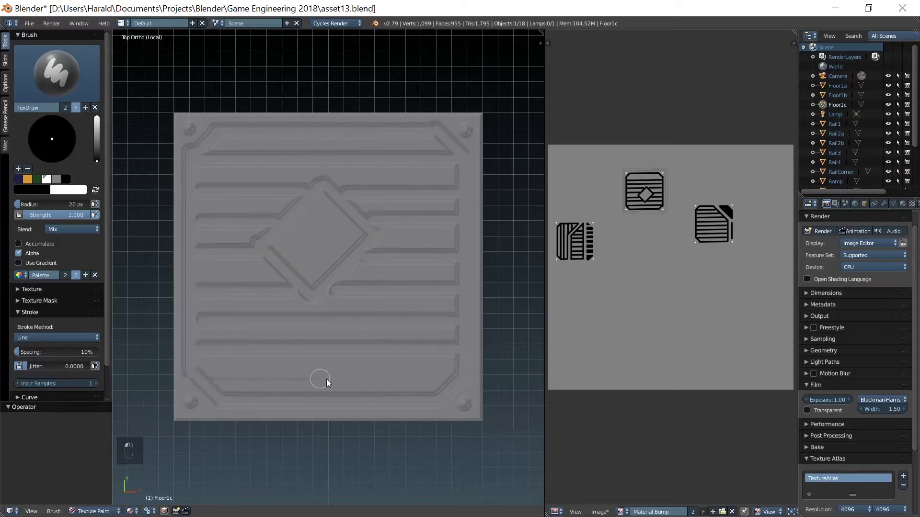
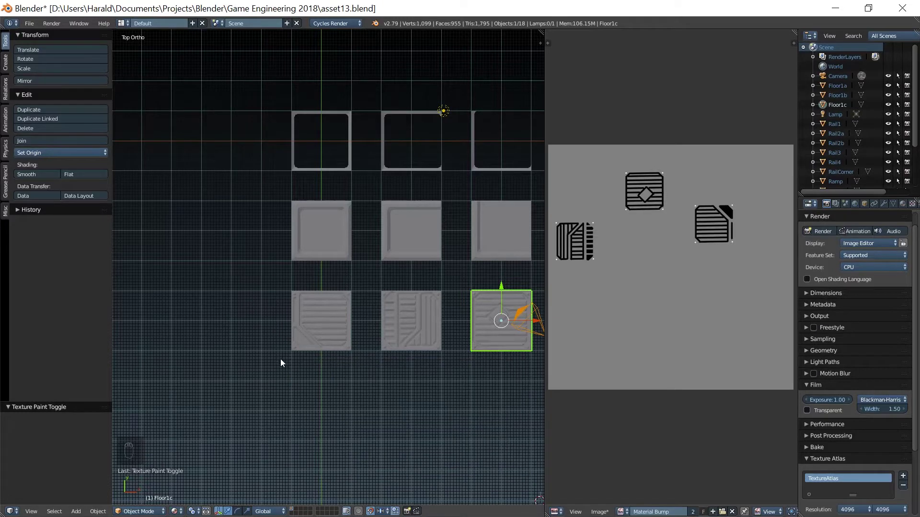
# Step: Return to the overview, select the Rail4 pillar and isolate it in local view
pyautogui.middleClick(289, 362)
pyautogui.click(210, 250)
pyautogui.middleClick(377, 265)
pyautogui.rightClick(252, 228)
pyautogui.press('KP_Divide')
pyautogui.moveTo(393, 321); pyautogui.dragTo(268, 287)
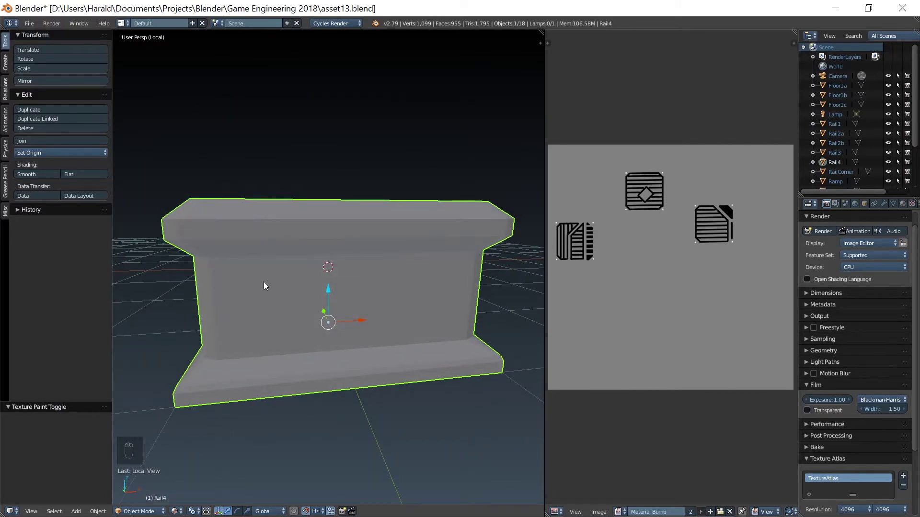
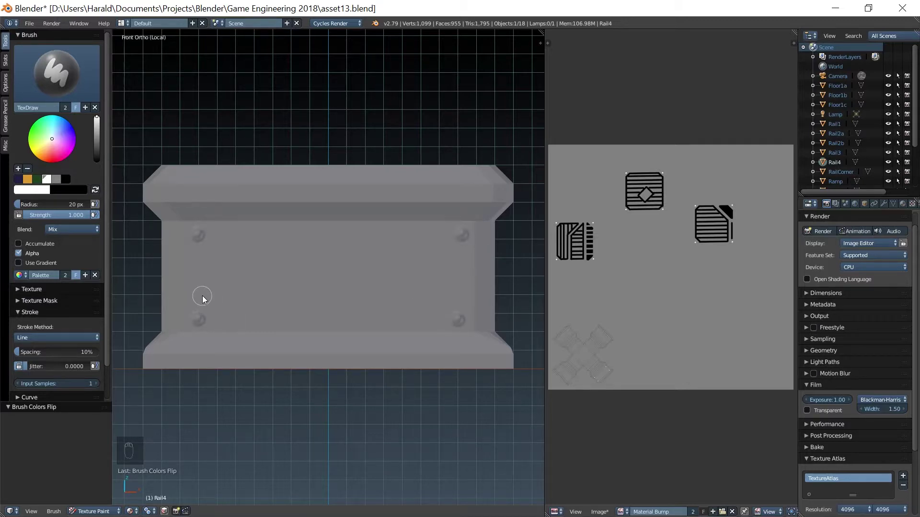
# Step: Paint the angled groove rising past the lower-left screw on the front face
pyautogui.click(202, 297)
pyautogui.click(203, 297)
pyautogui.press('ctrl+z')
pyautogui.press('ctrl+z')
pyautogui.press('x')
pyautogui.click(98, 197)
pyautogui.click(203, 297)
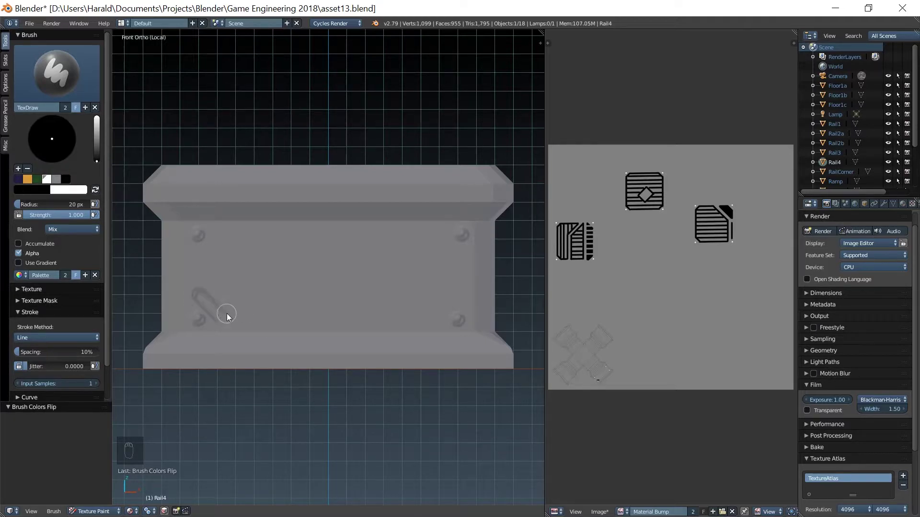
pyautogui.click(205, 292)
pyautogui.moveTo(270, 241); pyautogui.dragTo(416, 243)
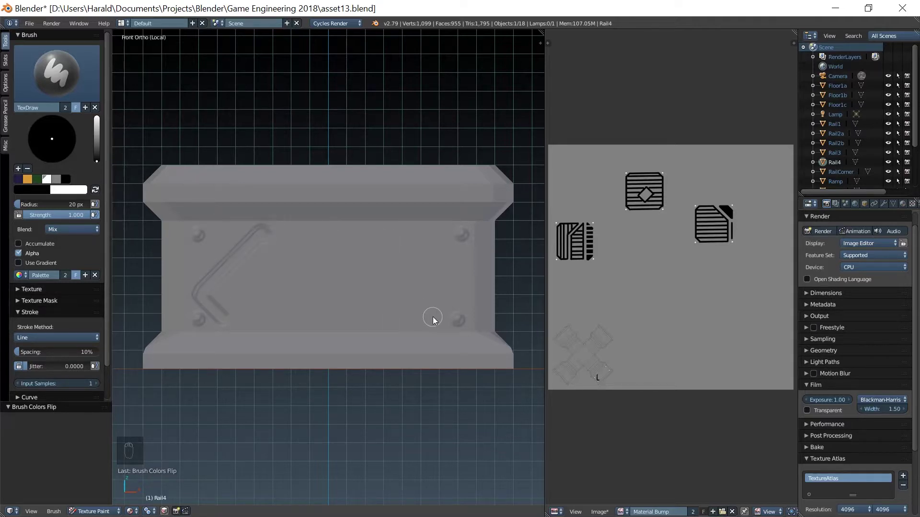
# Step: Paint the right-side grooves and the connecting circuit line, then face the pillar's right side
pyautogui.click(434, 321)
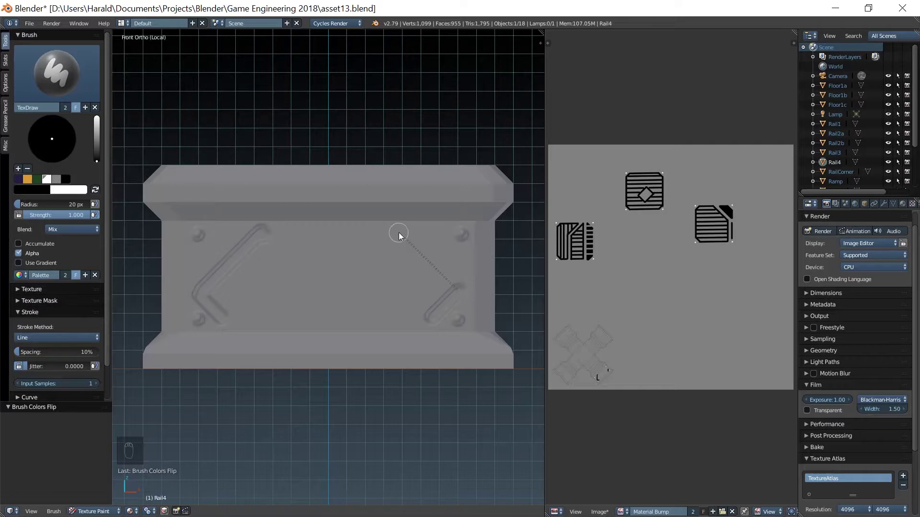
pyautogui.click(401, 237)
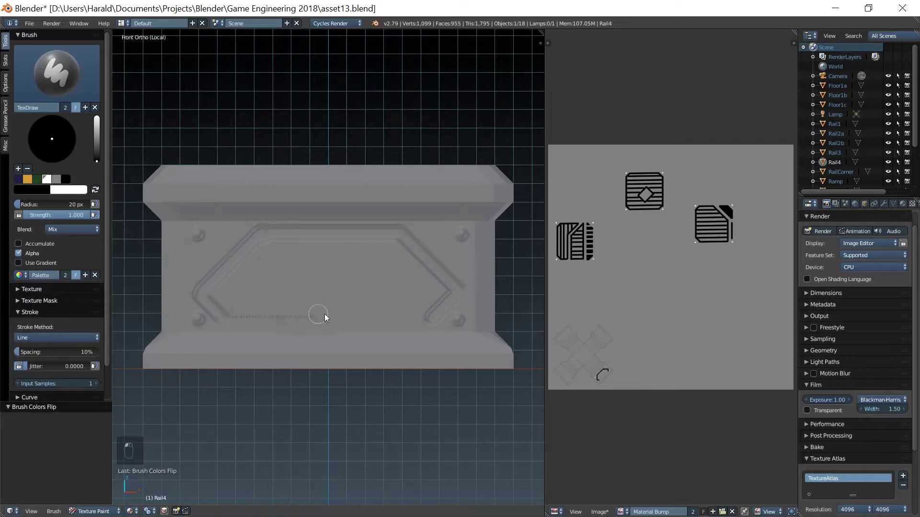
pyautogui.click(251, 260)
pyautogui.click(230, 282)
pyautogui.moveTo(251, 262); pyautogui.dragTo(224, 240)
pyautogui.click(203, 260)
pyautogui.click(462, 261)
pyautogui.press('ctrl+z')
pyautogui.press('ctrl+z')
pyautogui.press('KP_1')
pyautogui.press('KP_3')
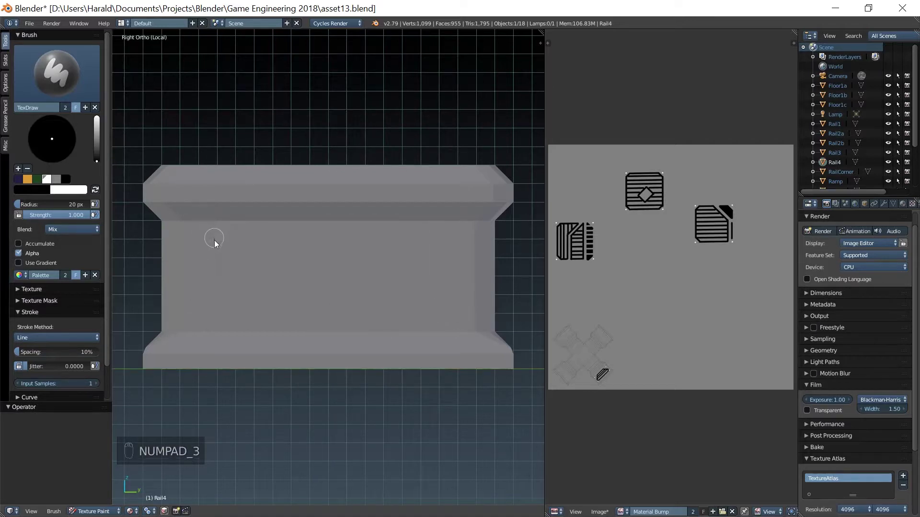
# Step: Rough in a diagonal stroke on the side face in wireframe and line the view up square again
pyautogui.click(97, 192)
pyautogui.press('KP_1')
pyautogui.press('KP_3')
pyautogui.press('z')
pyautogui.press('z')
pyautogui.click(200, 237)
pyautogui.moveTo(465, 235); pyautogui.dragTo(199, 323)
pyautogui.click(198, 323)
pyautogui.press('z')
pyautogui.press('z')
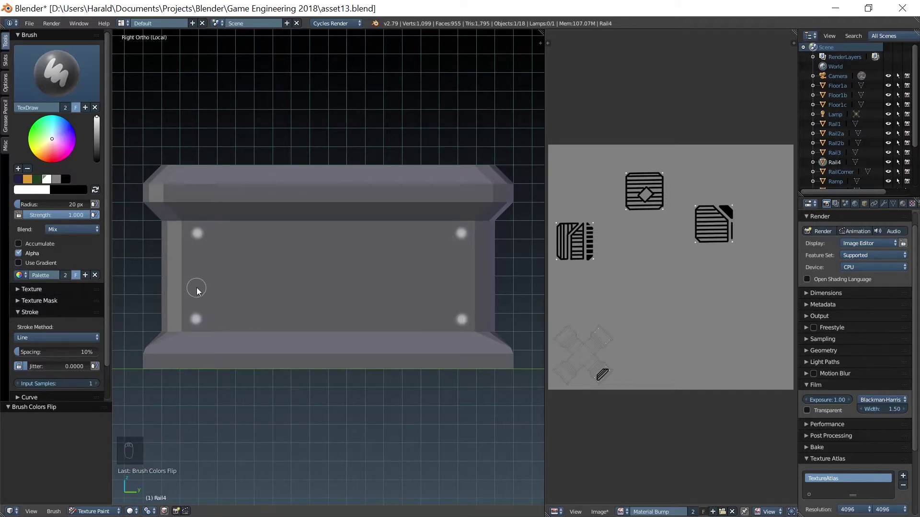
pyautogui.middleClick(208, 292)
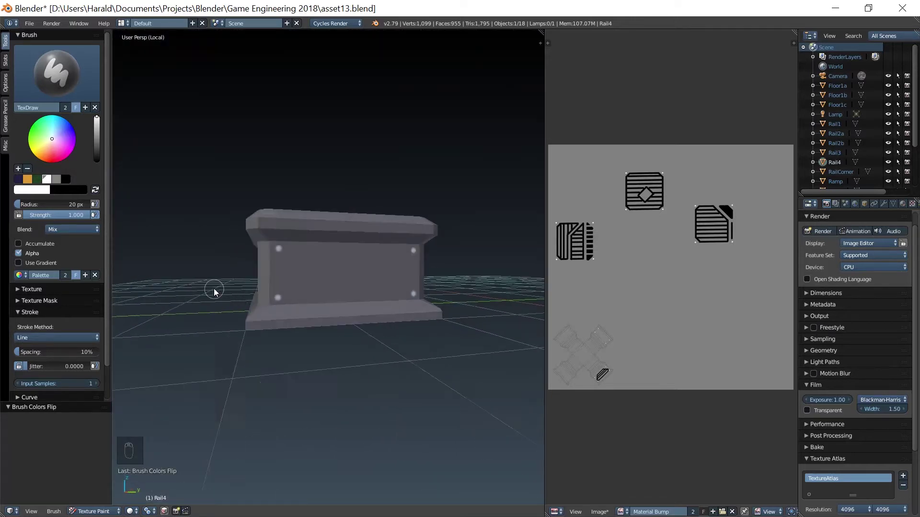
pyautogui.click(154, 459)
pyautogui.press('KP_3')
pyautogui.middleClick(362, 261)
# Step: Paint the angled grooves and horizontal groove line on the pillar's right face
pyautogui.click(156, 241)
pyautogui.click(203, 297)
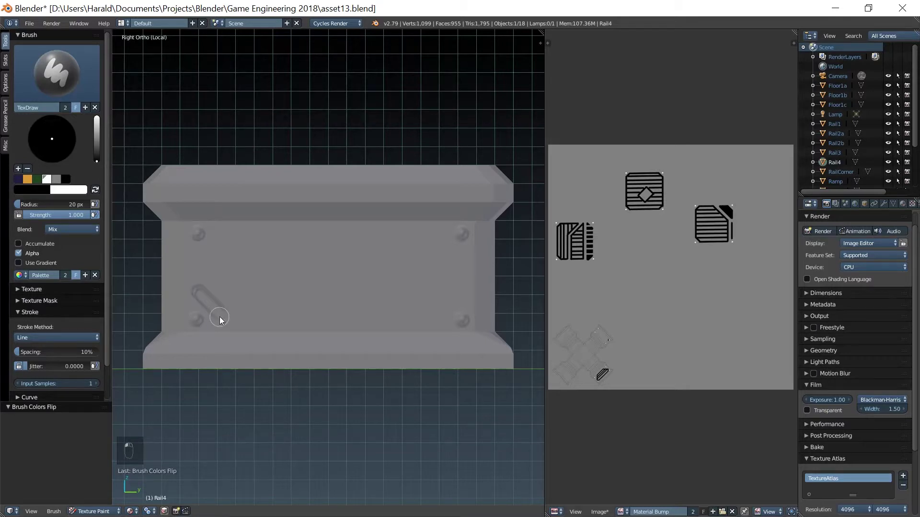
pyautogui.click(441, 322)
pyautogui.click(464, 303)
pyautogui.click(393, 241)
pyautogui.click(249, 237)
pyautogui.moveTo(198, 288); pyautogui.dragTo(412, 264)
pyautogui.click(412, 263)
# Step: Paint the screw-corner grooves and horizontal groove lines on the pillar's back face
pyautogui.middleClick(405, 274)
pyautogui.press('KP_1')
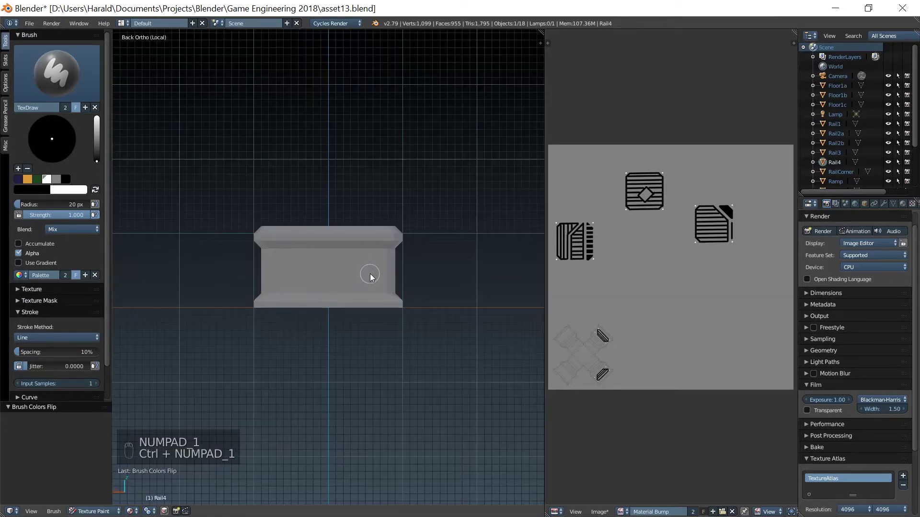
pyautogui.moveTo(99, 195); pyautogui.dragTo(205, 294)
pyautogui.click(205, 295)
pyautogui.moveTo(233, 321); pyautogui.dragTo(429, 325)
pyautogui.click(435, 322)
pyautogui.click(463, 296)
pyautogui.click(405, 242)
pyautogui.click(251, 236)
pyautogui.moveTo(205, 289); pyautogui.dragTo(422, 264)
pyautogui.click(213, 287)
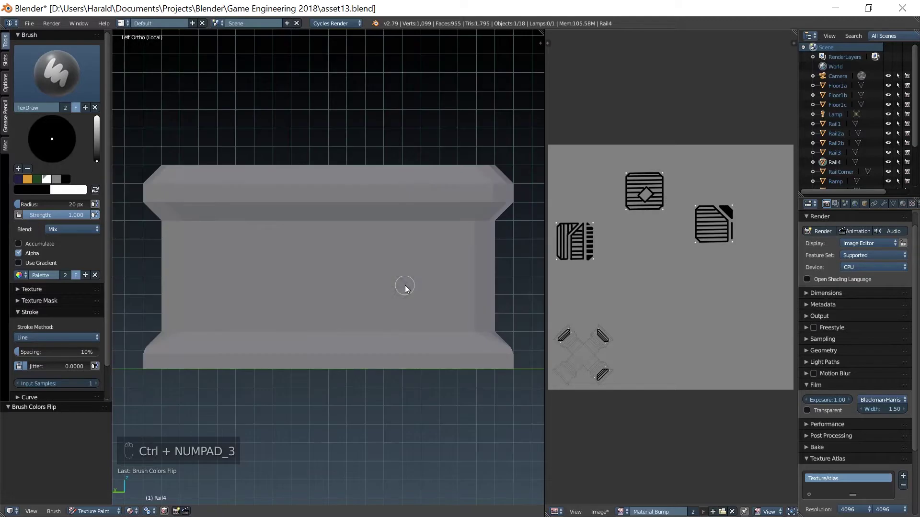
# Step: Paint the matching grooves and horizontal lines on the pillar's left face
pyautogui.moveTo(96, 194); pyautogui.dragTo(244, 263)
pyautogui.press('x')
pyautogui.moveTo(204, 296); pyautogui.dragTo(438, 317)
pyautogui.click(437, 317)
pyautogui.click(464, 289)
pyautogui.click(408, 238)
pyautogui.moveTo(203, 294); pyautogui.dragTo(371, 278)
pyautogui.click(207, 288)
pyautogui.middleClick(440, 307)
pyautogui.middleClick(247, 280)
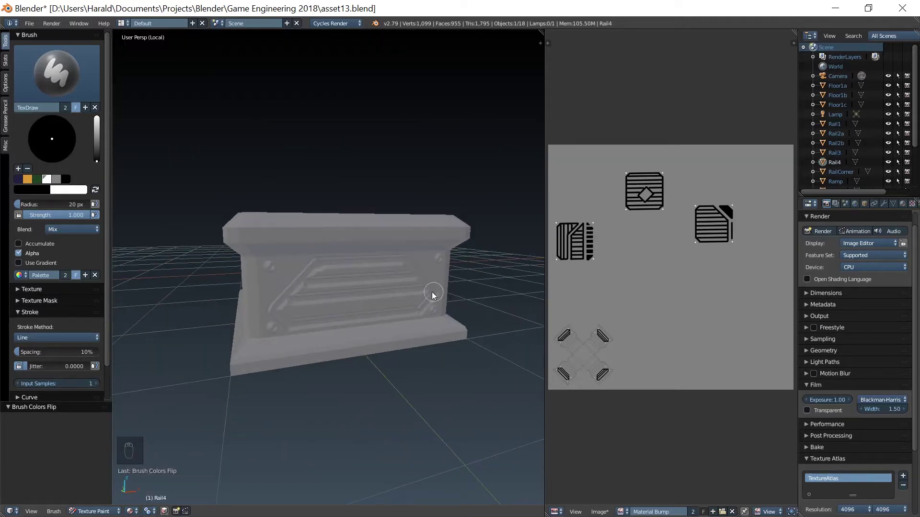
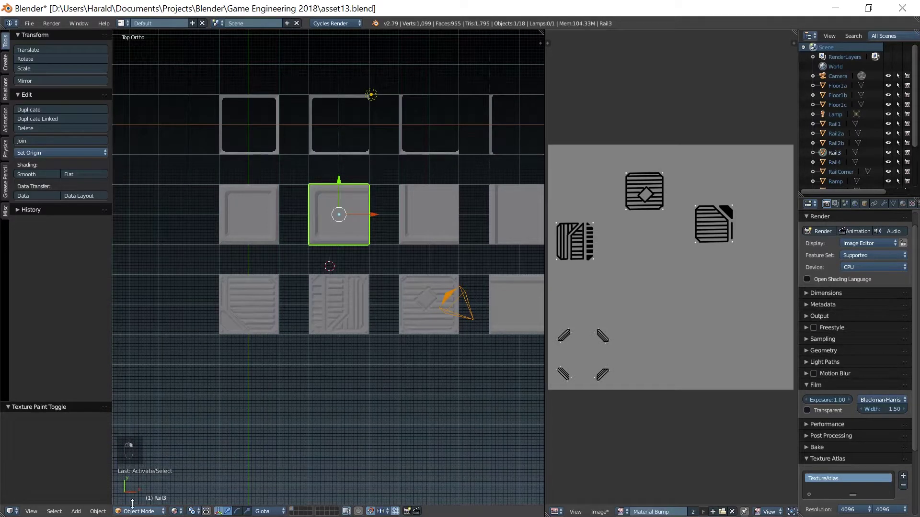
# Step: Select the Rail3 pillar, isolate it in local front view and enter Texture Paint
pyautogui.press('KP_Divide')
pyautogui.click(404, 323)
pyautogui.middleClick(400, 295)
pyautogui.press('KP_1')
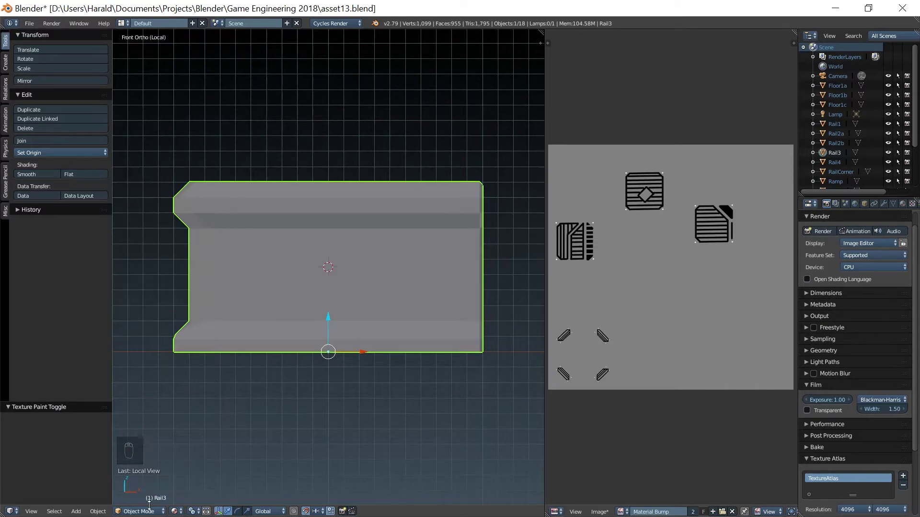
pyautogui.doubleClick(154, 500)
pyautogui.press('x')
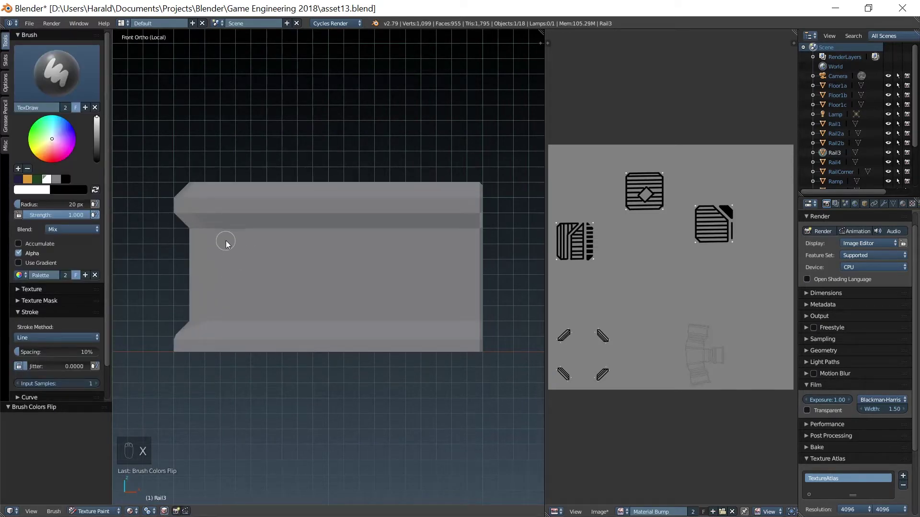
# Step: Paint two screw heads and a multi-segment circuit groove across Rail3's front face
pyautogui.moveTo(229, 242); pyautogui.dragTo(231, 274)
pyautogui.press('x')
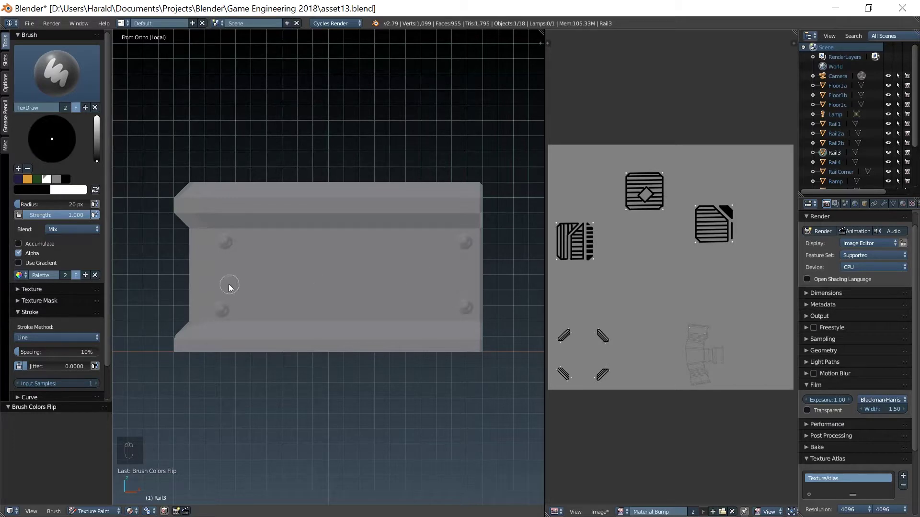
pyautogui.click(226, 288)
pyautogui.click(248, 314)
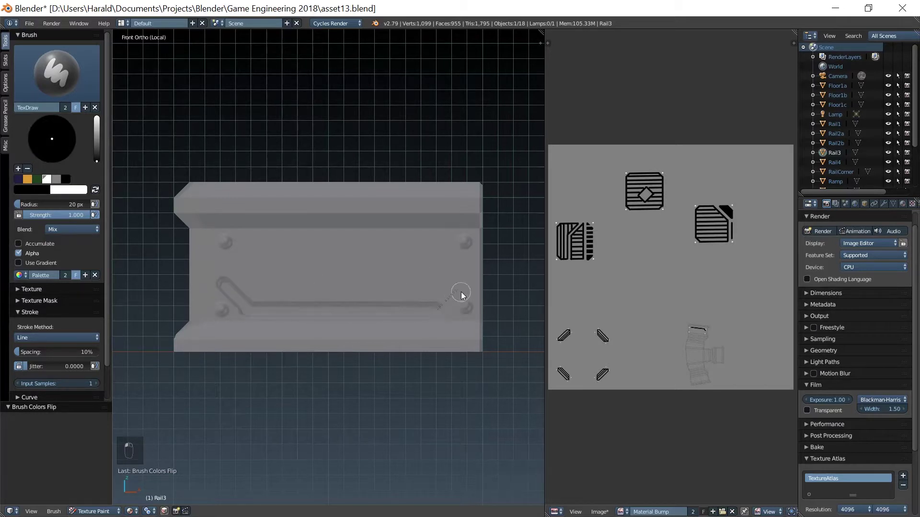
pyautogui.moveTo(466, 289); pyautogui.dragTo(271, 245)
pyautogui.click(263, 245)
pyautogui.click(245, 280)
pyautogui.click(240, 278)
# Step: Paint horizontal groove lines and diagonal grooves near the right end on Rail3's back face
pyautogui.press('KP_3')
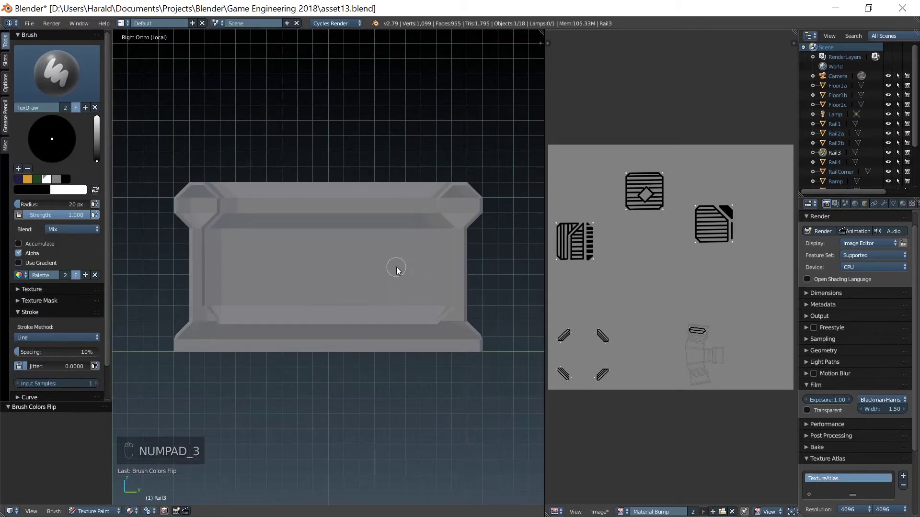
pyautogui.middleClick(415, 278)
pyautogui.press('KP_3')
pyautogui.press('KP_3')
pyautogui.press('KP_1')
pyautogui.press('x')
pyautogui.moveTo(196, 246); pyautogui.dragTo(437, 318)
pyautogui.press('x')
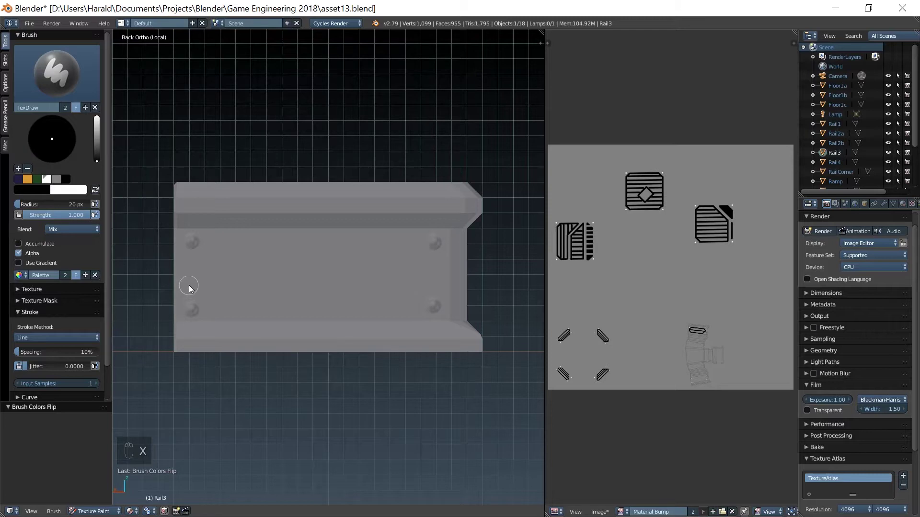
pyautogui.click(193, 287)
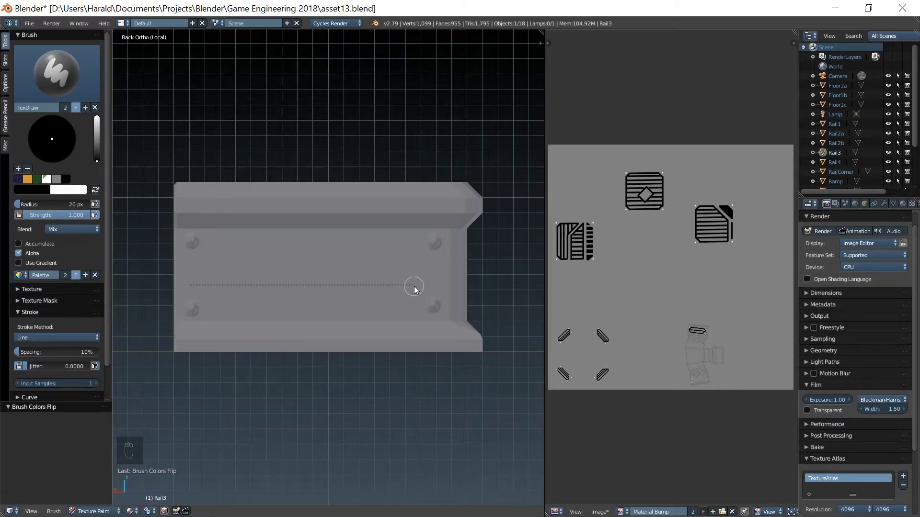
pyautogui.click(408, 294)
pyautogui.click(192, 267)
pyautogui.moveTo(414, 260); pyautogui.dragTo(437, 285)
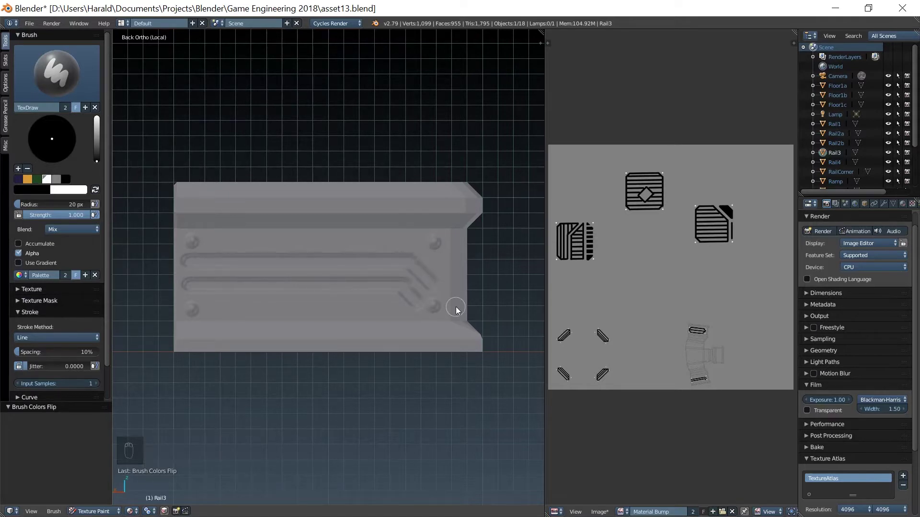
# Step: Paint a screw head and a closed hexagon groove with inner lines on Rail3's left face
pyautogui.press('KP_1')
pyautogui.press('KP_3')
pyautogui.press('x')
pyautogui.moveTo(227, 247); pyautogui.dragTo(225, 266)
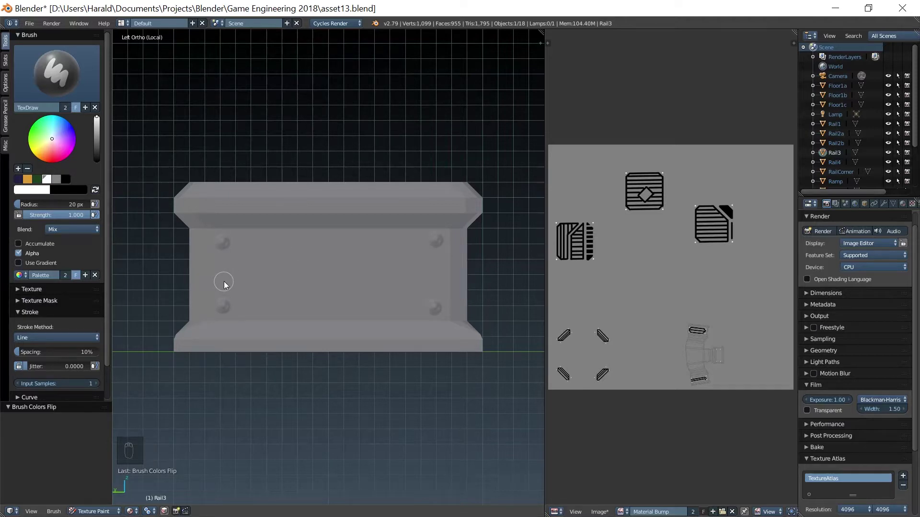
pyautogui.click(227, 283)
pyautogui.press('space')
pyautogui.press('ctrl+z')
pyautogui.press('x')
pyautogui.click(228, 289)
pyautogui.click(278, 244)
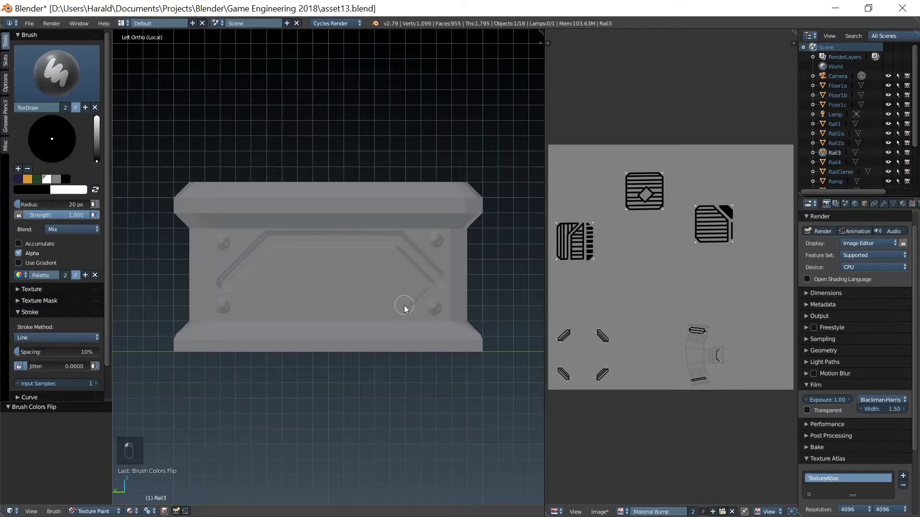
pyautogui.click(255, 312)
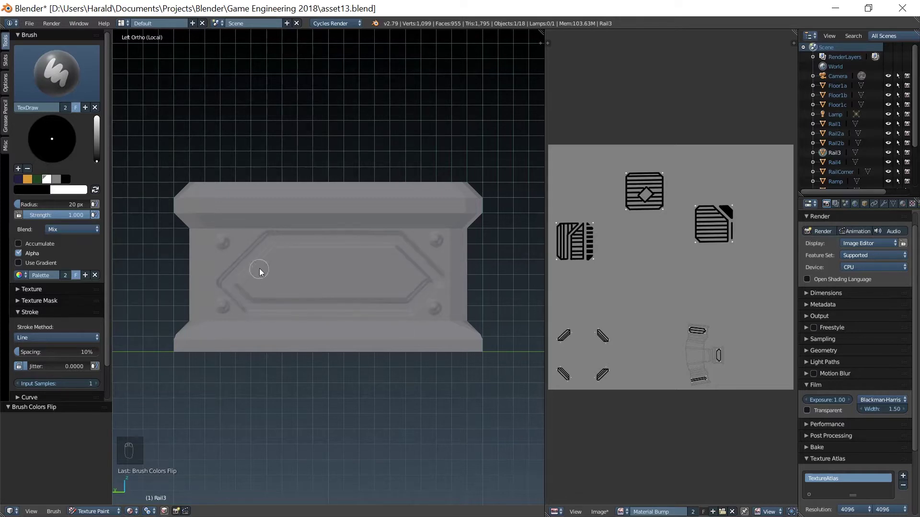
pyautogui.click(253, 274)
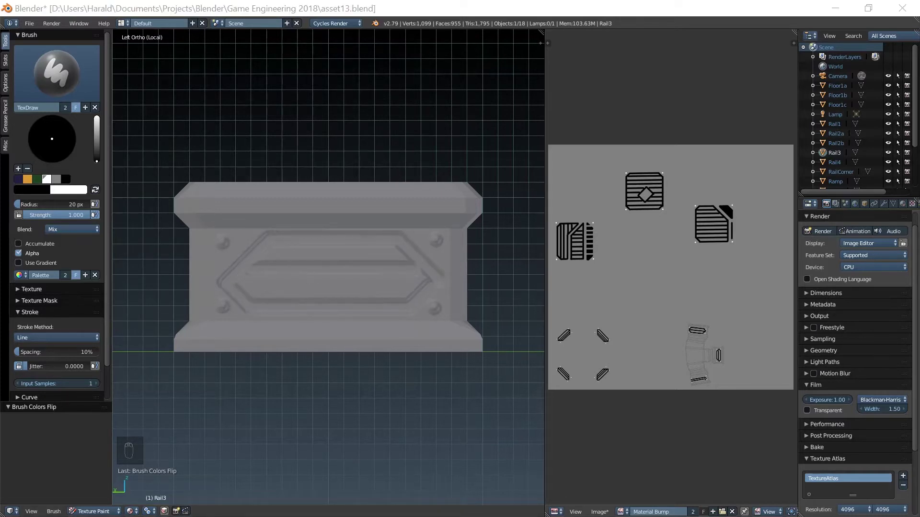
pyautogui.middleClick(387, 255)
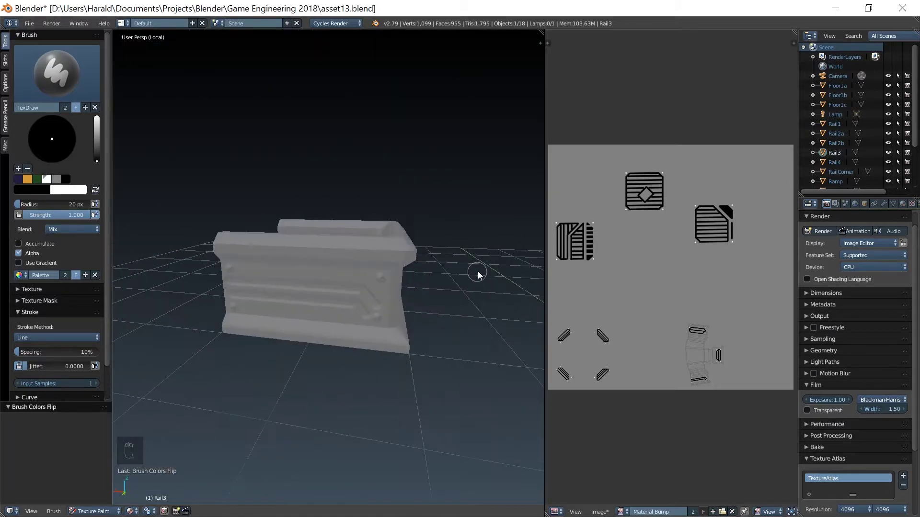
pyautogui.click(100, 513)
# Step: Select Rail2a, isolate it in local front view and enter Texture Paint
pyautogui.press('KP_Divide')
pyautogui.rightClick(419, 212)
pyautogui.middleClick(329, 361)
pyautogui.press('KP_3')
pyautogui.press('KP_1')
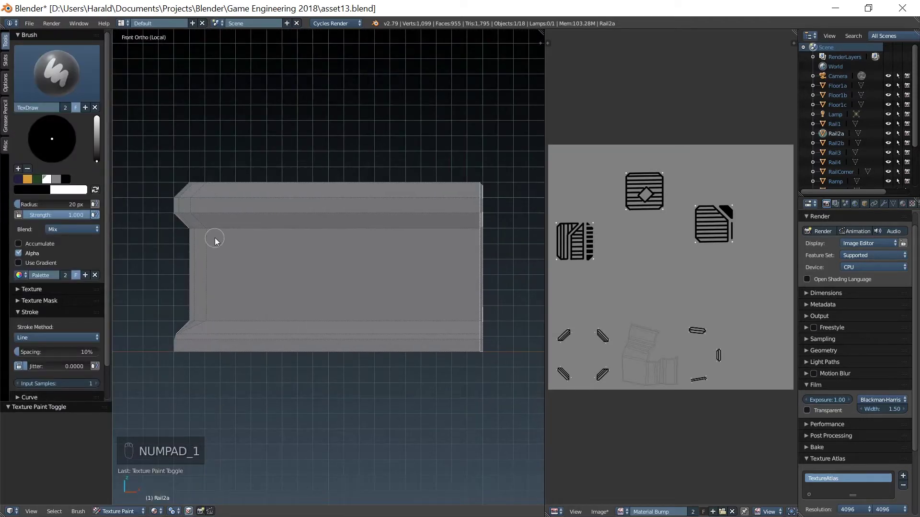
pyautogui.press('x')
# Step: Undo a stray diagonal stroke and paint a closed angled groove outline with an inner line on the front
pyautogui.moveTo(195, 501); pyautogui.dragTo(436, 307)
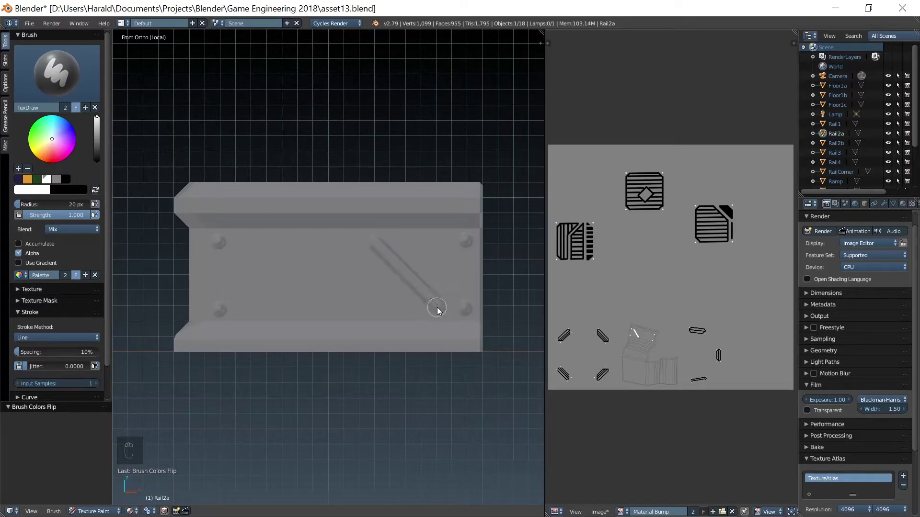
pyautogui.press('ctrl+z')
pyautogui.press('ctrl+z')
pyautogui.press('x')
pyautogui.click(391, 244)
pyautogui.click(447, 305)
pyautogui.click(244, 308)
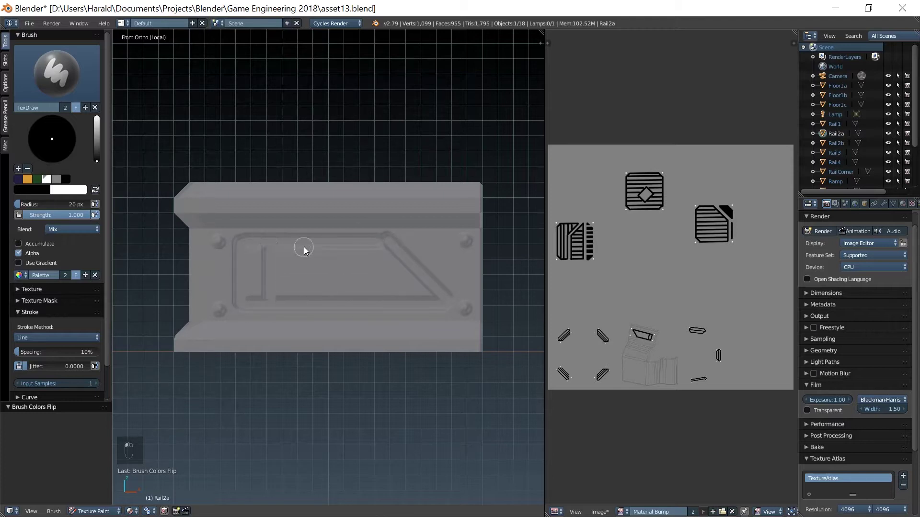
pyautogui.click(337, 255)
pyautogui.click(399, 268)
pyautogui.middleClick(311, 295)
# Step: Paint two screw heads and a branching circuit groove pattern on Rail2a's left side
pyautogui.press('KP_3')
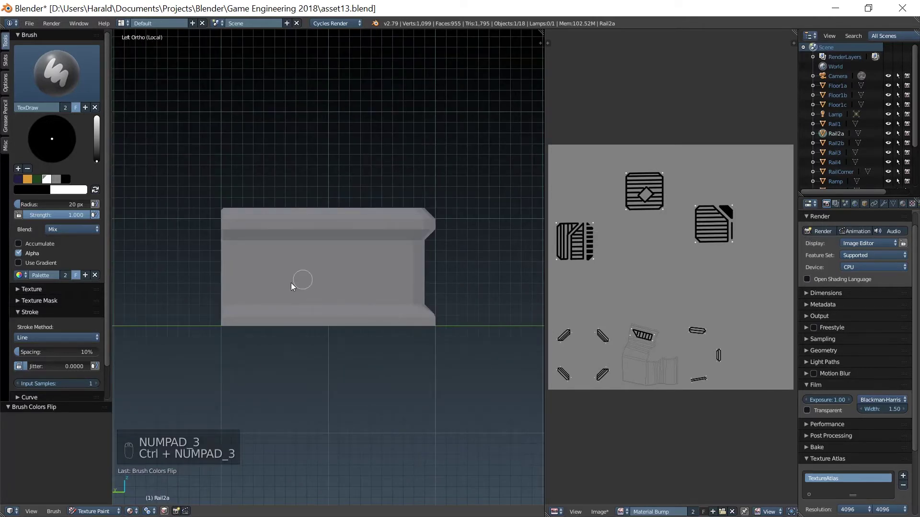
pyautogui.press('x')
pyautogui.click(239, 256)
pyautogui.middleClick(238, 296)
pyautogui.click(221, 302)
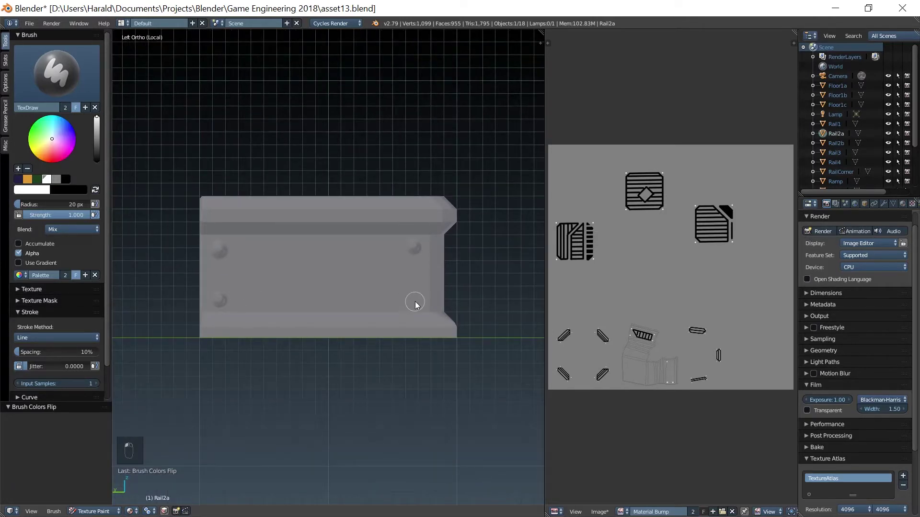
pyautogui.press('x')
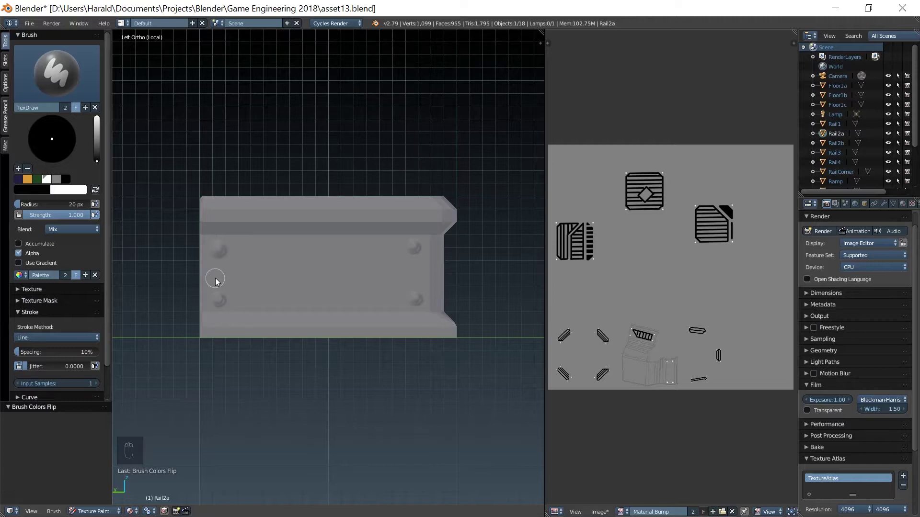
pyautogui.click(220, 275)
pyautogui.click(367, 271)
pyautogui.click(249, 299)
pyautogui.click(245, 250)
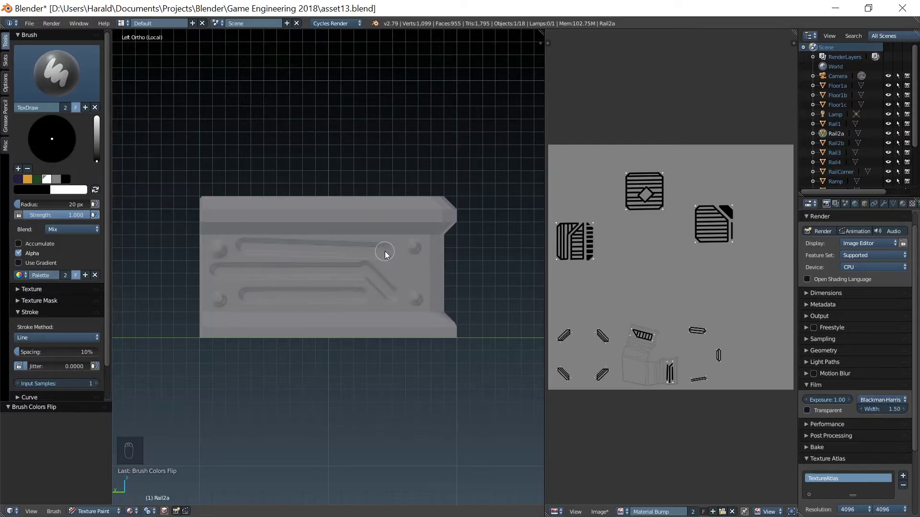
pyautogui.press('ctrl+z')
pyautogui.click(249, 254)
pyautogui.click(383, 254)
pyautogui.middleClick(398, 367)
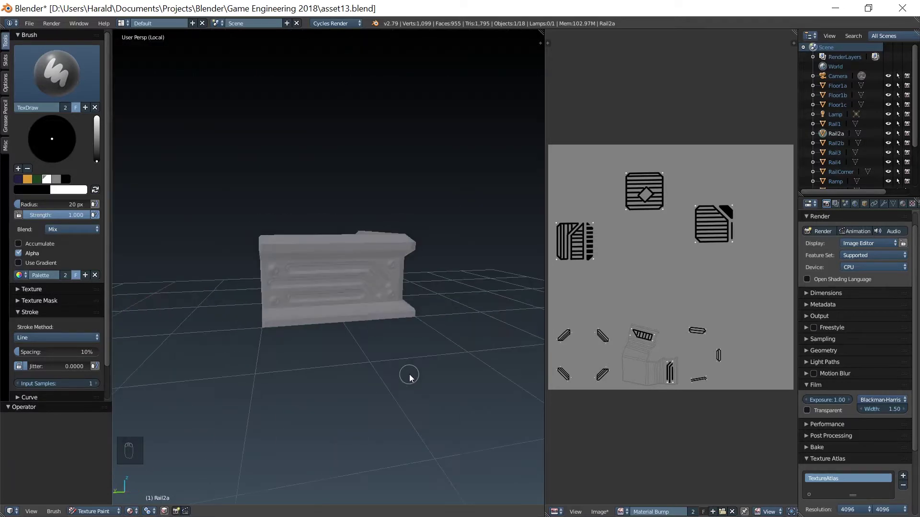
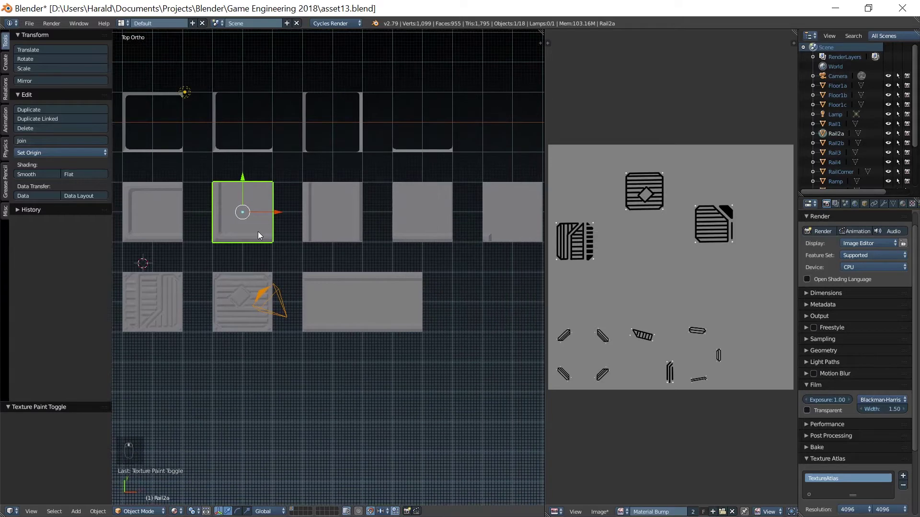
# Step: Select Rail2b, isolate it in local side view and enter Texture Paint
pyautogui.rightClick(288, 226)
pyautogui.press('KP_Divide')
pyautogui.doubleClick(151, 451)
pyautogui.middleClick(309, 296)
pyautogui.press('KP_1')
pyautogui.press('KP_3')
pyautogui.press('x')
# Step: Paint corner screw heads and two rectangular grooves on Rail2b's first side
pyautogui.moveTo(195, 247); pyautogui.dragTo(225, 310)
pyautogui.press('x')
pyautogui.click(218, 309)
pyautogui.click(295, 306)
pyautogui.click(297, 308)
pyautogui.click(300, 245)
pyautogui.click(223, 246)
pyautogui.moveTo(362, 249); pyautogui.dragTo(441, 310)
pyautogui.click(440, 310)
pyautogui.click(441, 309)
pyautogui.click(359, 309)
pyautogui.click(359, 311)
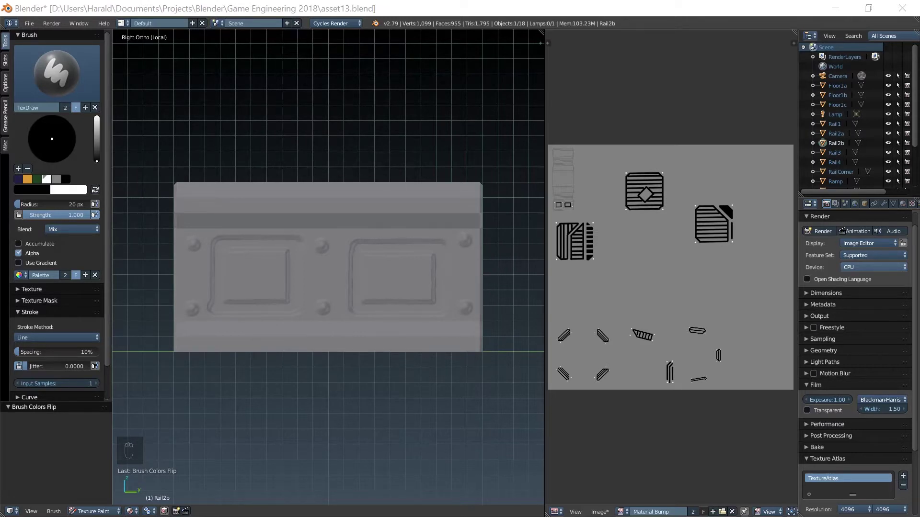
pyautogui.middleClick(347, 291)
# Step: Paint a screw head and branching circuit lines on Rail2b's opposite side
pyautogui.press('KP_3')
pyautogui.middleClick(254, 254)
pyautogui.press('x')
pyautogui.moveTo(217, 252); pyautogui.dragTo(265, 253)
pyautogui.press('x')
pyautogui.click(245, 255)
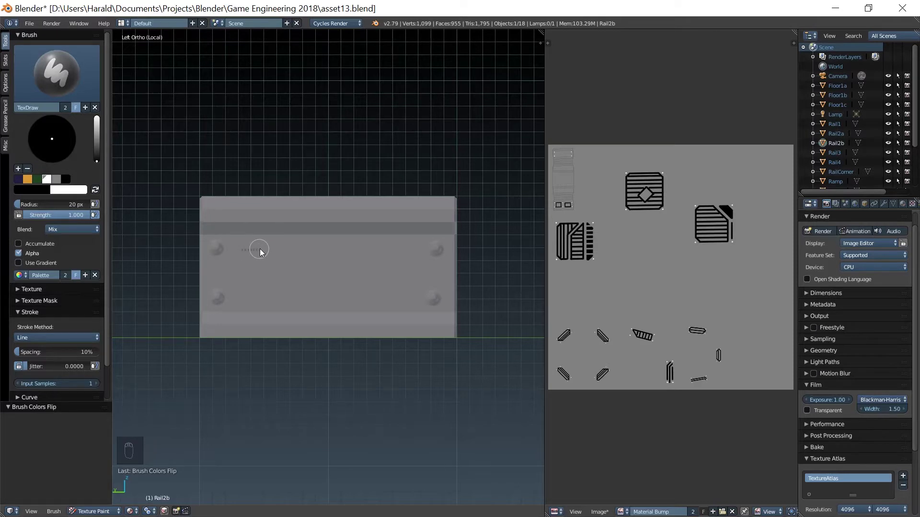
pyautogui.click(276, 255)
pyautogui.click(330, 304)
pyautogui.click(318, 254)
pyautogui.click(352, 252)
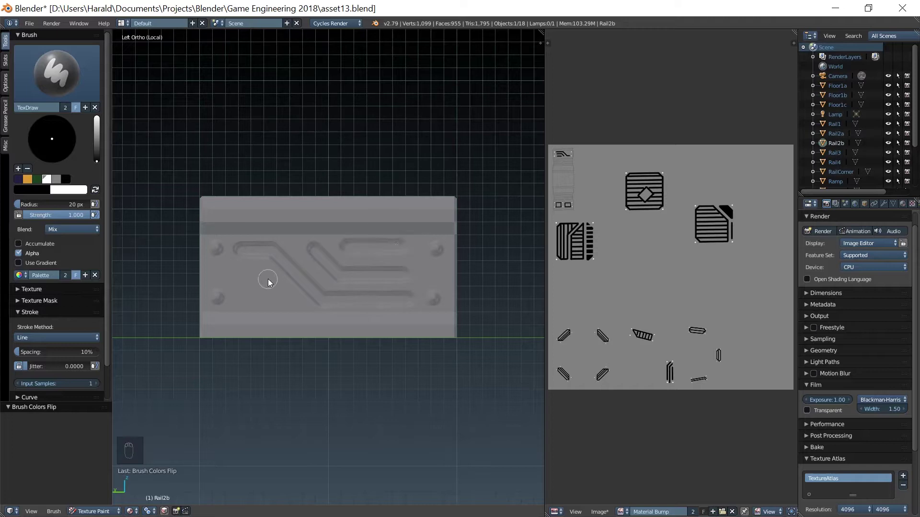
pyautogui.click(242, 282)
pyautogui.click(241, 304)
pyautogui.middleClick(411, 368)
# Step: Select Rail1, isolate it and set up its front view in Texture Paint for the screws
pyautogui.press('KP_Divide')
pyautogui.click(101, 511)
pyautogui.rightClick(399, 205)
pyautogui.press('KP_Divide')
pyautogui.click(153, 462)
pyautogui.click(188, 515)
pyautogui.middleClick(293, 291)
pyautogui.press('KP_3')
pyautogui.press('KP_1')
pyautogui.middleClick(265, 291)
# Step: Paint vertical groove slots beside the left screws on Rail1's front face
pyautogui.press('x')
pyautogui.moveTo(194, 241); pyautogui.dragTo(226, 243)
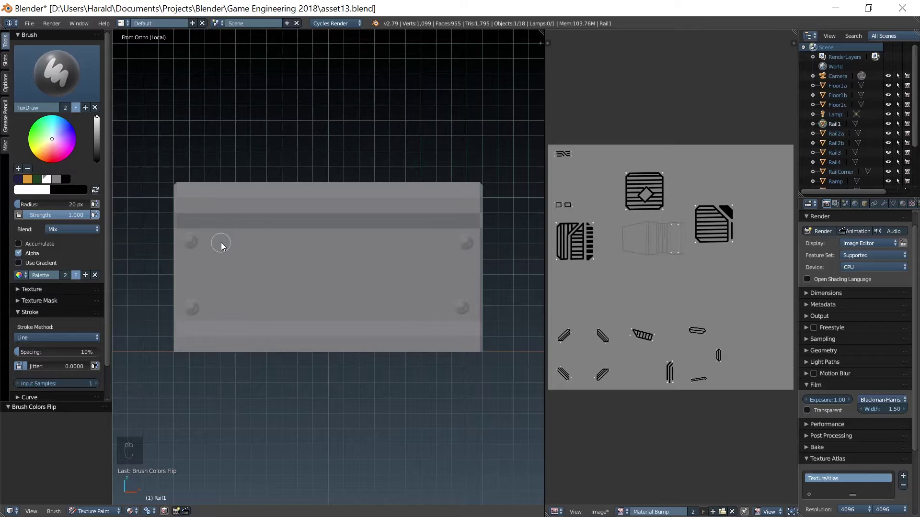
pyautogui.click(224, 245)
pyautogui.press('ctrl+z')
pyautogui.press('x')
pyautogui.click(225, 242)
pyautogui.click(257, 245)
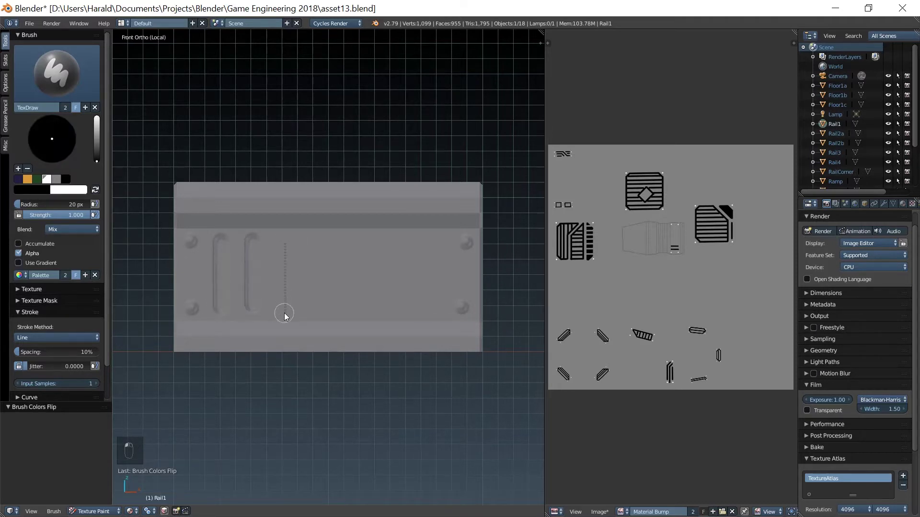
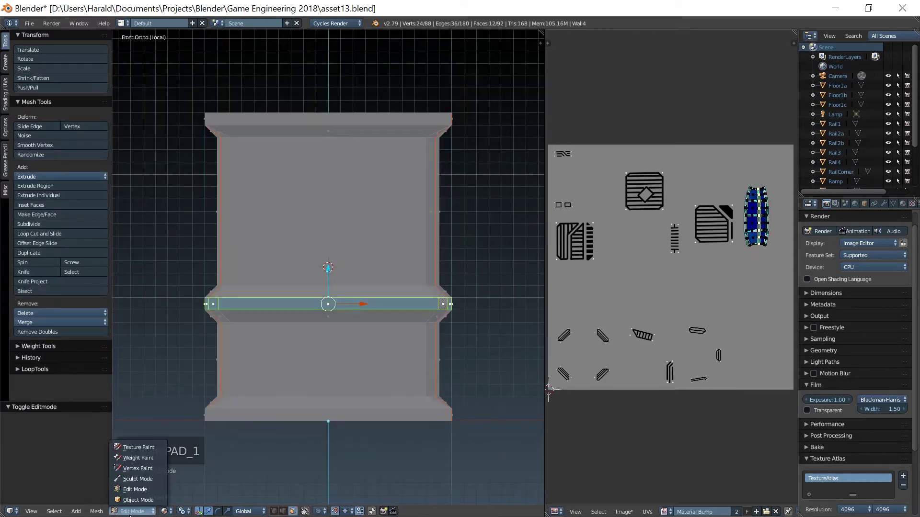
# Step: Switch to Wall4's texture and paint four screw heads on its front face
pyautogui.click(159, 452)
pyautogui.press('x')
pyautogui.click(251, 155)
pyautogui.click(260, 140)
pyautogui.click(414, 275)
pyautogui.click(416, 339)
# Step: Paint horizontal grooves and a diagonal groove across Wall4's upper front panel
pyautogui.press('x')
pyautogui.click(267, 153)
pyautogui.click(245, 174)
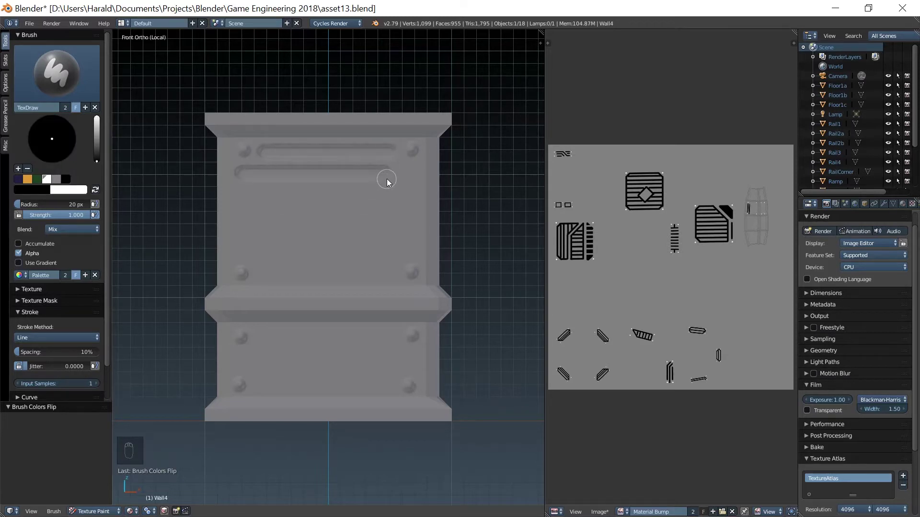
pyautogui.click(246, 204)
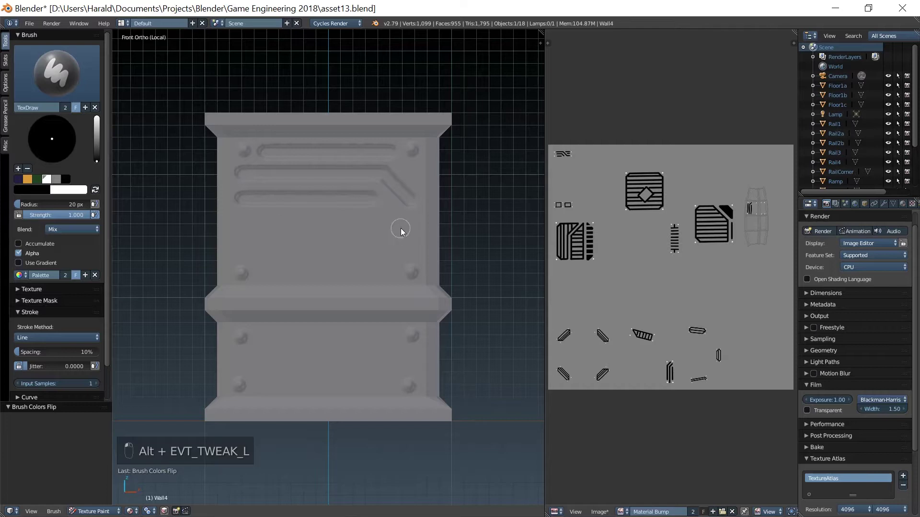
pyautogui.moveTo(247, 229); pyautogui.dragTo(253, 252)
pyautogui.click(244, 254)
pyautogui.click(269, 273)
pyautogui.click(353, 334)
pyautogui.click(390, 334)
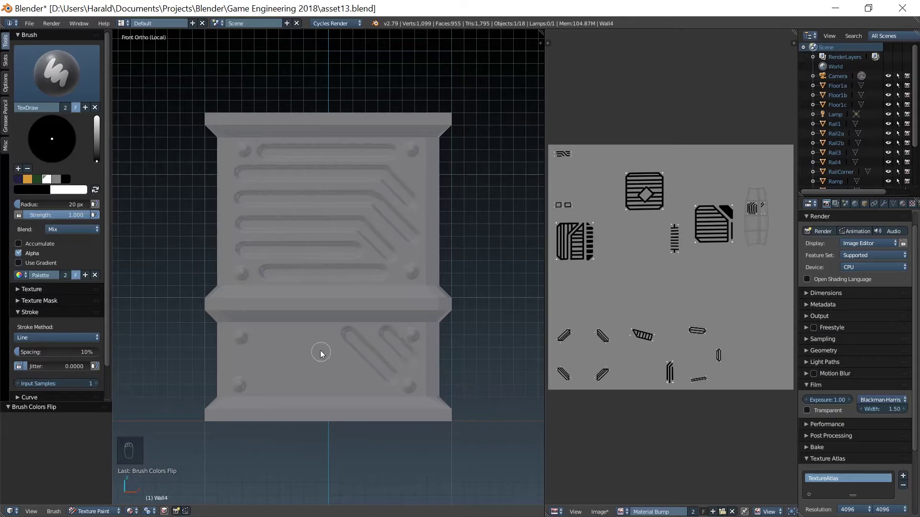
# Step: Paint a diagonal groove and connecting grooves on the lower front panel
pyautogui.click(362, 382)
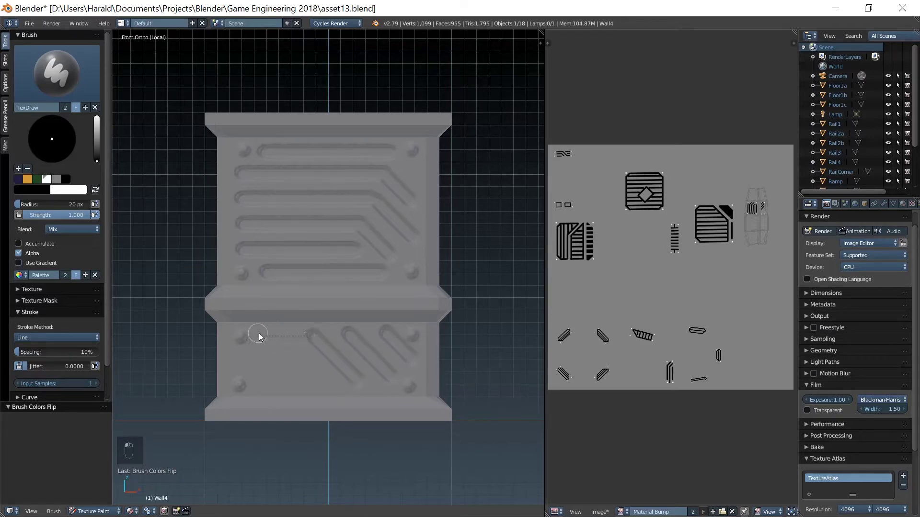
pyautogui.click(327, 386)
pyautogui.click(300, 356)
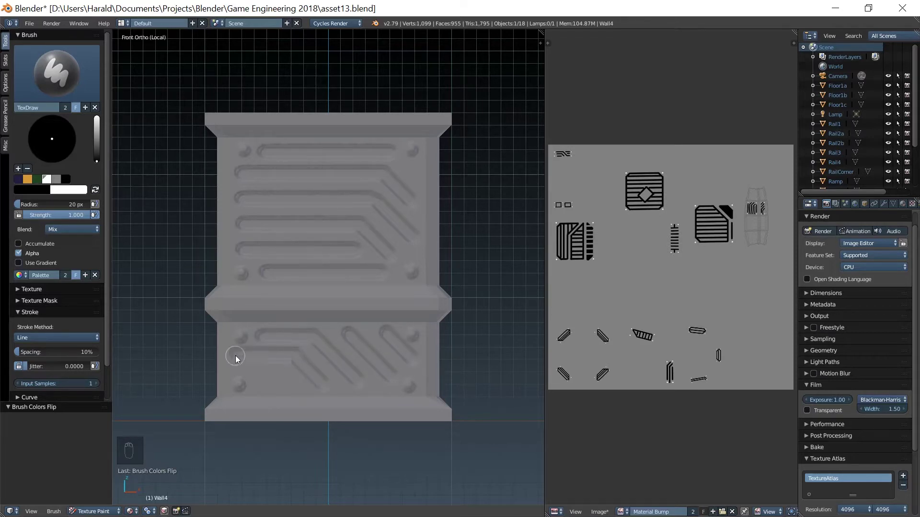
pyautogui.click(266, 383)
# Step: In Right view, paint diagonal grooves across the upper panel of Wall4's right face
pyautogui.middleClick(450, 366)
pyautogui.press('KP_3')
pyautogui.press('x')
pyautogui.moveTo(250, 154); pyautogui.dragTo(249, 364)
pyautogui.press('x')
pyautogui.click(248, 364)
pyautogui.click(271, 342)
pyautogui.click(248, 175)
pyautogui.click(250, 177)
pyautogui.click(260, 224)
# Step: Paint the groove pattern on the right face's lower panel
pyautogui.click(258, 255)
pyautogui.click(276, 156)
pyautogui.click(279, 164)
pyautogui.click(370, 161)
pyautogui.click(385, 267)
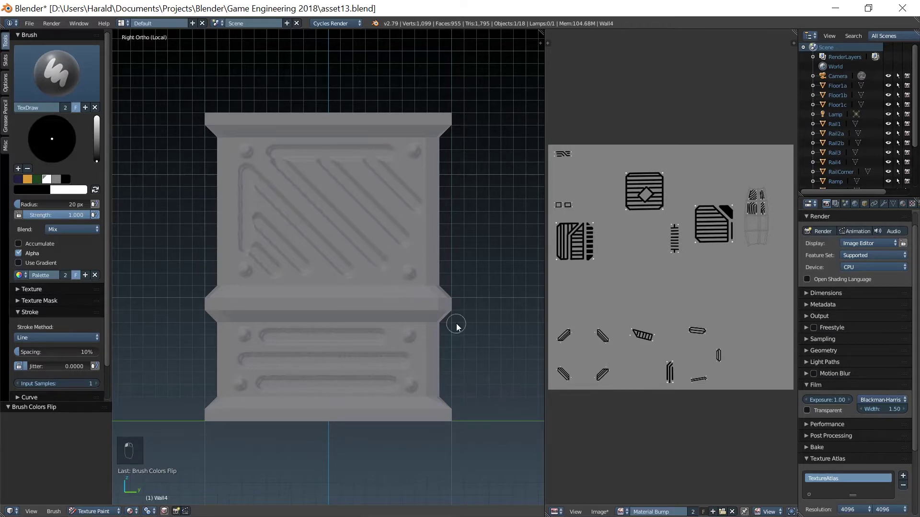
# Step: In Back view, paint vertical and horizontal circuit grooves on Wall4's back face
pyautogui.press('KP_1')
pyautogui.press('x')
pyautogui.moveTo(254, 154); pyautogui.dragTo(263, 180)
pyautogui.press('x')
pyautogui.click(309, 161)
pyautogui.click(341, 159)
pyautogui.click(347, 213)
pyautogui.moveTo(373, 188); pyautogui.dragTo(365, 243)
pyautogui.click(371, 242)
pyautogui.click(278, 271)
# Step: Extend the cross-shaped circuit pattern and groove the lower panel of the back face
pyautogui.click(281, 247)
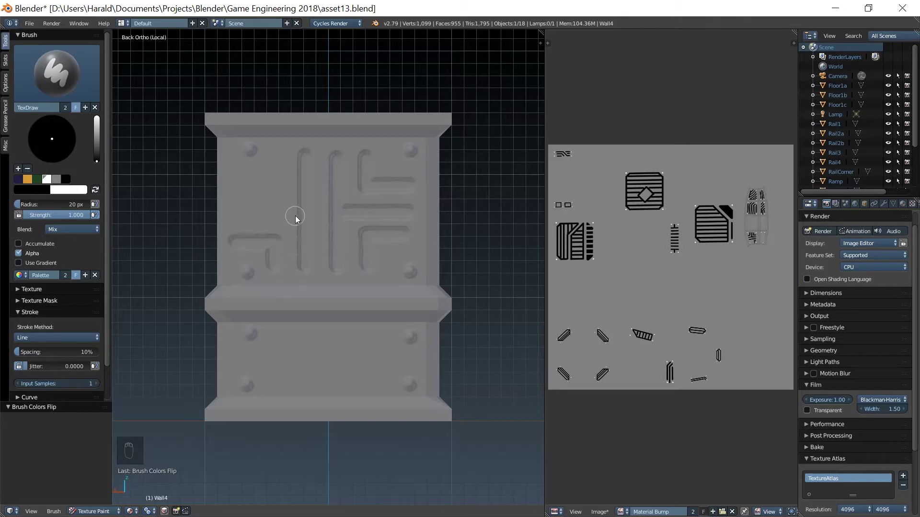
pyautogui.click(305, 221)
pyautogui.moveTo(280, 163); pyautogui.dragTo(234, 199)
pyautogui.moveTo(326, 343); pyautogui.dragTo(306, 368)
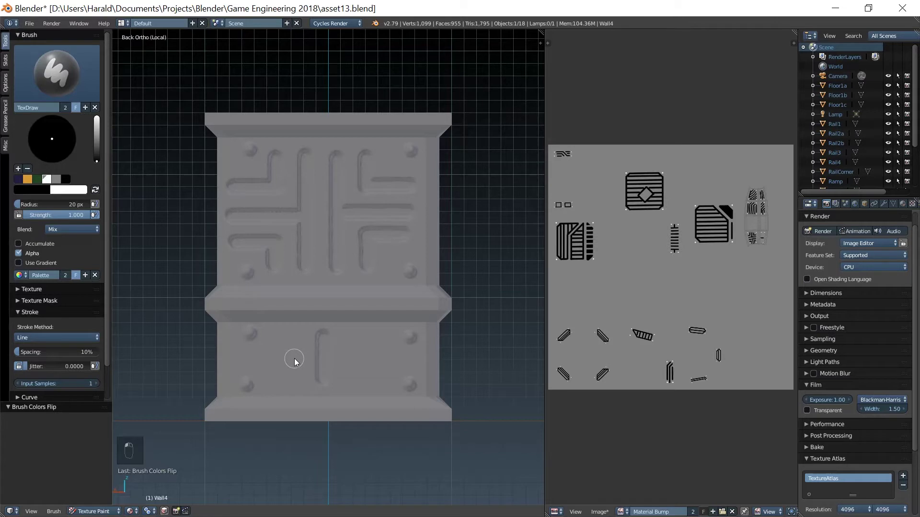
pyautogui.click(355, 386)
pyautogui.click(274, 341)
pyautogui.click(235, 365)
pyautogui.click(275, 386)
# Step: In the left-face view, paint diagonal circuit grooves and an edge groove on the upper panel
pyautogui.press('KP_3')
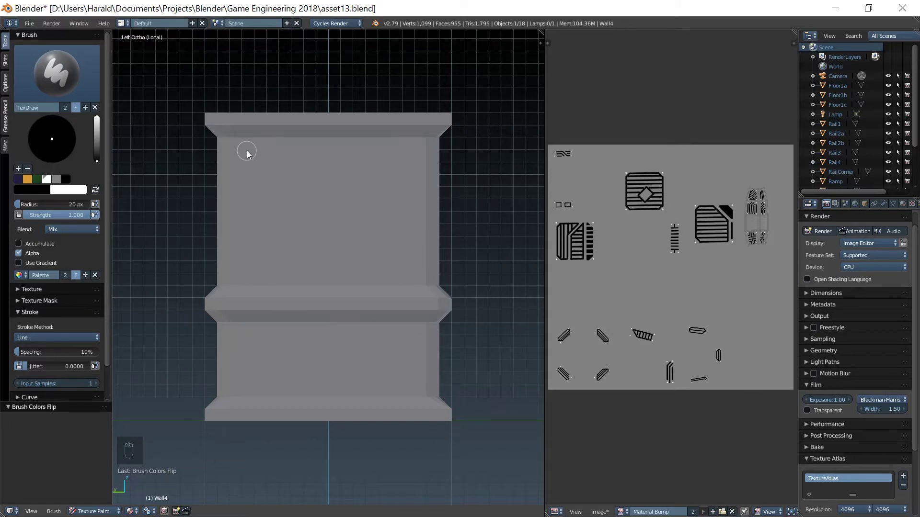
pyautogui.press('x')
pyautogui.moveTo(248, 154); pyautogui.dragTo(406, 275)
pyautogui.click(411, 257)
pyautogui.press('x')
pyautogui.click(277, 166)
pyautogui.click(251, 180)
pyautogui.click(337, 274)
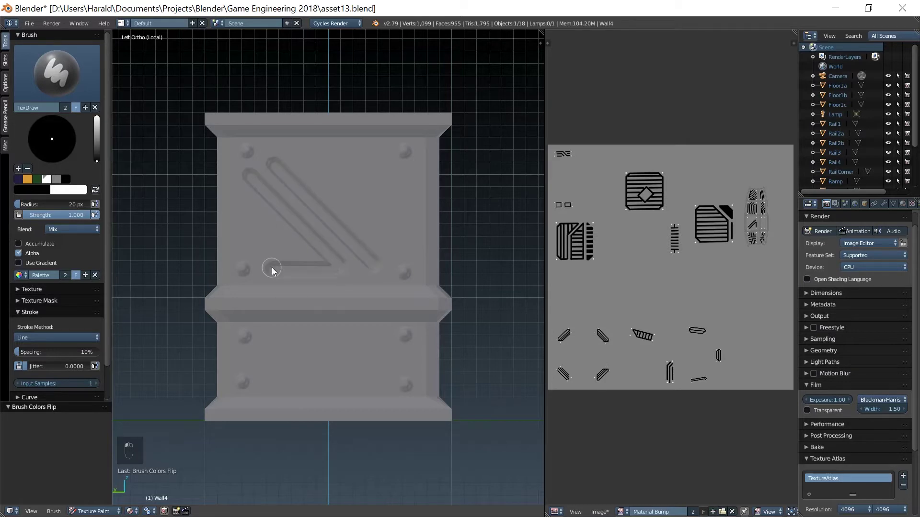
pyautogui.moveTo(246, 172); pyautogui.dragTo(308, 160)
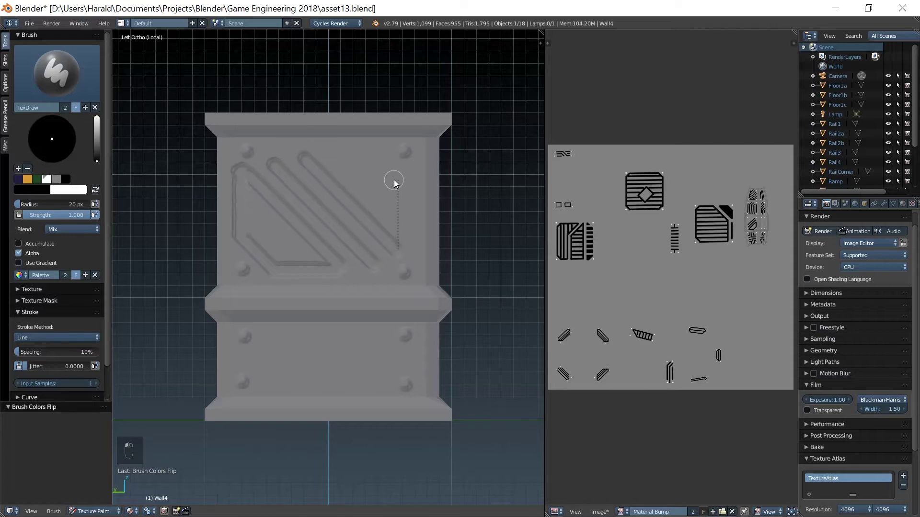
pyautogui.click(401, 176)
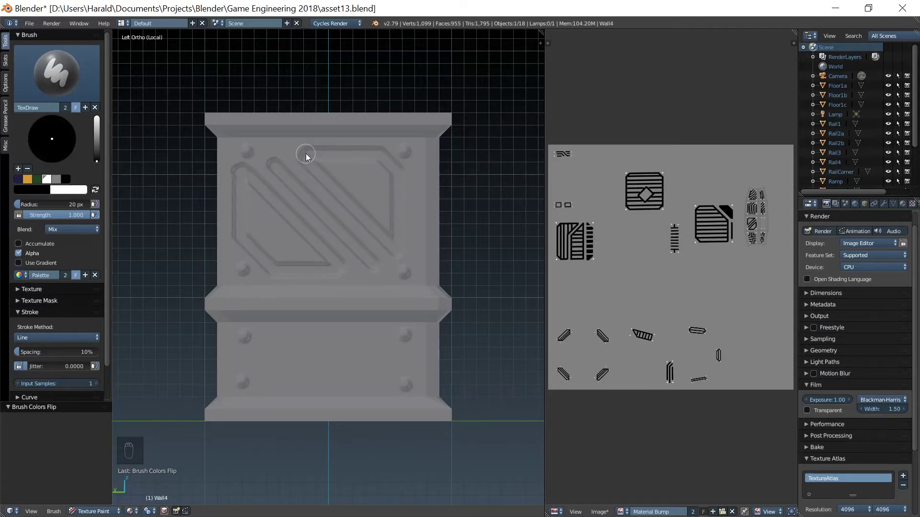
# Step: Paint the first sides of a hexagonal groove loop on the left face's lower panel
pyautogui.moveTo(392, 237); pyautogui.dragTo(325, 267)
pyautogui.click(250, 192)
pyautogui.click(251, 211)
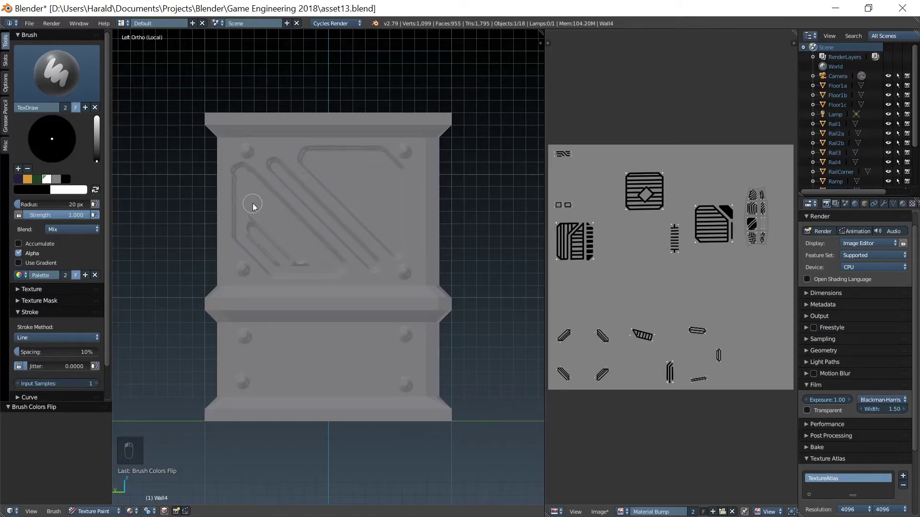
pyautogui.moveTo(247, 205); pyautogui.dragTo(299, 266)
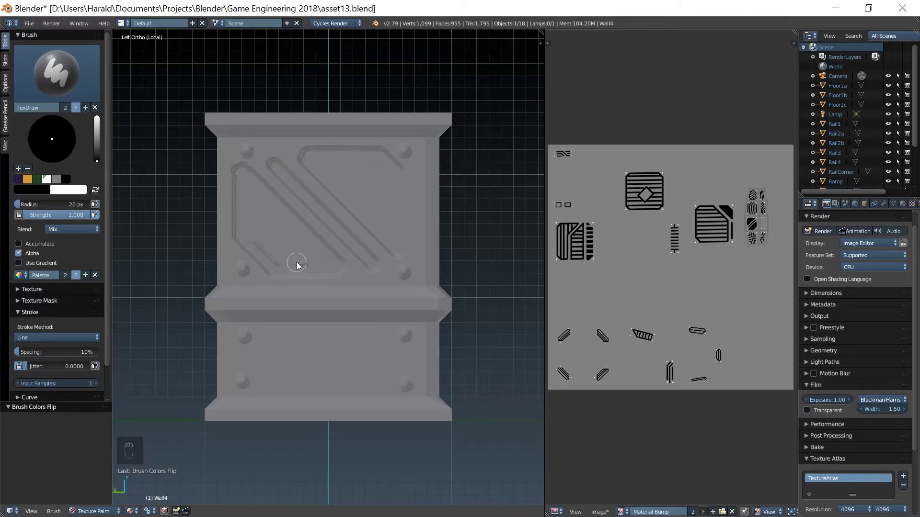
pyautogui.moveTo(306, 264); pyautogui.dragTo(285, 358)
pyautogui.click(283, 339)
pyautogui.moveTo(262, 361); pyautogui.dragTo(368, 387)
pyautogui.moveTo(373, 383); pyautogui.dragTo(279, 341)
# Step: Close the hexagonal groove loop with short strokes and orbit to inspect the pillar
pyautogui.click(290, 340)
pyautogui.click(282, 352)
pyautogui.click(270, 363)
pyautogui.click(278, 373)
pyautogui.click(282, 359)
pyautogui.moveTo(367, 347); pyautogui.dragTo(379, 377)
pyautogui.click(384, 361)
pyautogui.middleClick(407, 360)
pyautogui.middleClick(258, 339)
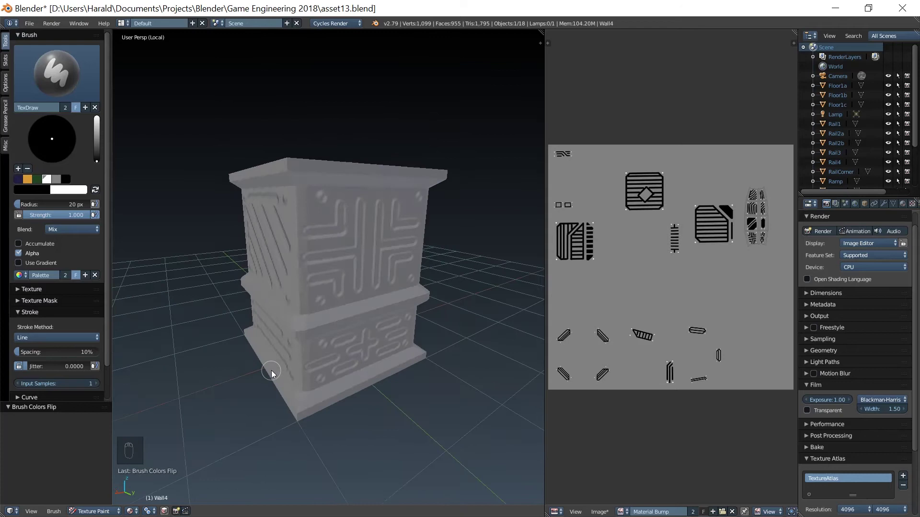
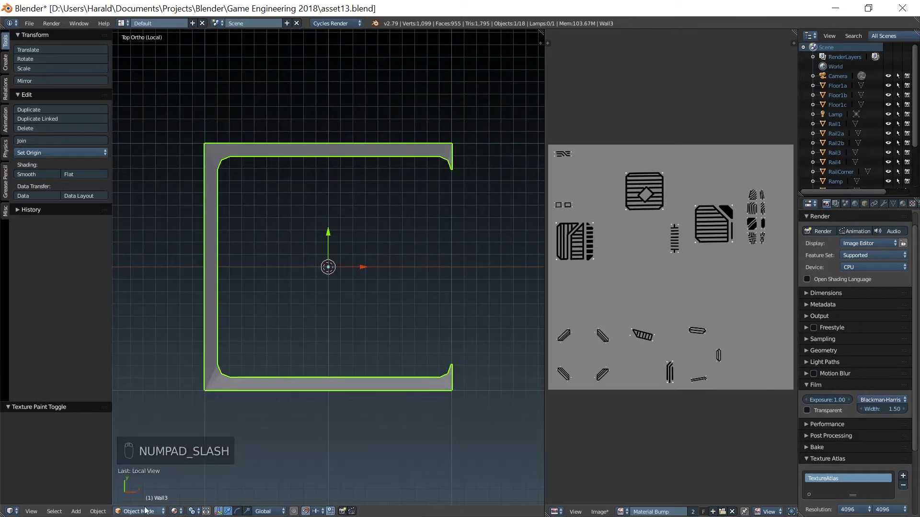
# Step: Select Wall3, enter Texture Paint in Front view and lay the first line strokes
pyautogui.click(152, 450)
pyautogui.click(190, 513)
pyautogui.middleClick(278, 346)
pyautogui.press('KP_1')
pyautogui.press('x')
pyautogui.moveTo(252, 337); pyautogui.dragTo(253, 363)
pyautogui.press('x')
pyautogui.click(252, 362)
pyautogui.click(275, 382)
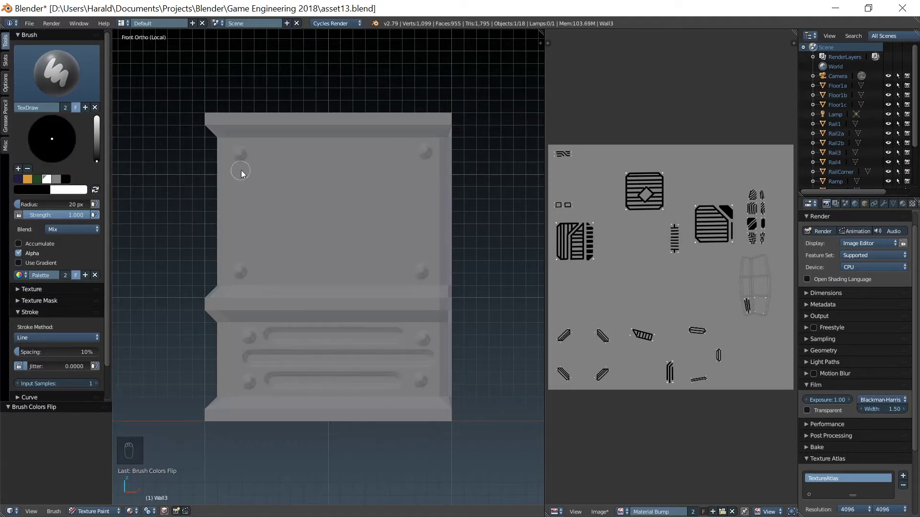
# Step: Paint a diagonal groove and horizontal slots on Wall3's upper front panel, redoing one stroke
pyautogui.click(287, 153)
pyautogui.moveTo(243, 188); pyautogui.dragTo(243, 259)
pyautogui.click(242, 255)
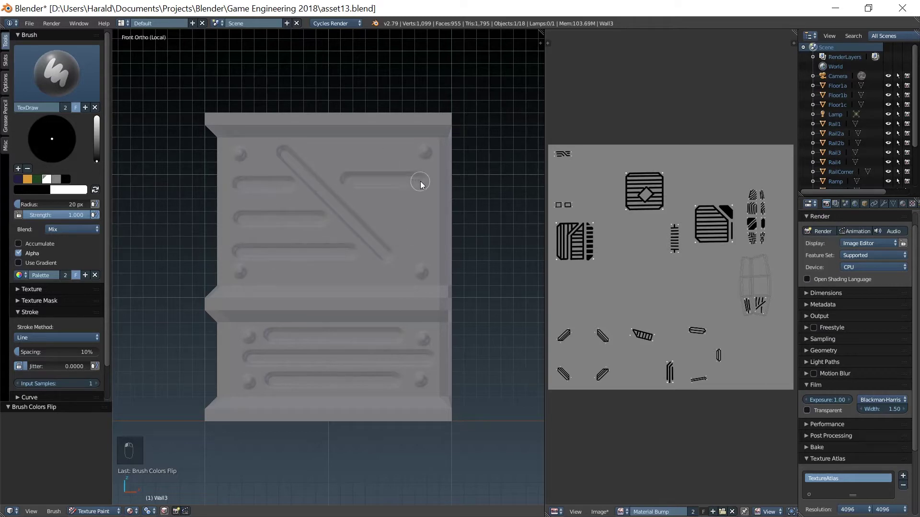
pyautogui.click(381, 218)
pyautogui.click(413, 253)
pyautogui.press('ctrl+z')
pyautogui.press('ctrl+z')
pyautogui.click(411, 253)
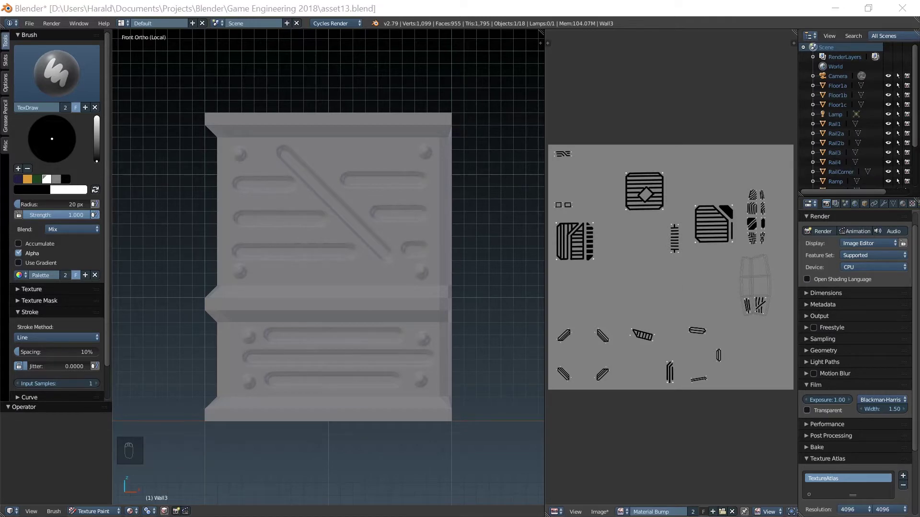
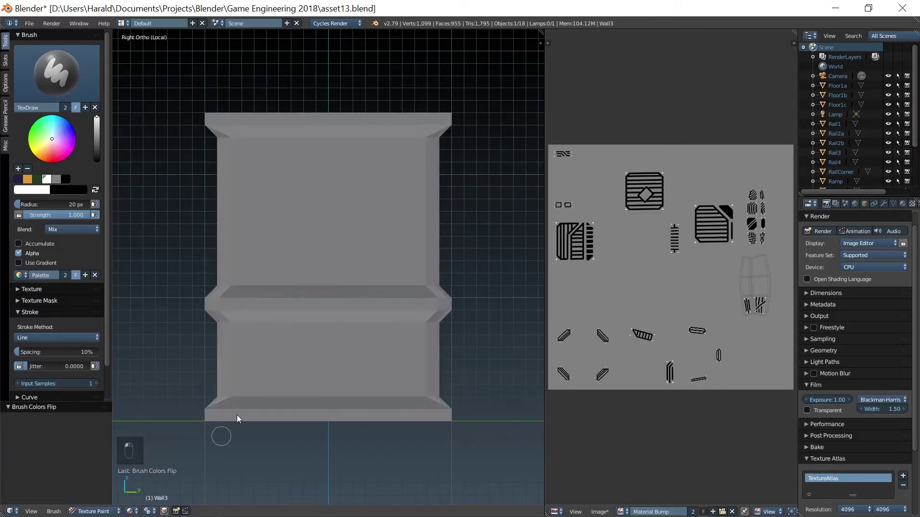
# Step: Face Wall3 from Back ortho view and try a stroke, undoing it
pyautogui.click(256, 152)
pyautogui.middleClick(265, 270)
pyautogui.press('KP_1')
pyautogui.press('x')
pyautogui.press('KP_1')
pyautogui.press('ctrl+KP_1')
pyautogui.click(236, 154)
pyautogui.press('ctrl+z')
# Step: Paint strokes along the bottom panel of the back face, swapping brush colour between them
pyautogui.press('x')
pyautogui.click(239, 152)
pyautogui.click(236, 333)
pyautogui.moveTo(300, 389); pyautogui.dragTo(237, 364)
pyautogui.press('x')
pyautogui.moveTo(288, 339); pyautogui.dragTo(345, 390)
pyautogui.click(382, 340)
# Step: Paint a column of short marks down the upper panel of the back face
pyautogui.click(242, 209)
pyautogui.click(240, 228)
pyautogui.click(241, 253)
pyautogui.click(260, 274)
pyautogui.click(261, 154)
# Step: Check the right face, then settle on Left ortho view of Wall3 with a stroke along its top edge
pyautogui.middleClick(390, 285)
pyautogui.press('KP_3')
pyautogui.press('x')
pyautogui.moveTo(254, 154); pyautogui.dragTo(250, 236)
pyautogui.middleClick(268, 243)
pyautogui.press('KP_3')
pyautogui.press('ctrl+KP_3')
pyautogui.moveTo(246, 156); pyautogui.dragTo(275, 159)
pyautogui.press('x')
# Step: Paint an L-shaped corner groove across the left face's upper panel
pyautogui.click(267, 149)
pyautogui.click(267, 184)
pyautogui.moveTo(240, 247); pyautogui.dragTo(423, 247)
pyautogui.moveTo(413, 248); pyautogui.dragTo(385, 245)
pyautogui.click(386, 249)
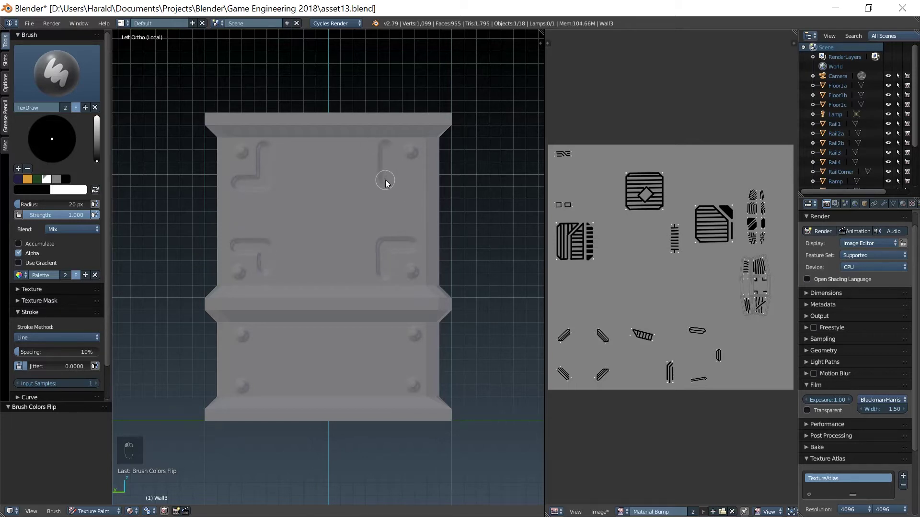
# Step: Extend the cross-shaped circuit pattern and add its central vertical groove
pyautogui.moveTo(361, 147); pyautogui.dragTo(410, 226)
pyautogui.click(360, 228)
pyautogui.click(237, 228)
pyautogui.click(291, 230)
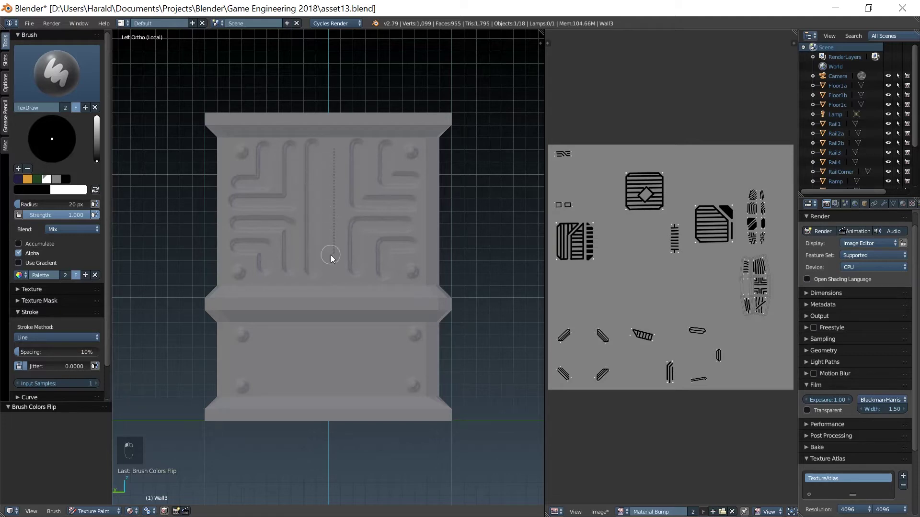
pyautogui.click(277, 336)
# Step: Paint an elongated hexagonal groove outline on the lower left panel
pyautogui.click(252, 364)
pyautogui.click(276, 386)
pyautogui.click(278, 382)
pyautogui.click(388, 379)
pyautogui.click(286, 339)
pyautogui.click(372, 339)
pyautogui.click(385, 341)
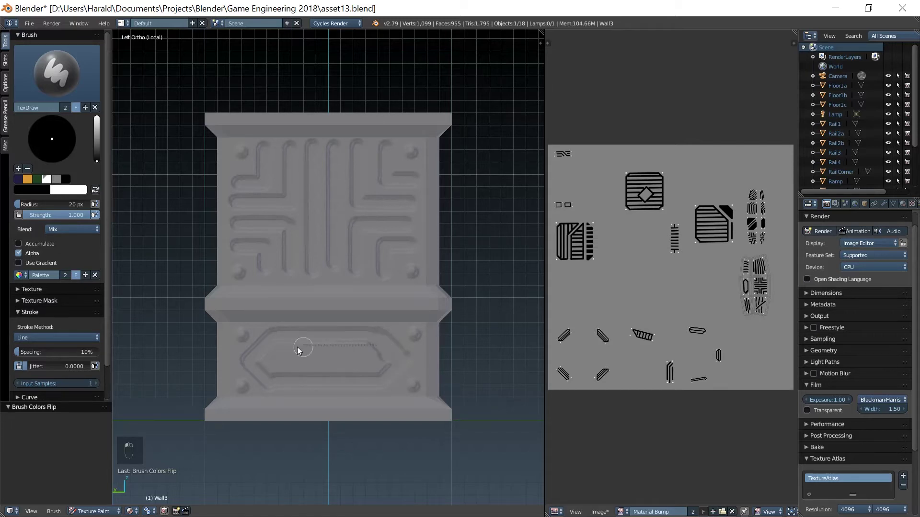
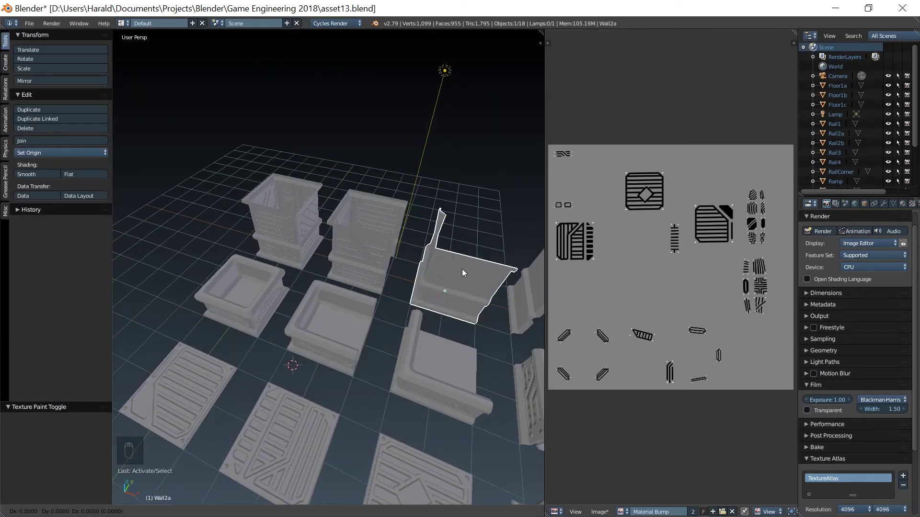
# Step: Isolate Wall2a in local view, enter Texture Paint facing its front, and stroke along the top edge
pyautogui.press('KP_Divide')
pyautogui.click(160, 448)
pyautogui.click(199, 493)
pyautogui.press('KP_1')
pyautogui.press('x')
pyautogui.moveTo(253, 155); pyautogui.dragTo(422, 157)
pyautogui.press('x')
pyautogui.press('x')
pyautogui.click(420, 158)
pyautogui.press('x')
pyautogui.press('x')
# Step: Paint vertical, diagonal and horizontal circuit traces on the upper front panel
pyautogui.click(72, 177)
pyautogui.click(255, 175)
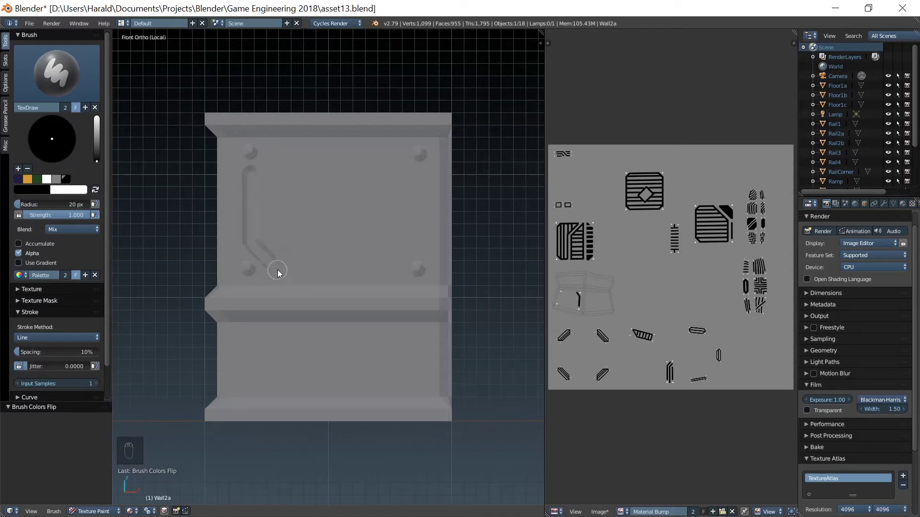
pyautogui.moveTo(281, 272); pyautogui.dragTo(413, 215)
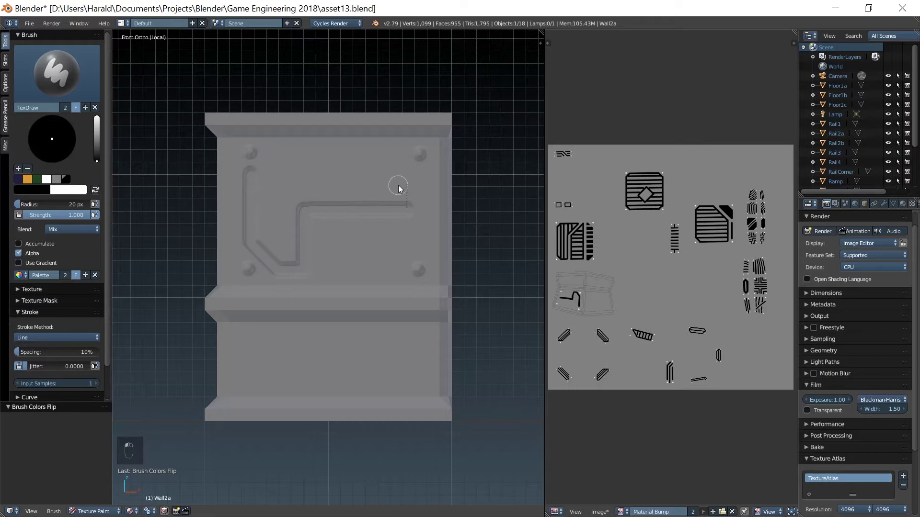
pyautogui.moveTo(359, 155); pyautogui.dragTo(262, 175)
# Step: Add nested angular circuit grooves linking the traces on the upper panel
pyautogui.click(280, 152)
pyautogui.click(347, 185)
pyautogui.click(282, 186)
pyautogui.click(332, 271)
pyautogui.click(333, 232)
pyautogui.click(337, 233)
pyautogui.moveTo(421, 253); pyautogui.dragTo(466, 291)
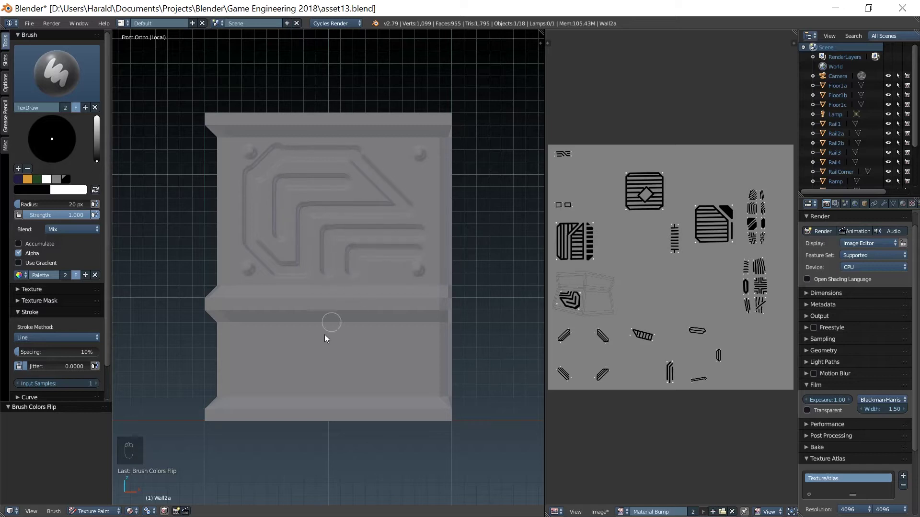
# Step: Paint parallel horizontal grooves on the lower front panel, undoing a stray stroke
pyautogui.press('x')
pyautogui.moveTo(251, 334); pyautogui.dragTo(428, 391)
pyautogui.moveTo(428, 391); pyautogui.dragTo(264, 352)
pyautogui.press('x')
pyautogui.click(251, 357)
pyautogui.click(425, 376)
pyautogui.click(269, 390)
pyautogui.press('ctrl+z')
pyautogui.middleClick(373, 263)
pyautogui.press('KP_1')
pyautogui.press('KP_3')
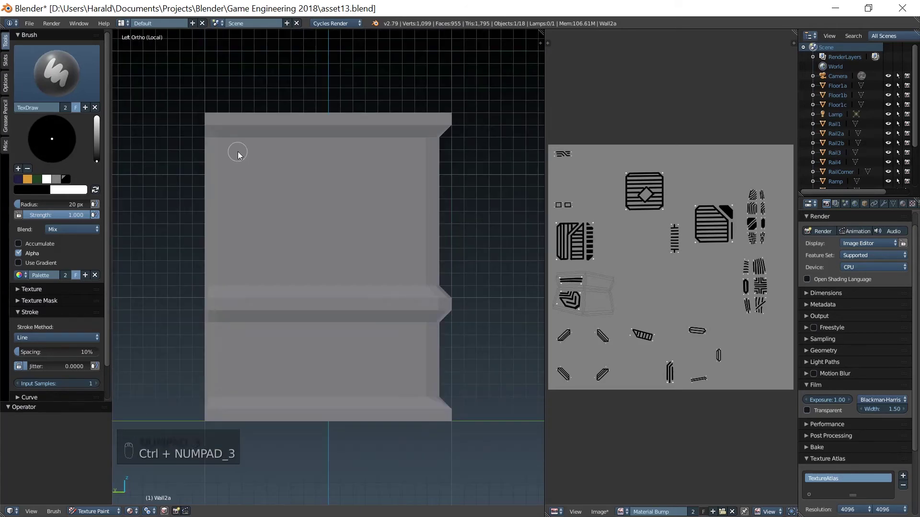
# Step: Paint corner screws and rounded diagonal slot grooves on the lower and upper panels of Wall2a's left face
pyautogui.press('x')
pyautogui.click(237, 156)
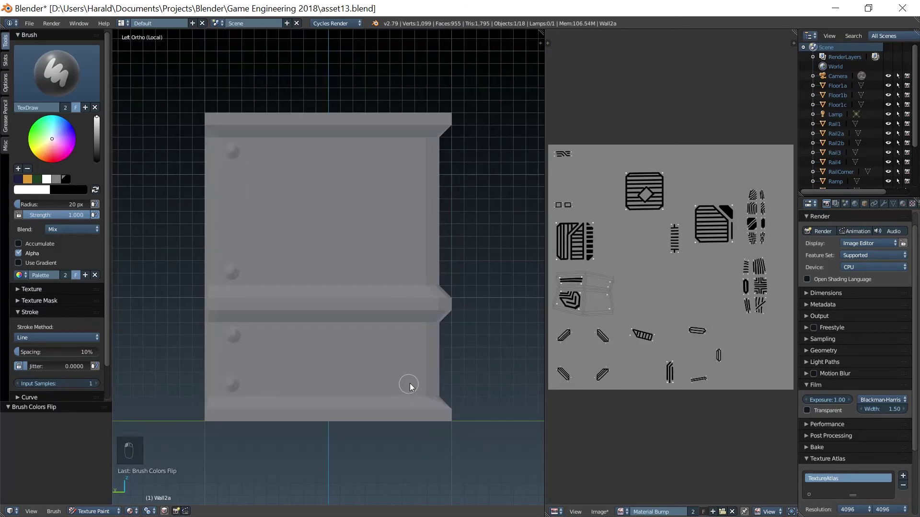
pyautogui.moveTo(413, 152); pyautogui.dragTo(296, 388)
pyautogui.press('x')
pyautogui.click(246, 363)
pyautogui.click(292, 336)
pyautogui.click(332, 338)
pyautogui.click(369, 336)
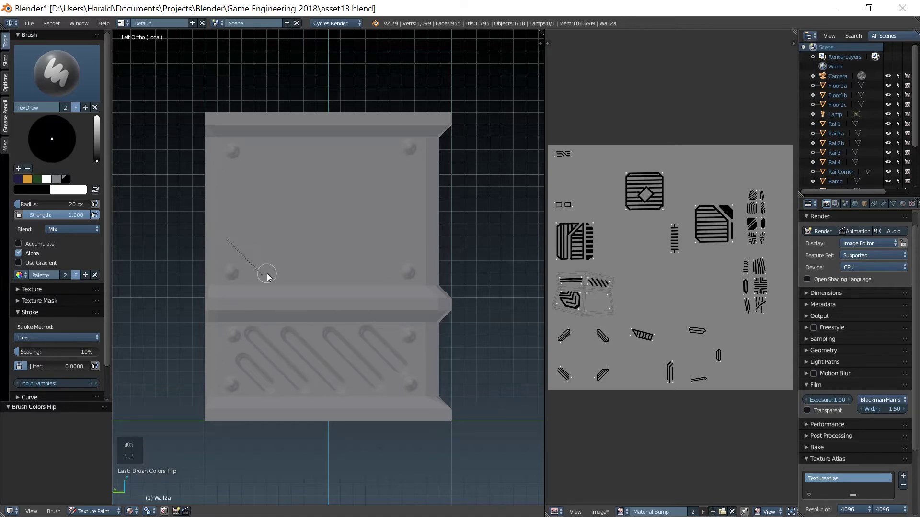
pyautogui.click(242, 179)
pyautogui.click(234, 176)
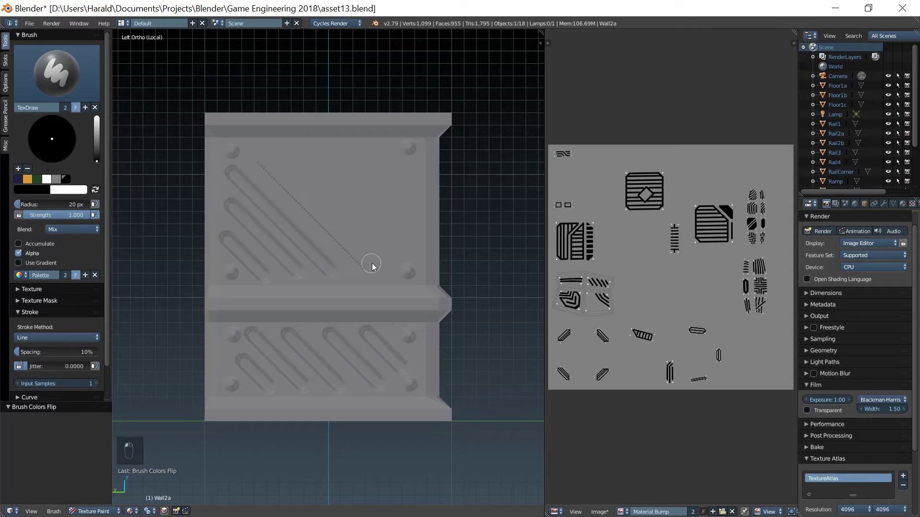
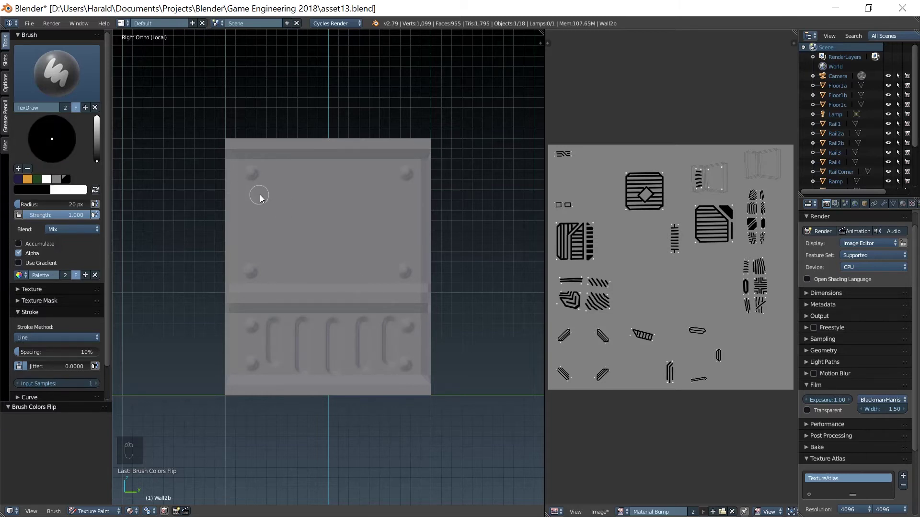
# Step: Paint groove lines running across the wall's upper panel
pyautogui.moveTo(291, 179); pyautogui.dragTo(258, 197)
pyautogui.moveTo(251, 195); pyautogui.dragTo(402, 226)
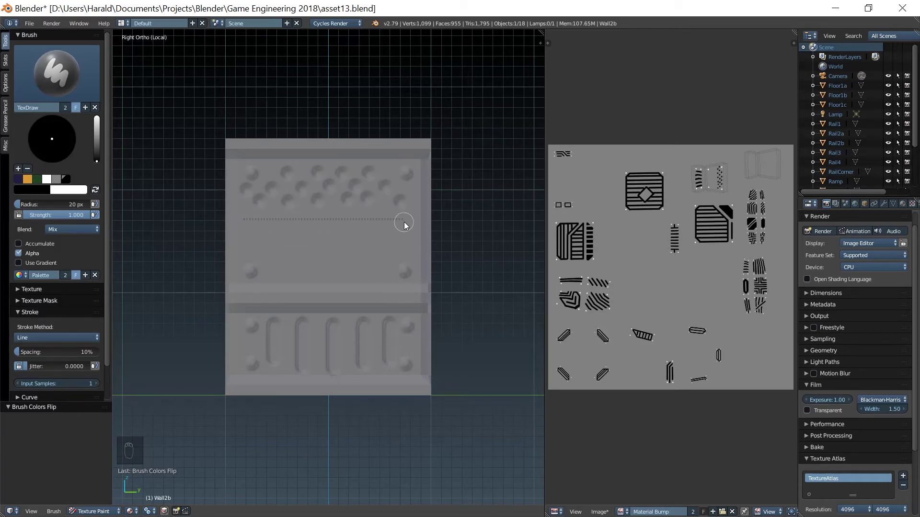
pyautogui.moveTo(256, 245); pyautogui.dragTo(265, 257)
pyautogui.moveTo(271, 258); pyautogui.dragTo(346, 326)
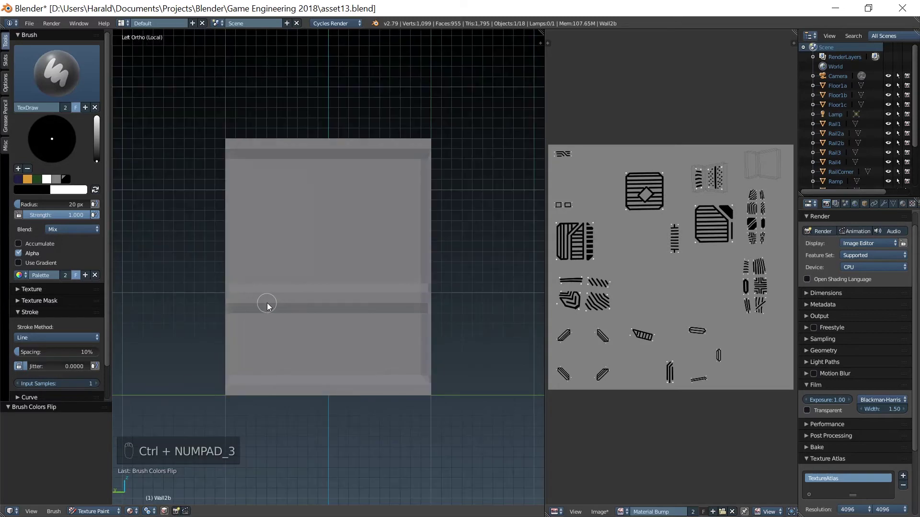
# Step: Paint a groove on the lower panel and screws at the panel corners
pyautogui.press('x')
pyautogui.moveTo(254, 173); pyautogui.dragTo(405, 345)
pyautogui.press('x')
pyautogui.click(274, 369)
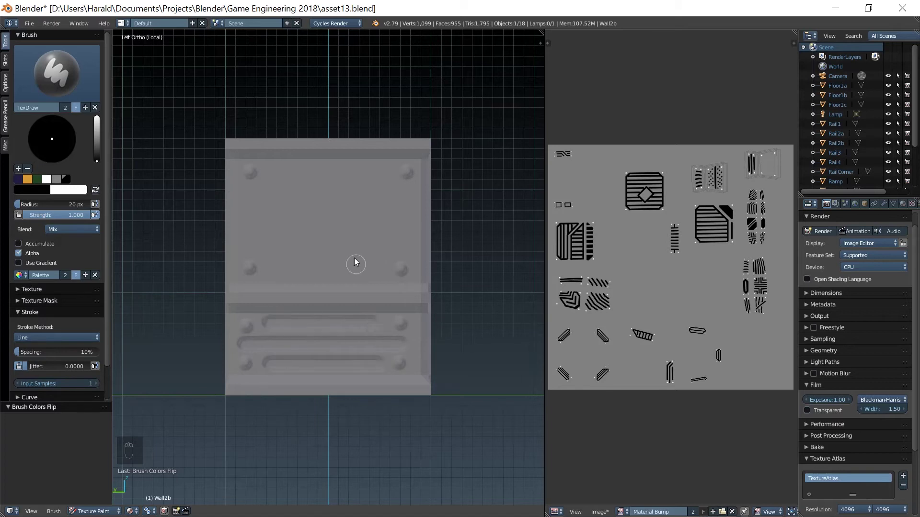
# Step: Paint a stack of long horizontal grooves down the upper panel
pyautogui.click(251, 200)
pyautogui.click(254, 226)
pyautogui.click(253, 251)
pyautogui.click(277, 273)
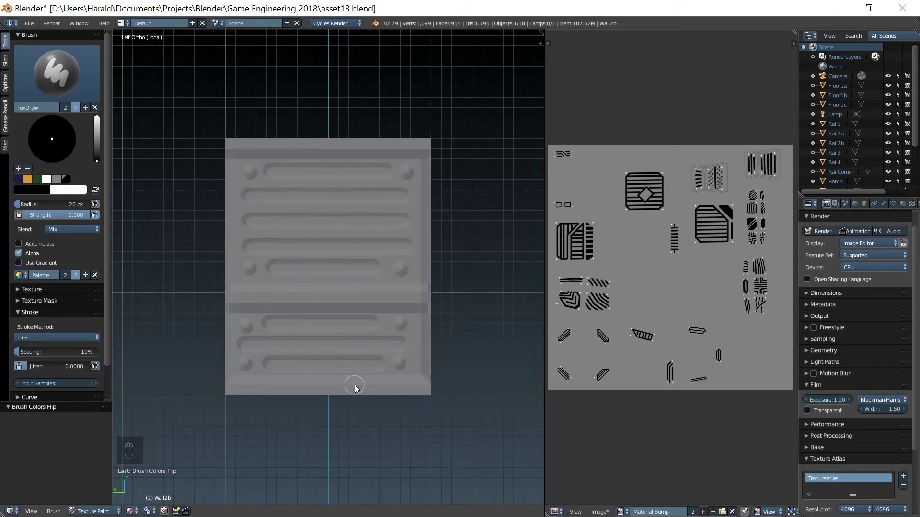
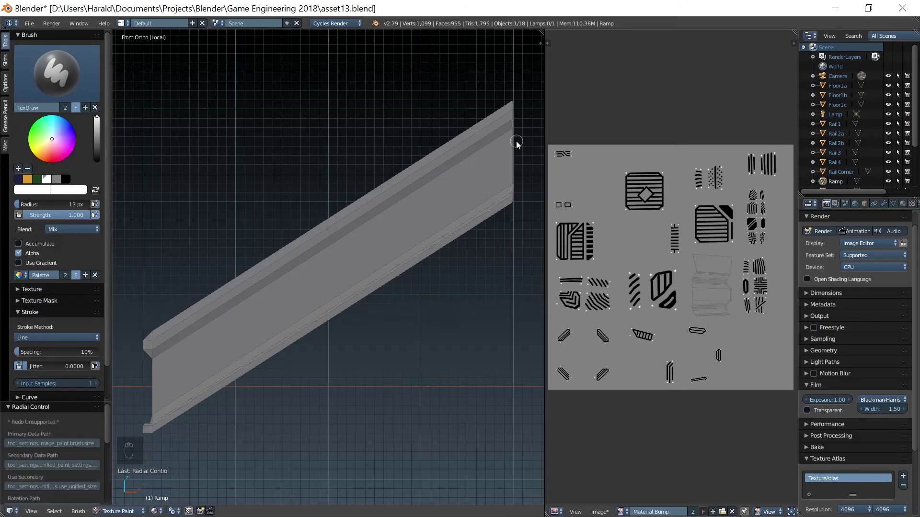
# Step: Paint long grooves along the front face of the ramp's side rail
pyautogui.click(505, 156)
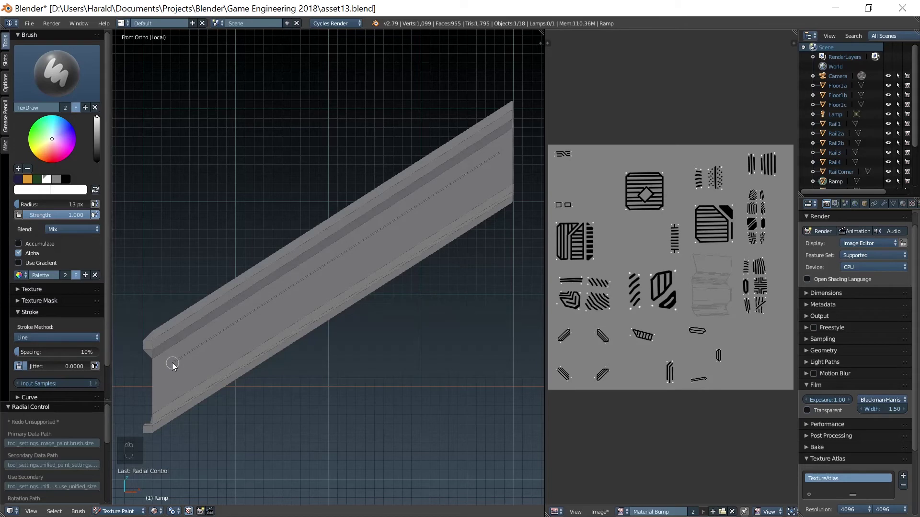
pyautogui.click(192, 509)
pyautogui.click(501, 156)
pyautogui.click(176, 367)
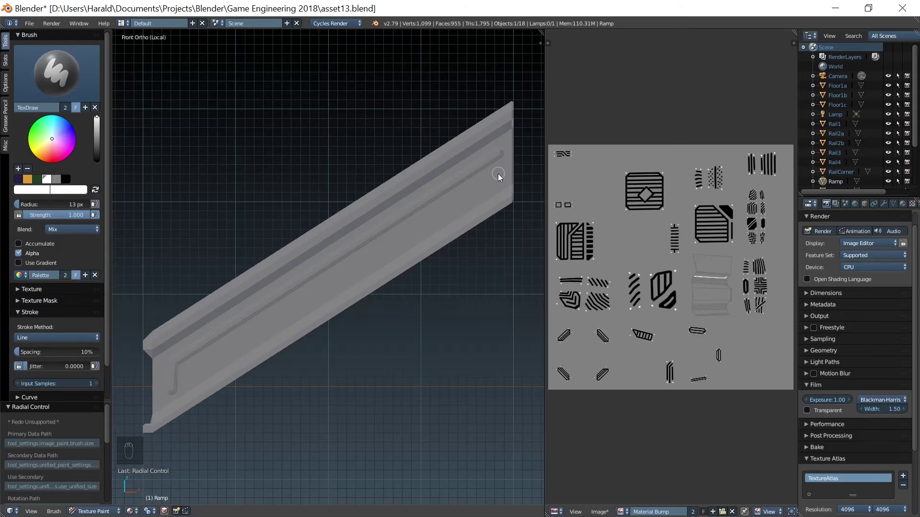
pyautogui.click(499, 179)
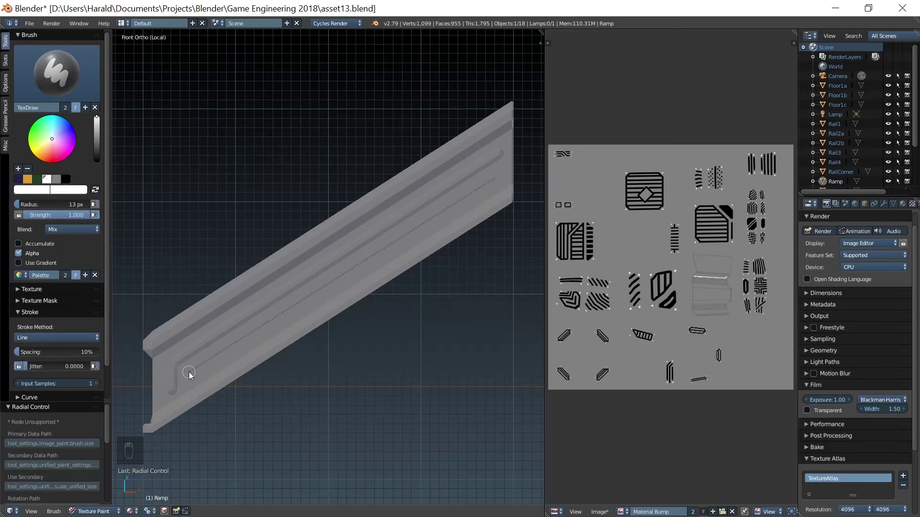
# Step: Paint matching grooves along the back face of the rail
pyautogui.middleClick(202, 395)
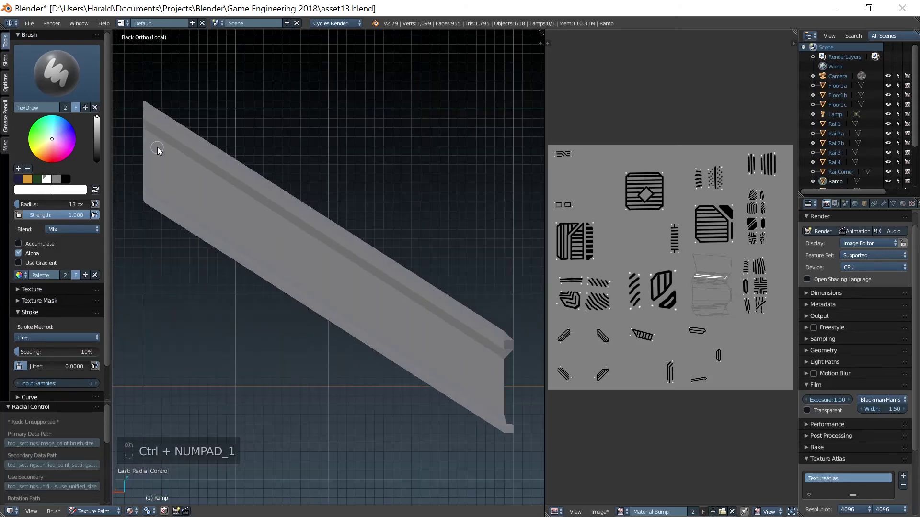
pyautogui.click(157, 154)
pyautogui.click(493, 377)
pyautogui.click(158, 182)
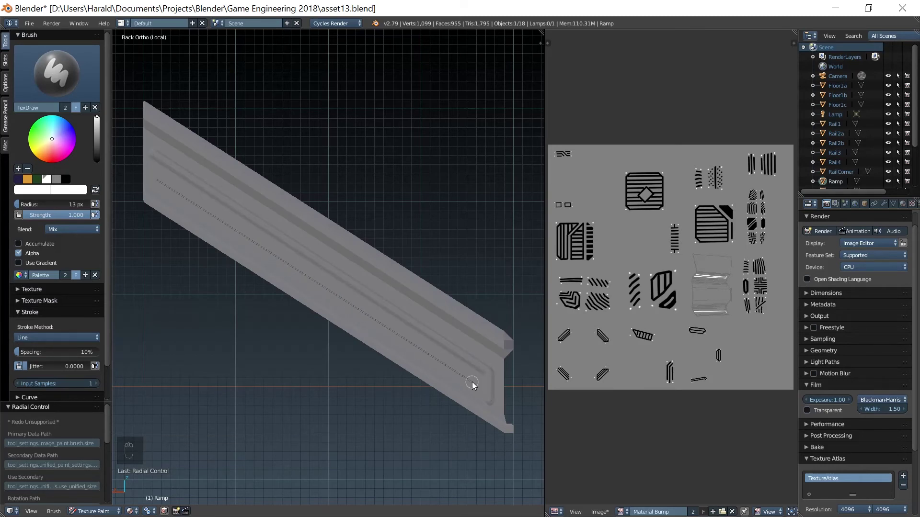
pyautogui.middleClick(485, 394)
# Step: Paint two long parallel circuit grooves with diagonal branches running up the ramp surface
pyautogui.middleClick(382, 414)
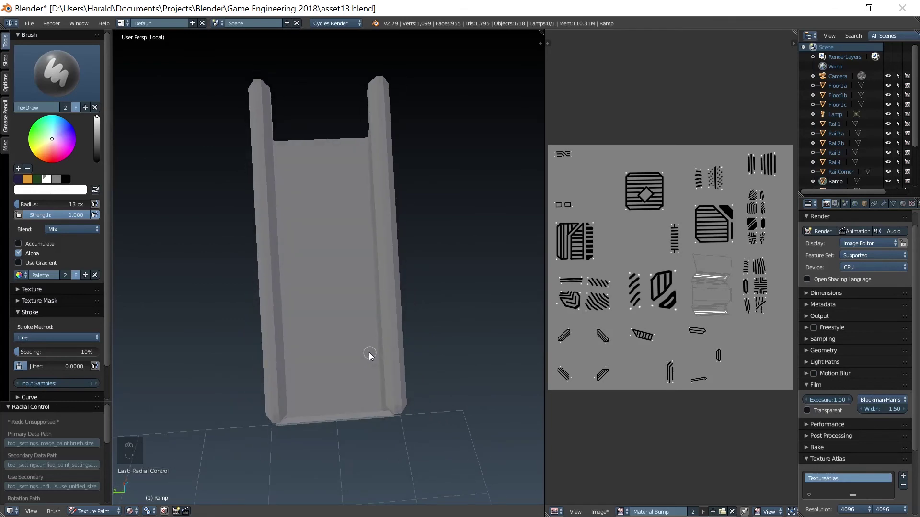
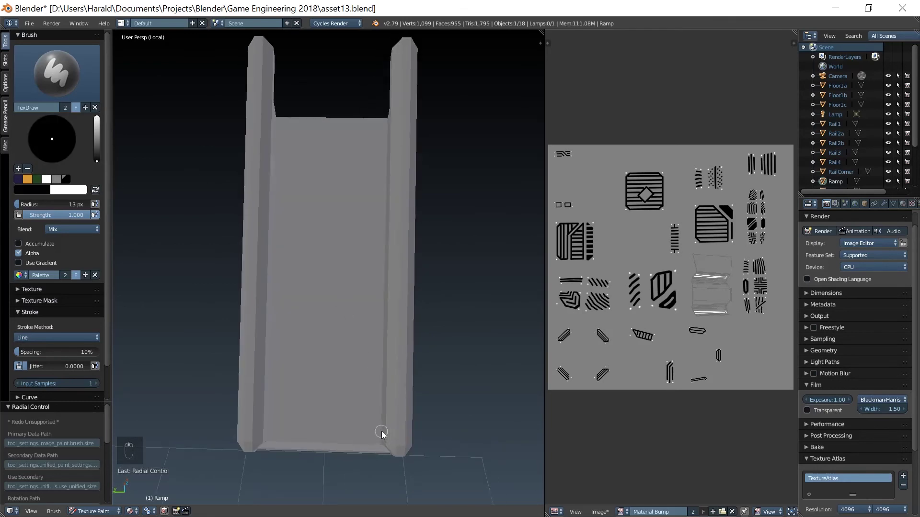
pyautogui.click(387, 433)
pyautogui.moveTo(388, 433); pyautogui.dragTo(276, 106)
pyautogui.click(275, 105)
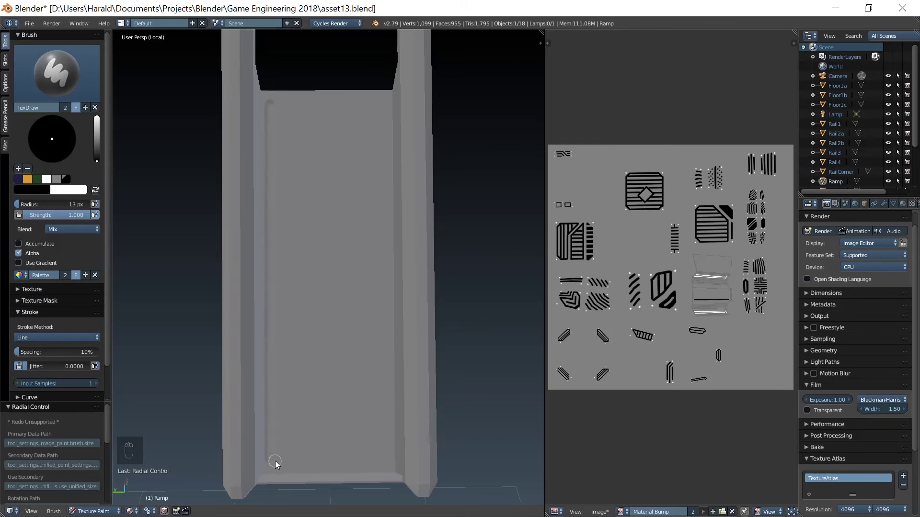
pyautogui.click(333, 412)
pyautogui.moveTo(332, 298); pyautogui.dragTo(310, 115)
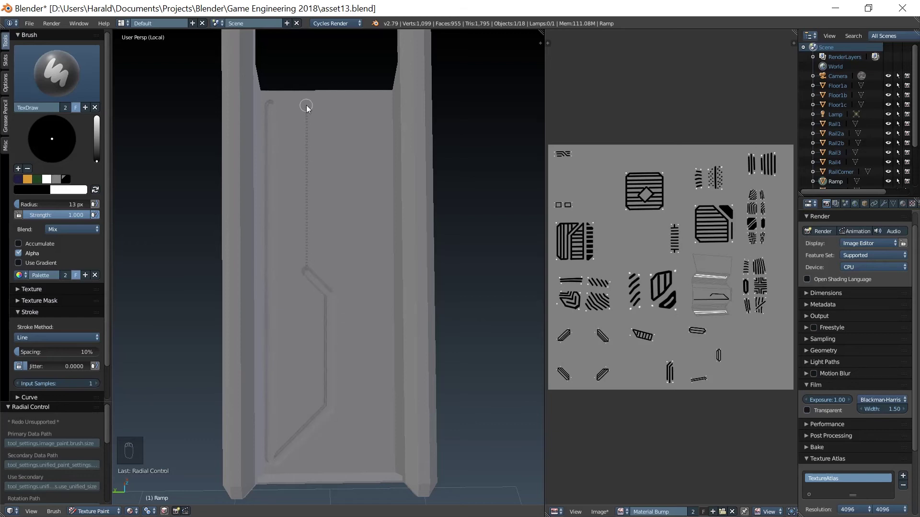
pyautogui.click(328, 110)
pyautogui.click(331, 266)
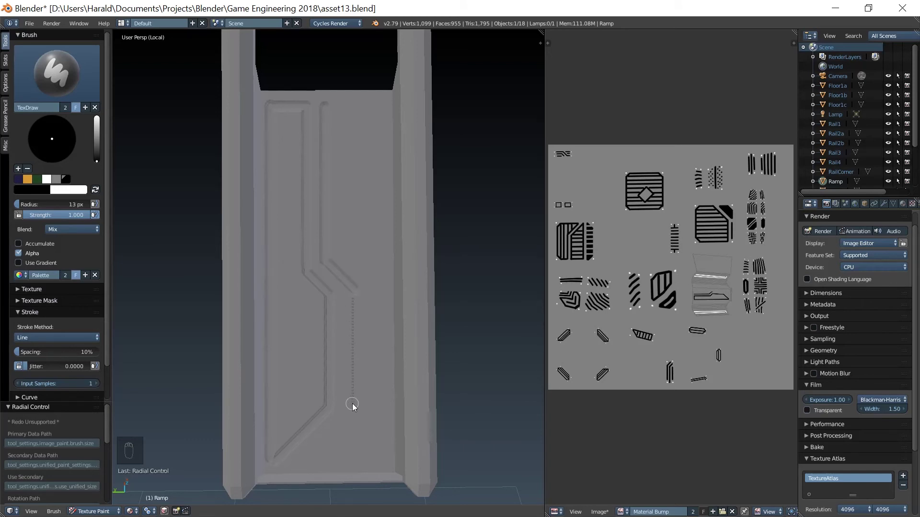
pyautogui.click(356, 410)
pyautogui.click(386, 430)
pyautogui.click(383, 108)
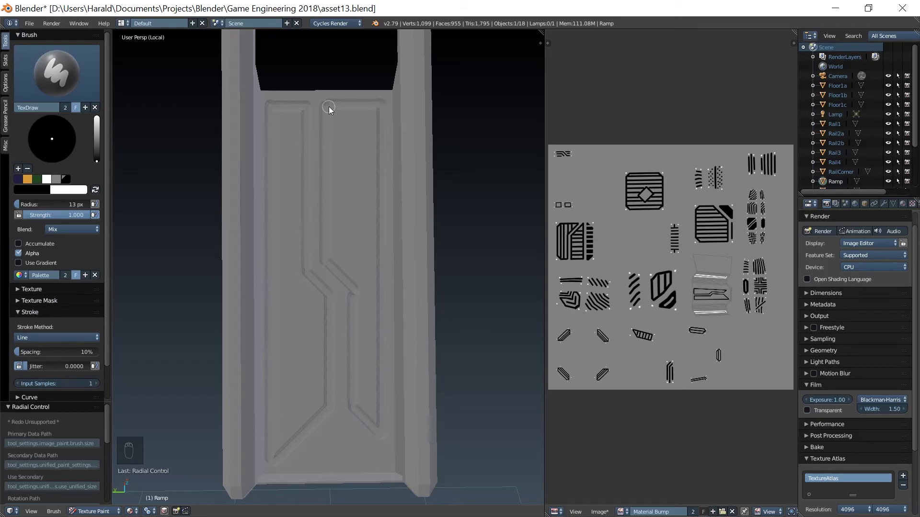
# Step: Paint a stacked column of short horizontal ridges beside the circuit grooves
pyautogui.middleClick(283, 142)
pyautogui.click(268, 103)
pyautogui.click(267, 121)
pyautogui.click(268, 141)
pyautogui.click(269, 159)
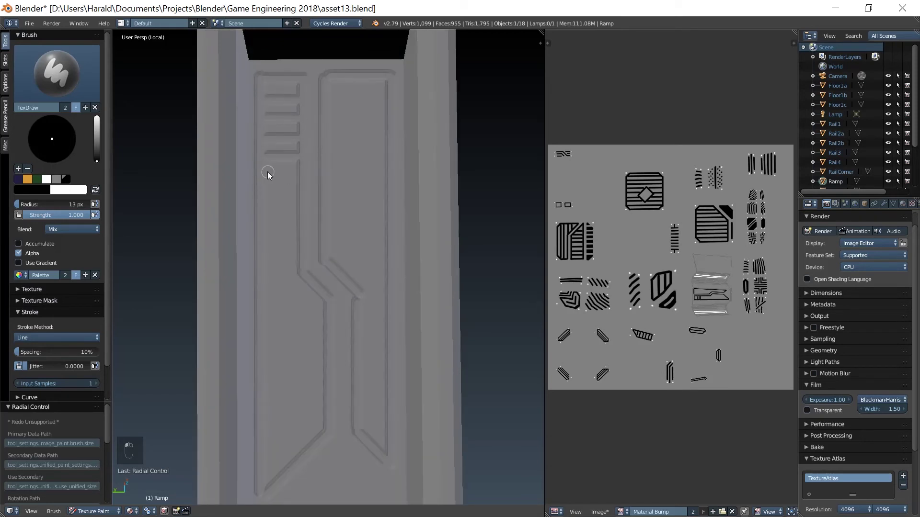
pyautogui.click(266, 179)
pyautogui.click(266, 198)
pyautogui.click(267, 218)
pyautogui.click(269, 240)
pyautogui.moveTo(268, 258); pyautogui.dragTo(267, 282)
pyautogui.click(267, 282)
pyautogui.click(267, 325)
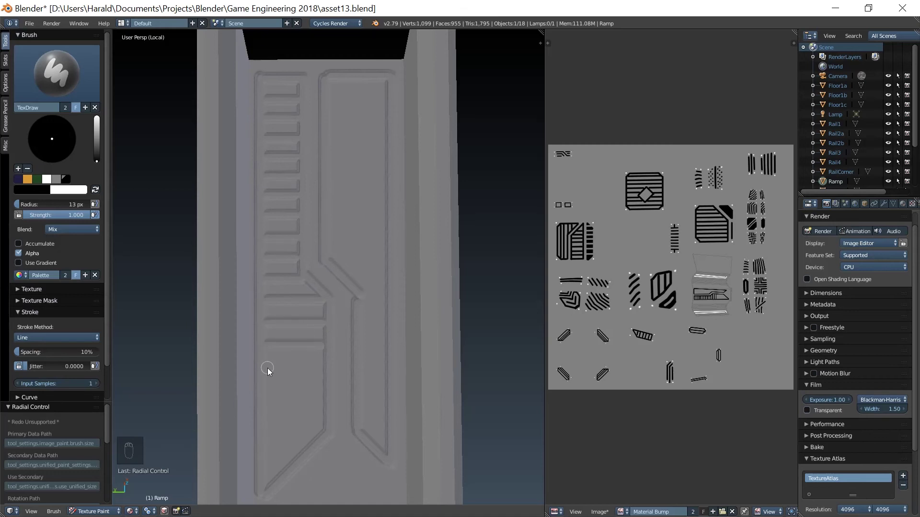
pyautogui.click(267, 368)
pyautogui.click(269, 394)
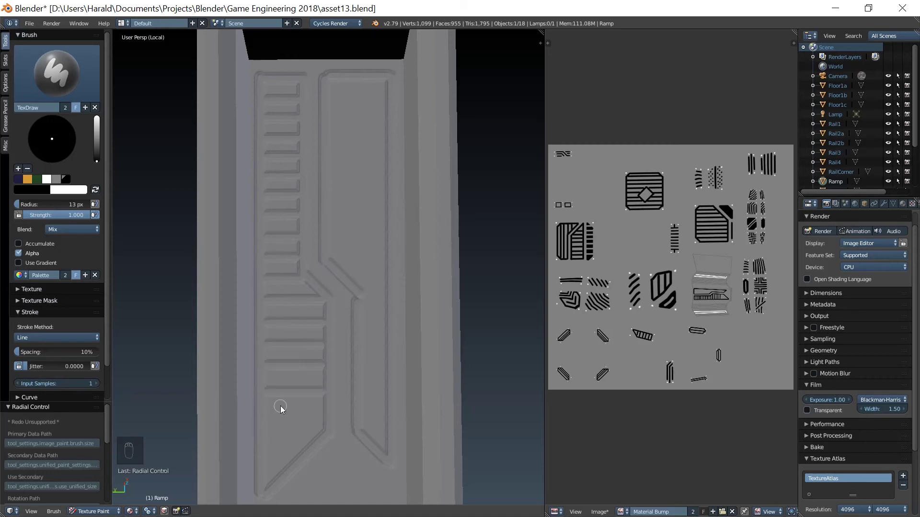
# Step: Continue the horizontal ridges down into the lower column of the ramp
pyautogui.click(271, 420)
pyautogui.click(279, 447)
pyautogui.click(269, 443)
pyautogui.click(269, 465)
pyautogui.click(272, 331)
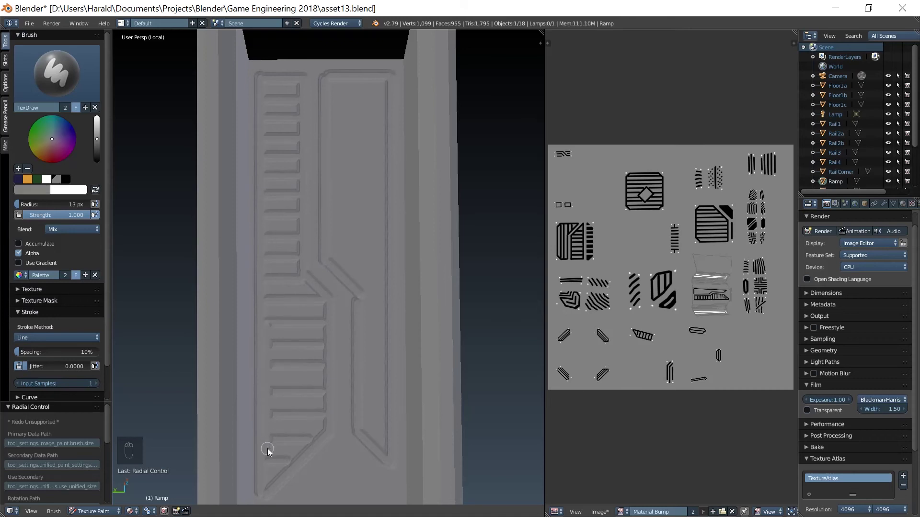
pyautogui.click(302, 416)
pyautogui.click(302, 411)
pyautogui.click(303, 345)
pyautogui.click(276, 309)
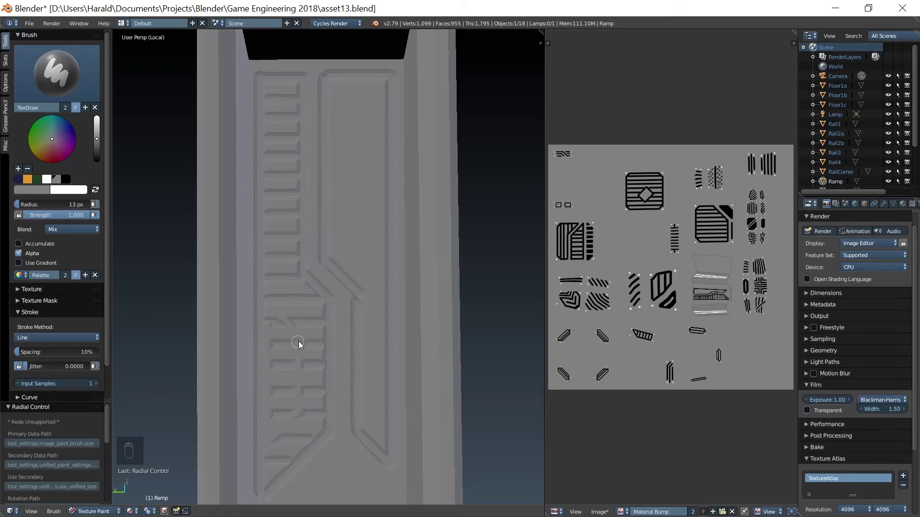
# Step: Undo a stray ridge and repaint the lower ridges cleanly
pyautogui.press('ctrl+z')
pyautogui.click(302, 342)
pyautogui.click(274, 312)
pyautogui.click(279, 325)
pyautogui.click(294, 402)
pyautogui.click(287, 341)
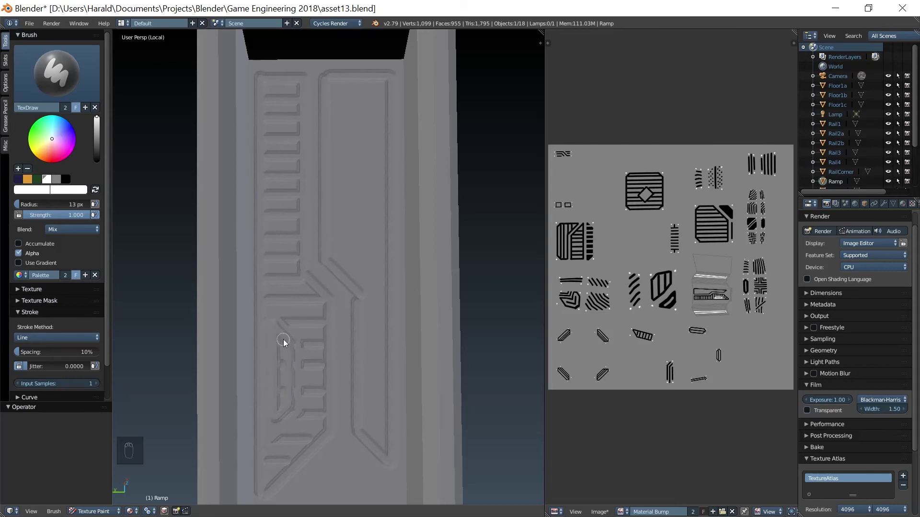
# Step: Paint additional groove segments at the ramp's lower end
pyautogui.click(281, 338)
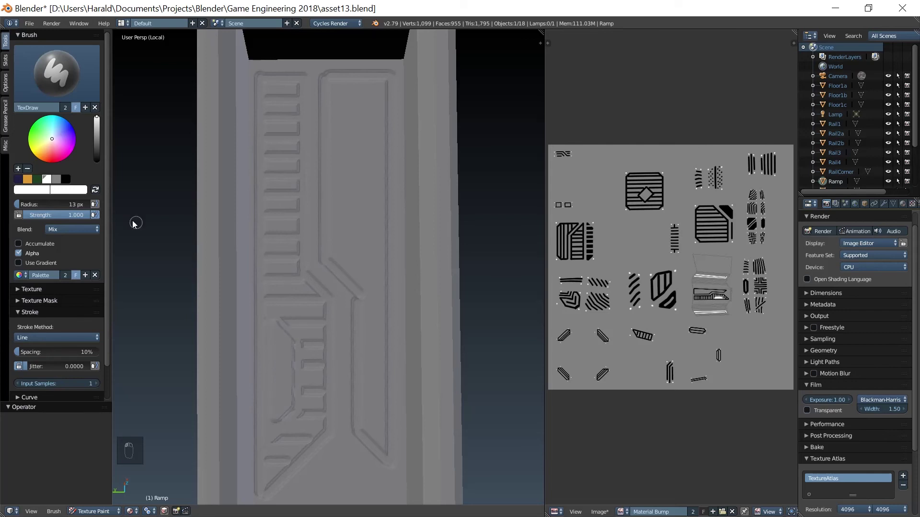
pyautogui.moveTo(61, 182); pyautogui.dragTo(303, 342)
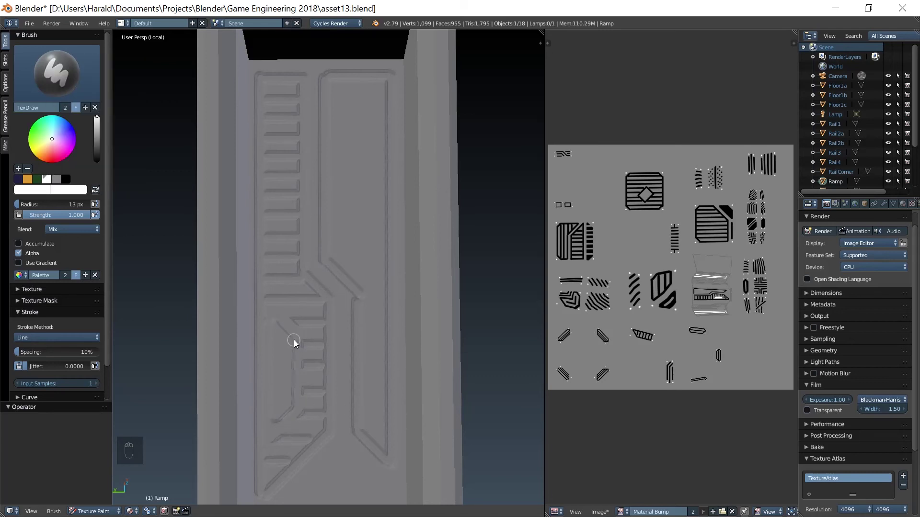
pyautogui.click(295, 409)
pyautogui.moveTo(277, 425); pyautogui.dragTo(311, 314)
pyautogui.click(57, 185)
# Step: Enlarge the brush radius to 15 px and paint short converging grooves beneath the loops
pyautogui.press('f')
pyautogui.moveTo(305, 327); pyautogui.dragTo(320, 422)
pyautogui.click(322, 317)
pyautogui.click(304, 329)
pyautogui.moveTo(305, 421); pyautogui.dragTo(316, 427)
pyautogui.click(319, 430)
pyautogui.click(320, 428)
pyautogui.click(319, 428)
pyautogui.click(319, 433)
pyautogui.moveTo(289, 440); pyautogui.dragTo(291, 335)
pyautogui.click(276, 317)
pyautogui.click(65, 197)
# Step: Paint a vertical groove in the lower left joined by a horizontal groove across the ramp
pyautogui.press('f')
pyautogui.click(285, 333)
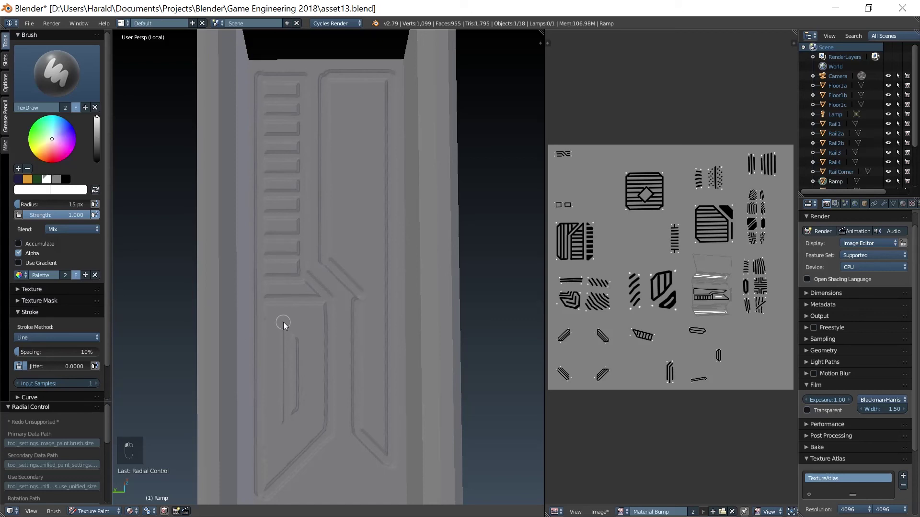
pyautogui.moveTo(289, 446); pyautogui.dragTo(312, 334)
pyautogui.click(285, 322)
pyautogui.click(307, 325)
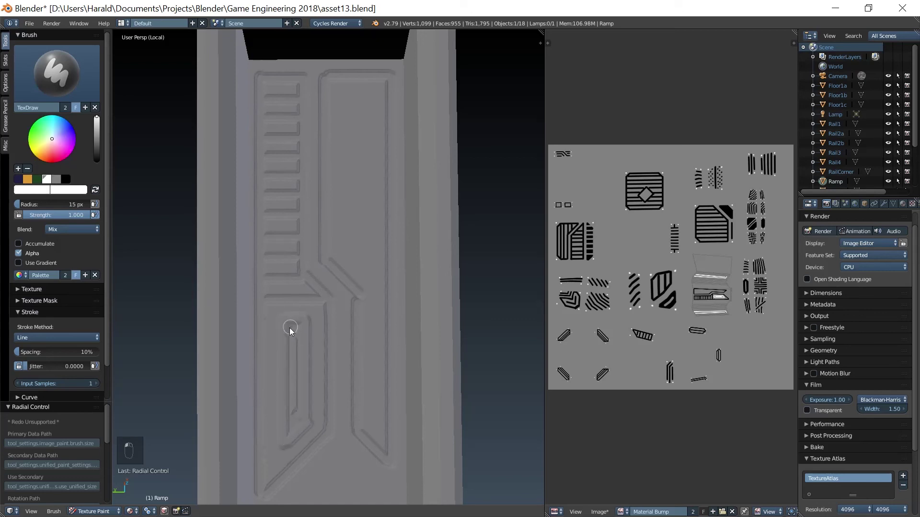
pyautogui.click(302, 329)
pyautogui.moveTo(302, 326); pyautogui.dragTo(401, 323)
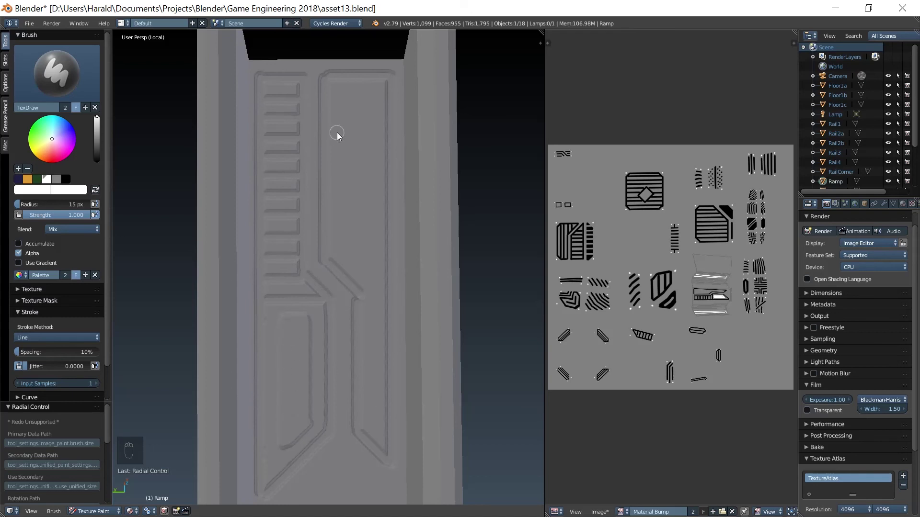
# Step: Extend the groove loop near the ramp top, undoing a misplaced closing stroke
pyautogui.click(351, 96)
pyautogui.moveTo(352, 246); pyautogui.dragTo(381, 102)
pyautogui.click(352, 95)
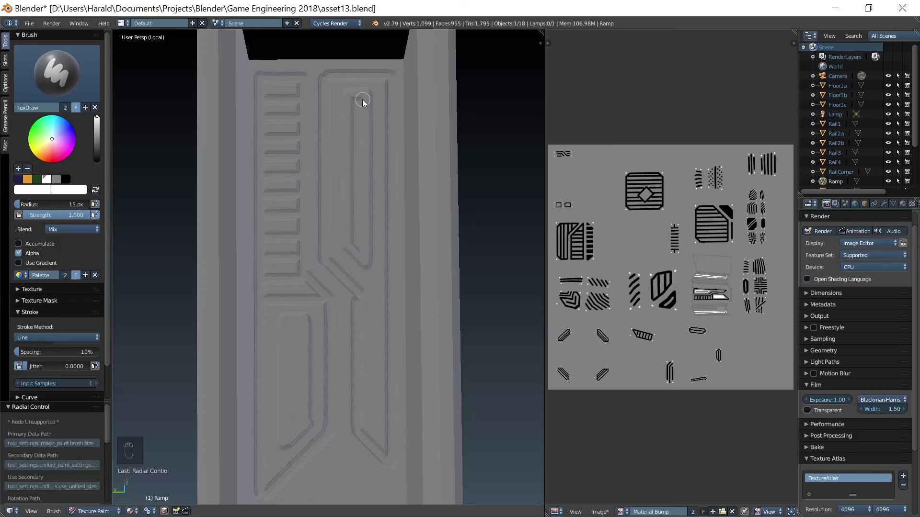
pyautogui.click(358, 100)
pyautogui.click(365, 102)
pyautogui.click(226, 183)
pyautogui.press('ctrl+z')
# Step: Paint angled grooves converging beneath the loops and pull back to view the whole ramp
pyautogui.moveTo(326, 454); pyautogui.dragTo(233, 351)
pyautogui.moveTo(232, 351); pyautogui.dragTo(338, 439)
pyautogui.moveTo(62, 195); pyautogui.dragTo(309, 467)
pyautogui.click(344, 433)
pyautogui.click(368, 466)
pyautogui.click(342, 441)
pyautogui.moveTo(340, 445); pyautogui.dragTo(374, 464)
pyautogui.click(374, 468)
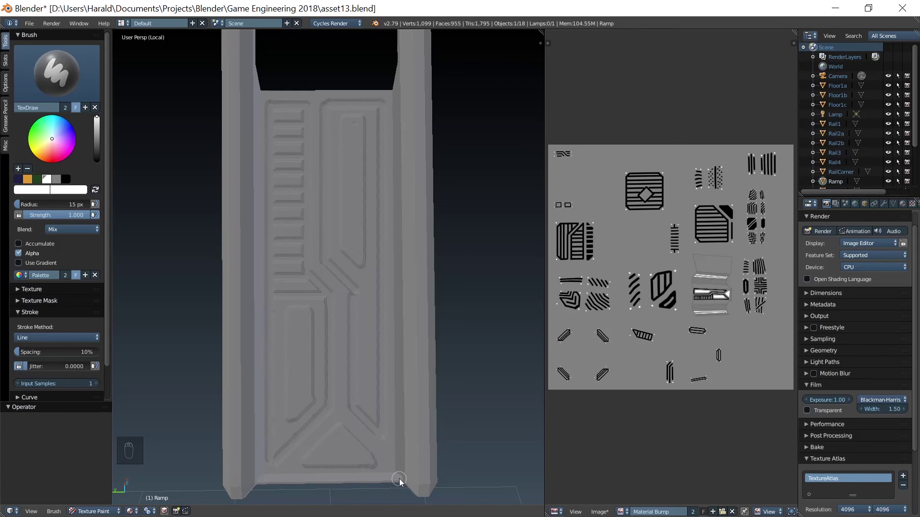
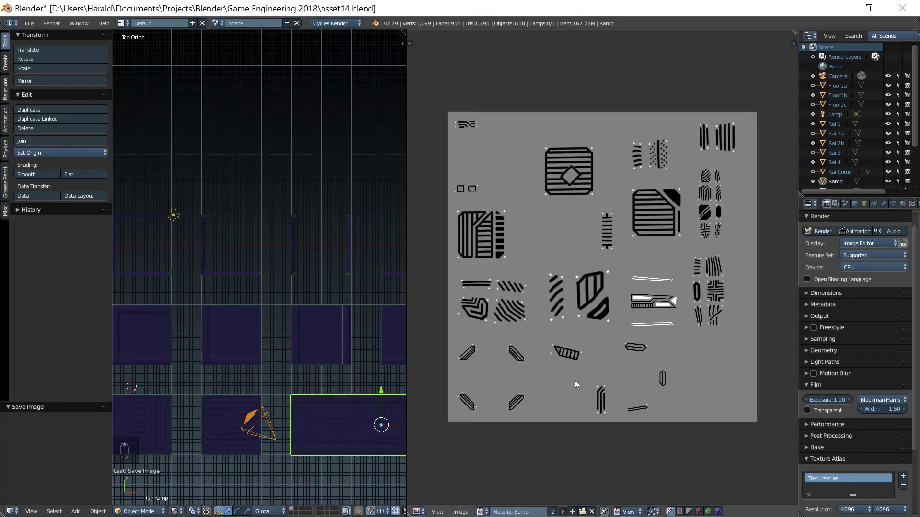
# Step: Save the project as asset14.blend and save the painted bump atlas image
pyautogui.click(34, 28)
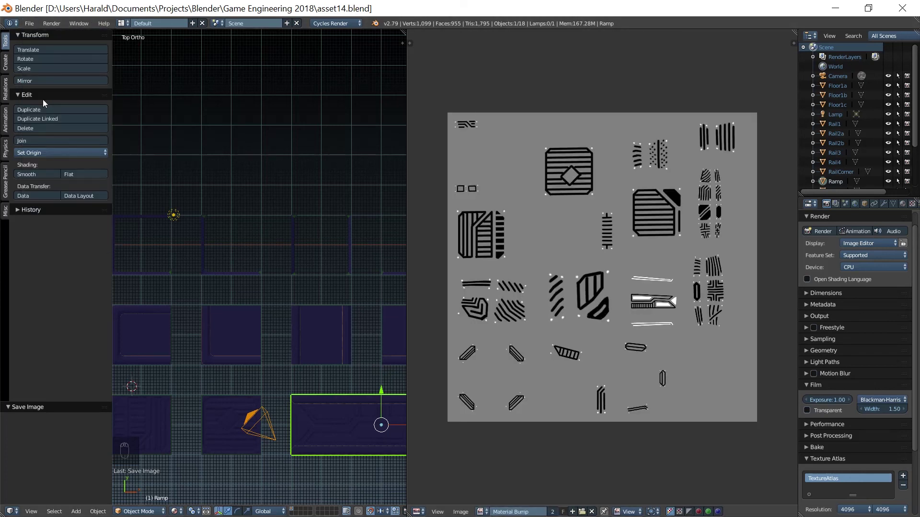